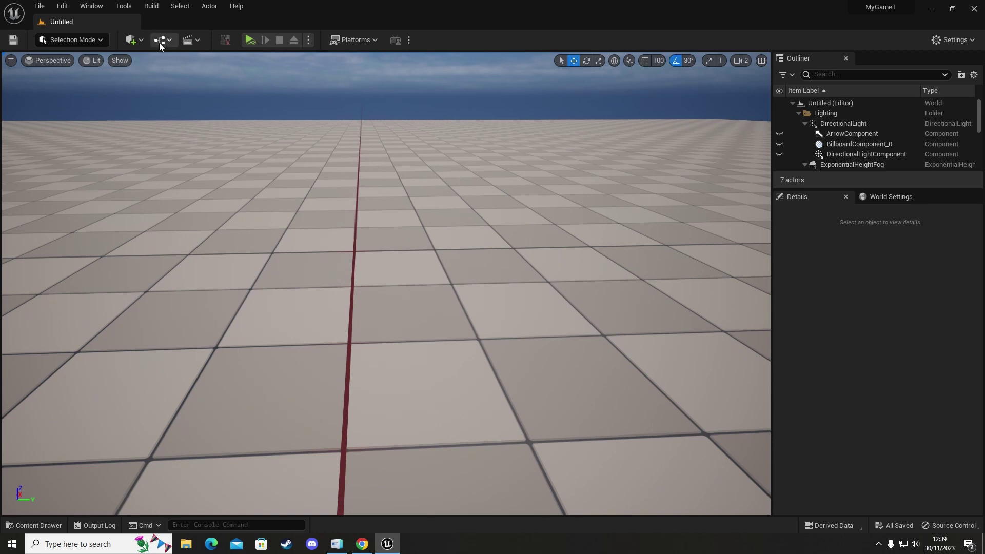
Step: Open the Level Blueprint's event graph from the Blueprints toolbar menu
click(162, 44)
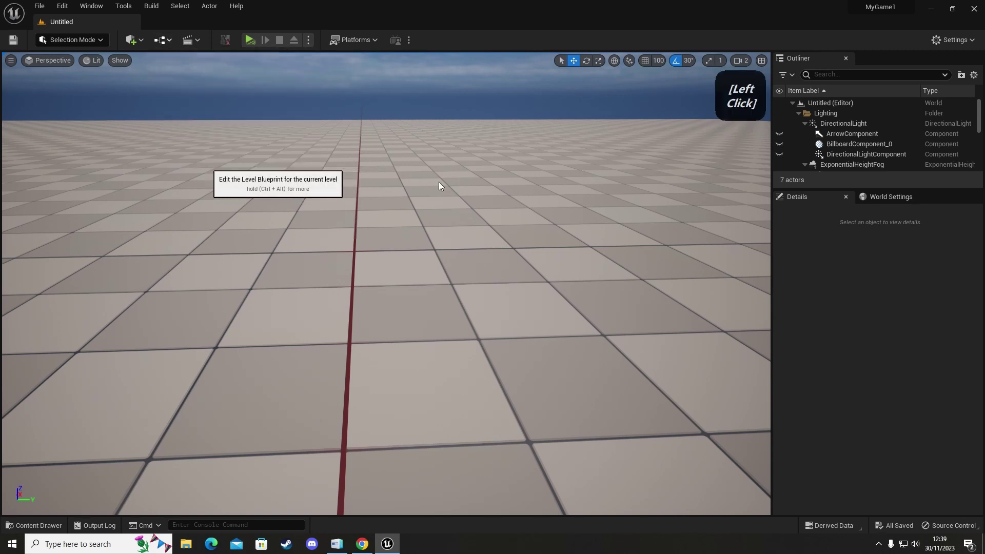
key(Delete)
Step: Add a Random Integer in Range node to the graph via a 'random' search
right_click(566, 233)
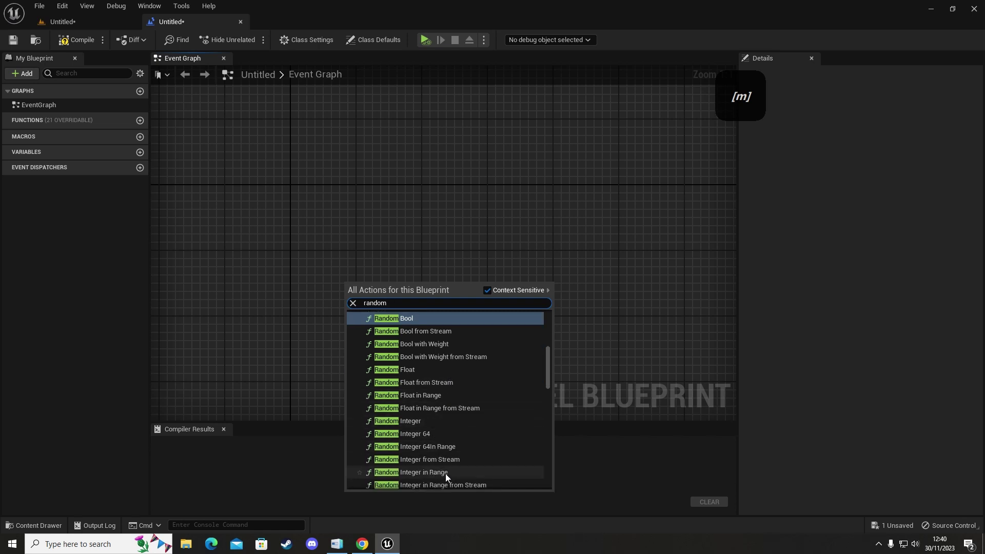
click(433, 477)
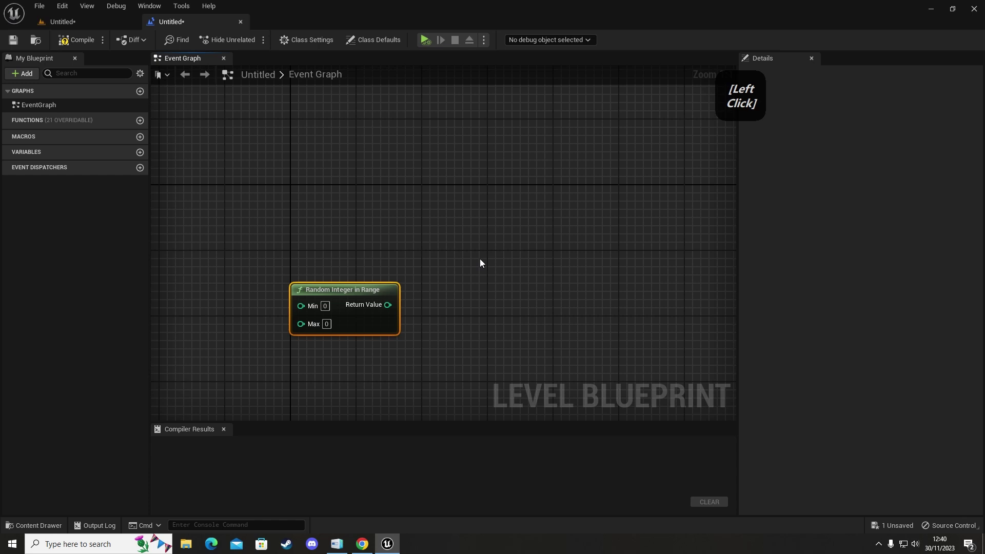
Step: Wire the random integer's Return Value into a new Switch on Int with outputs 0 through 5
right_click(340, 249)
click(342, 272)
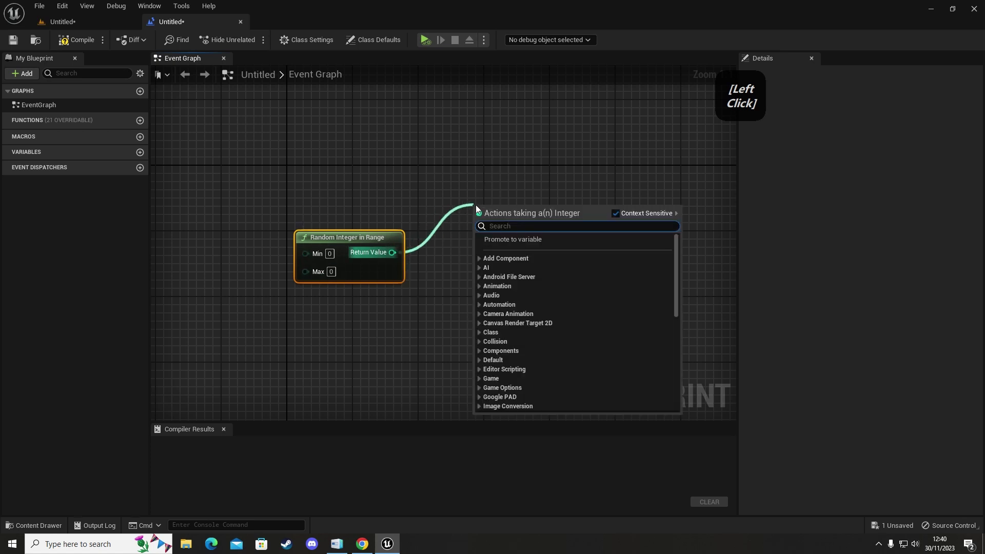
key(space)
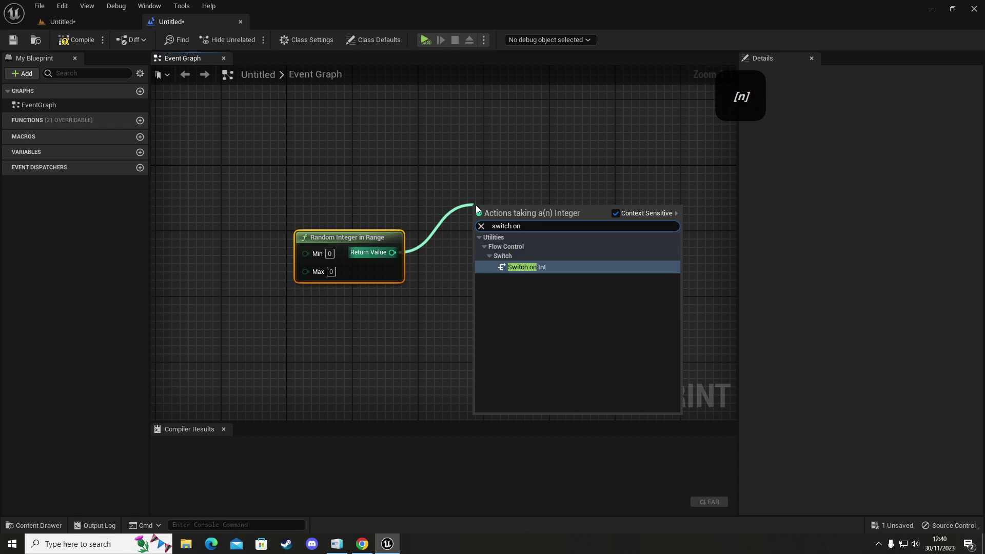
click(560, 270)
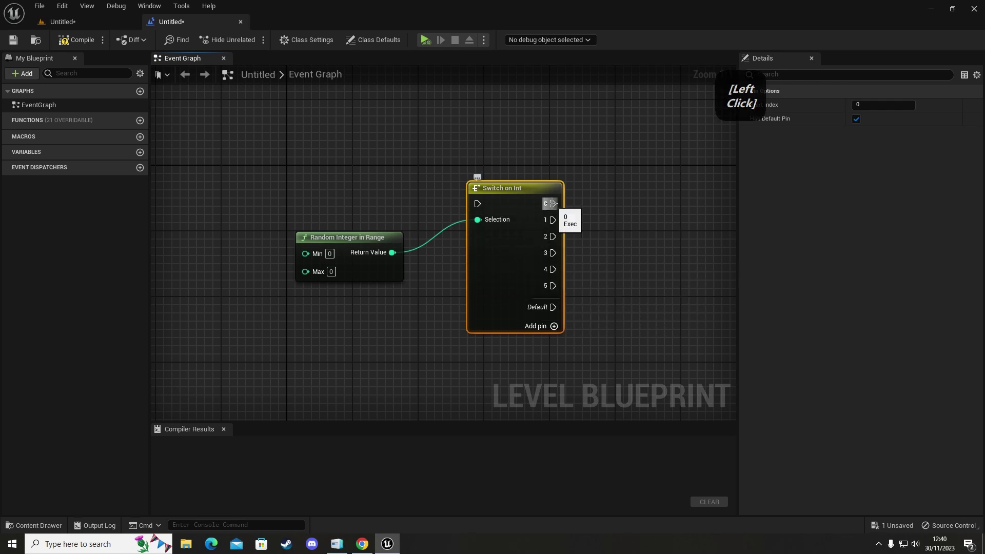
click(553, 285)
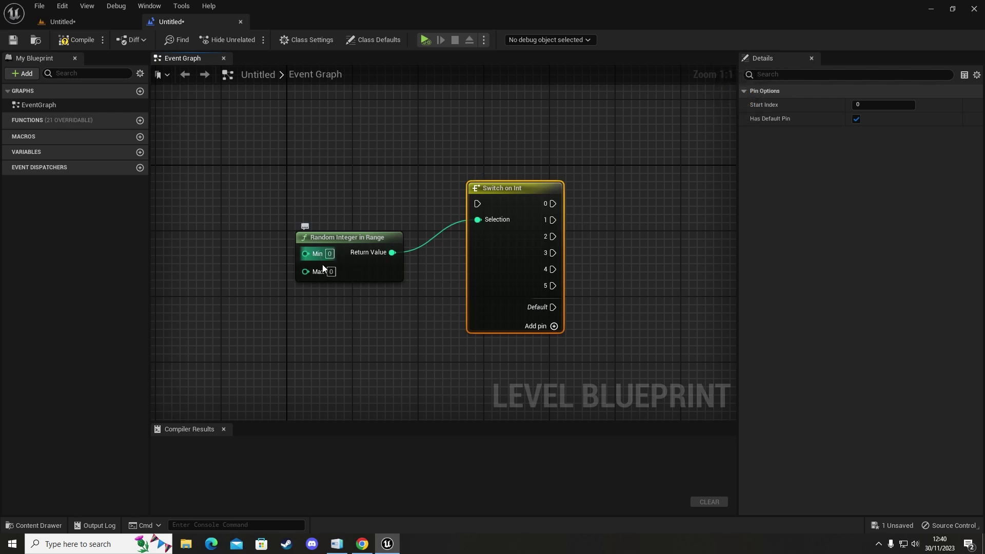
Step: Set the Random Integer in Range node's Max to 6, leaving Min at 0
right_click(272, 302)
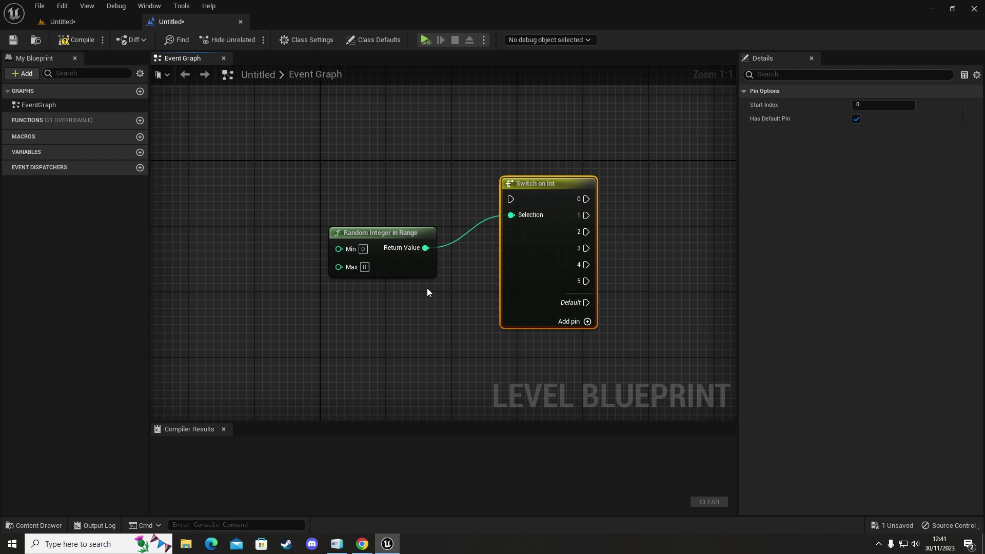
right_click(240, 258)
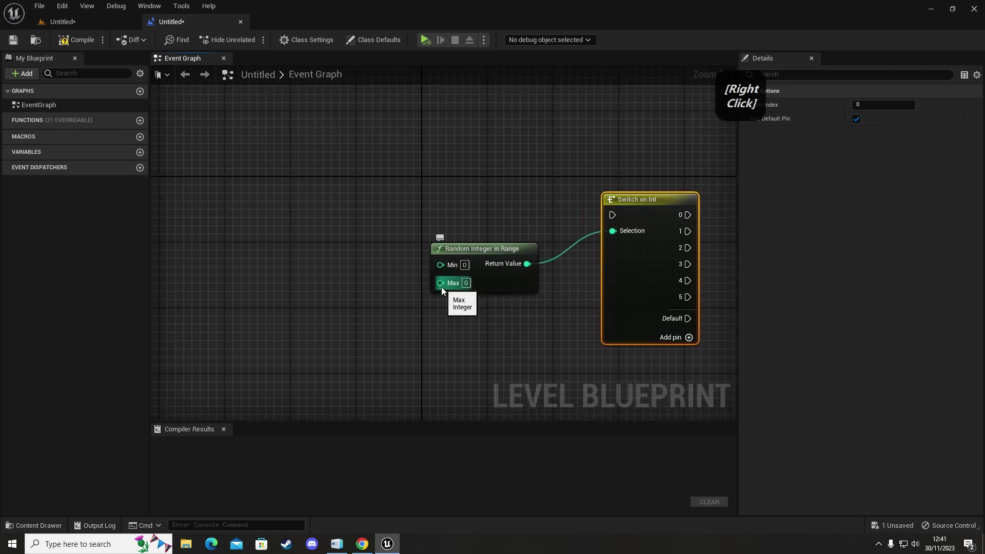
click(474, 286)
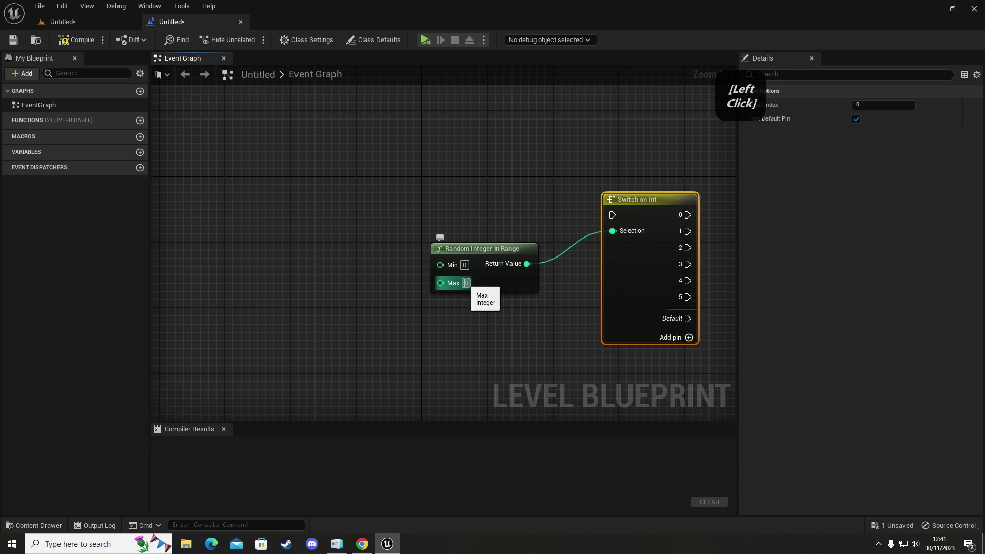
key(6)
key(Delete)
key(Return)
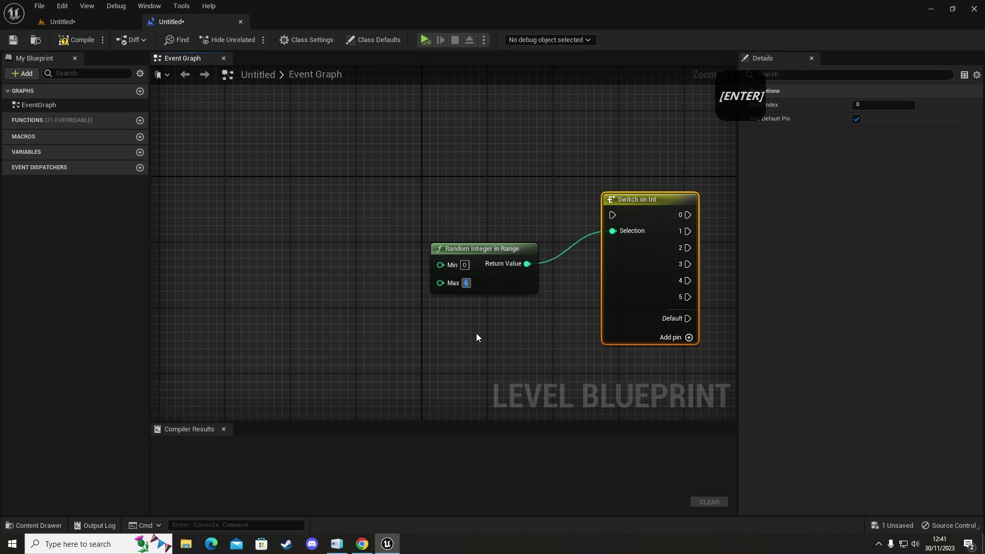
click(466, 360)
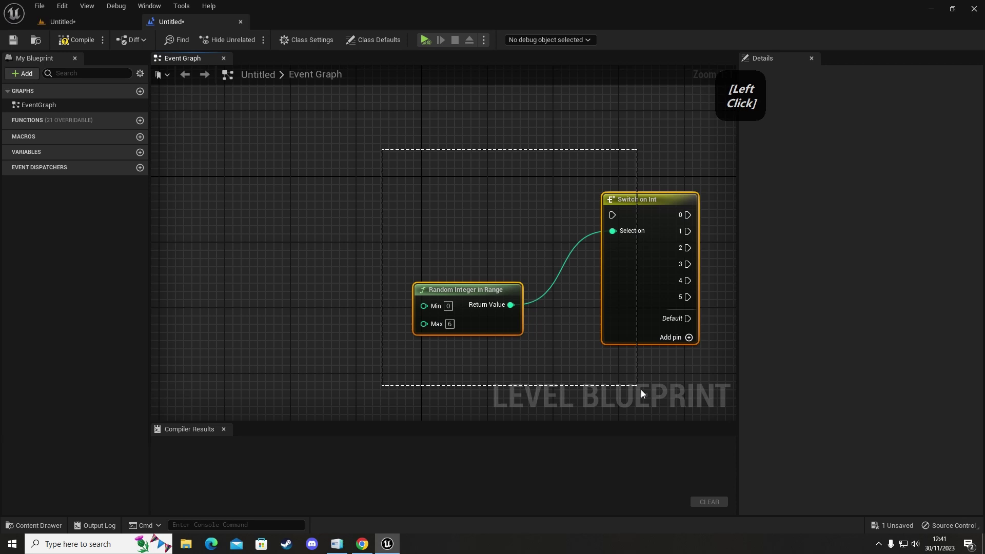
click(629, 369)
Step: Add a custom event node and name it Random events
right_click(401, 190)
click(356, 200)
right_click(353, 201)
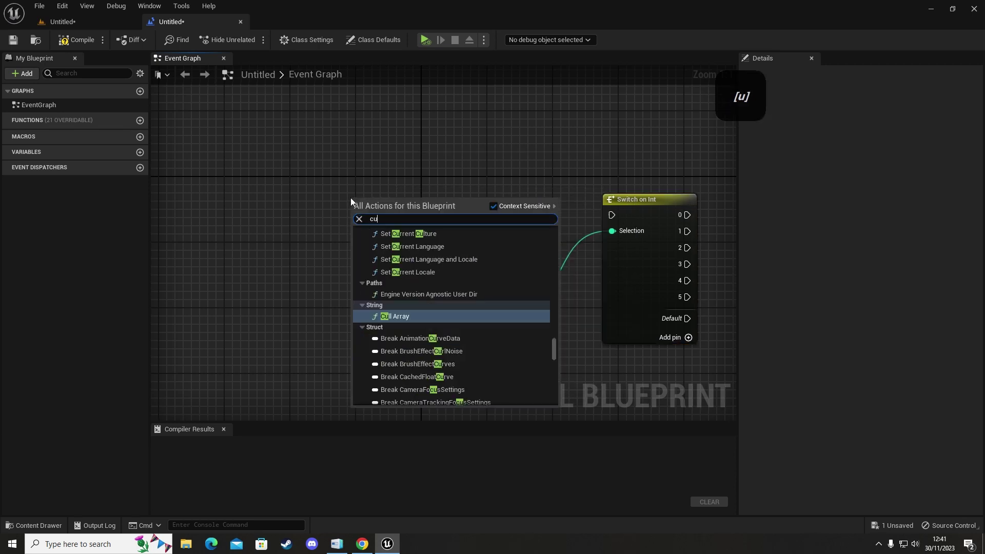
key(space)
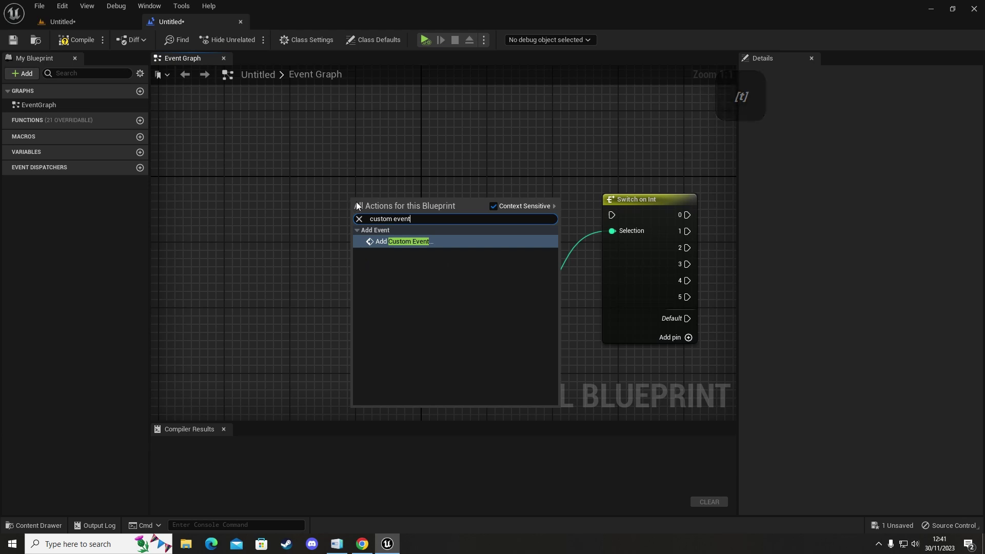
click(419, 242)
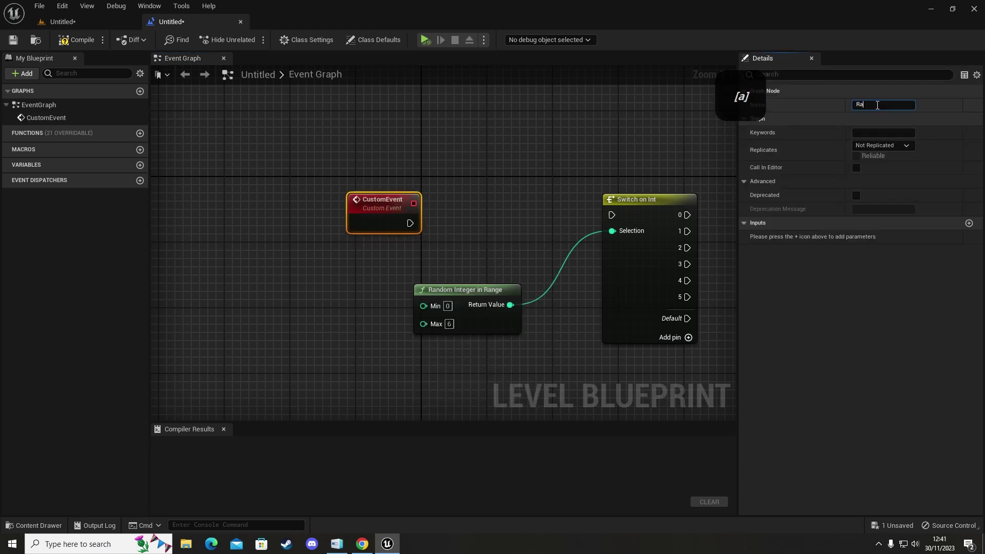
key(shift+space)
key(Return)
key(Return)
click(372, 206)
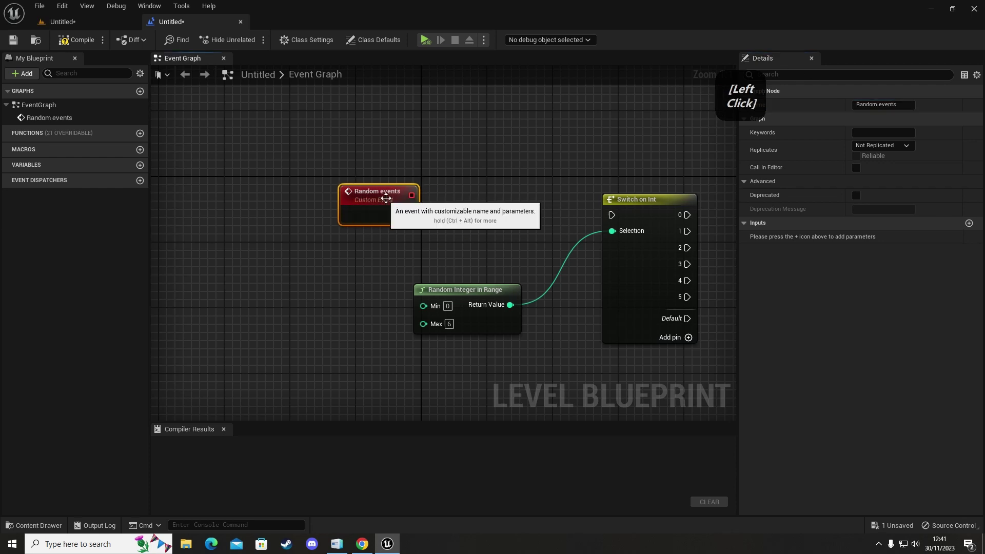
Step: Arrange the event, random integer and switch nodes and pull a wire from the switch's 0 output
right_click(466, 215)
click(227, 131)
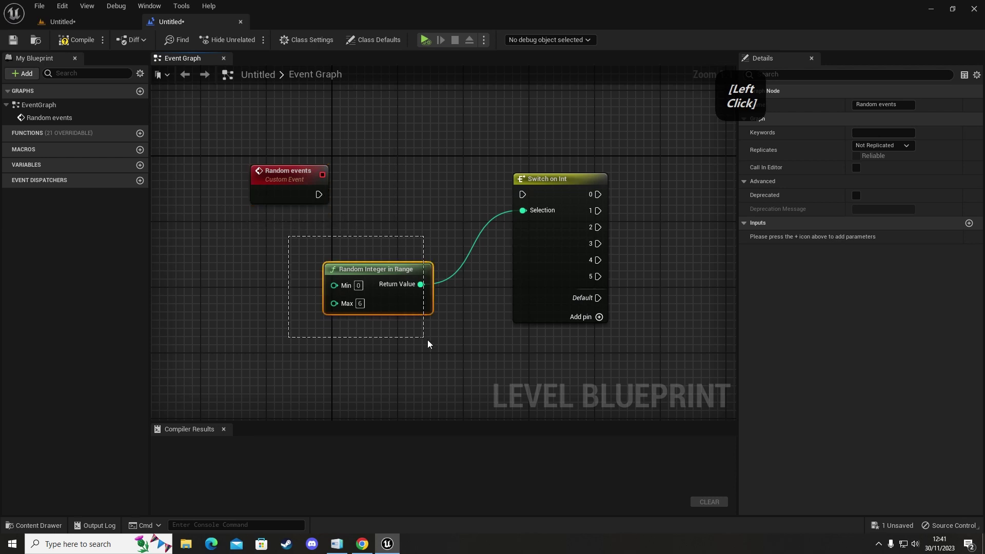
click(479, 322)
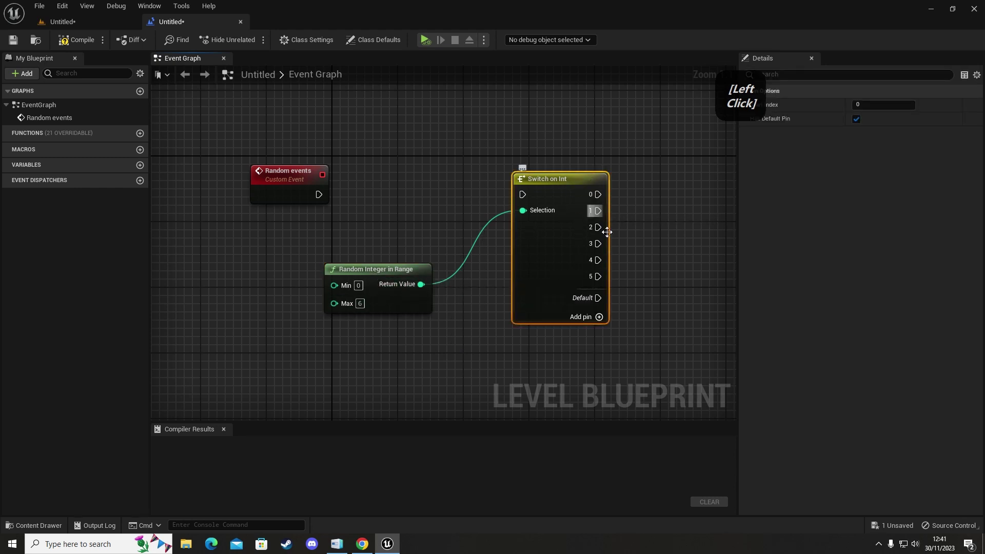
right_click(606, 278)
click(431, 249)
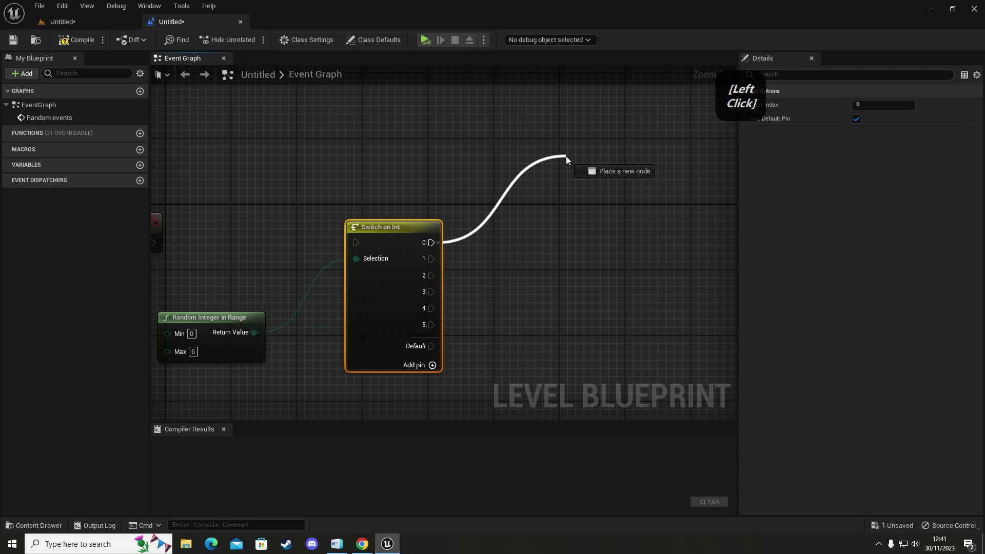
click(517, 246)
right_click(283, 283)
click(359, 223)
right_click(374, 276)
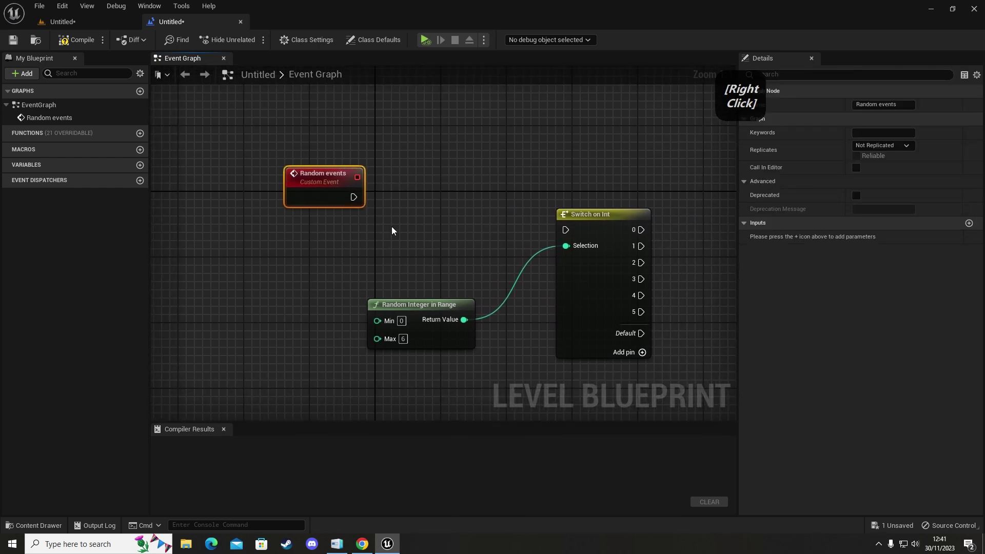
Step: Add a Delay node triggered by the Random events event
key(d)
click(403, 215)
click(361, 203)
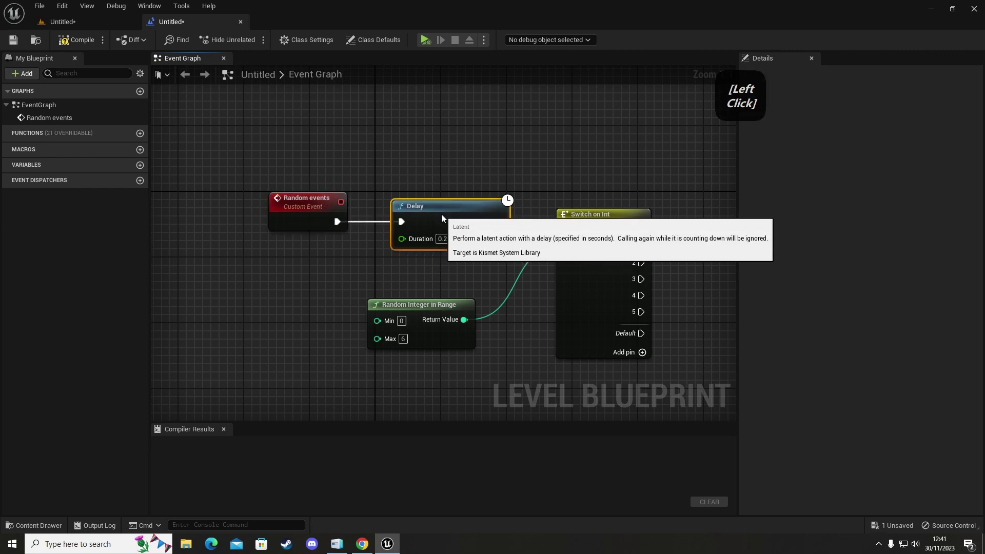
Step: Feed the Delay's Duration from a new Random Float in Range node
right_click(323, 271)
click(491, 223)
key(space)
key(space)
key(Return)
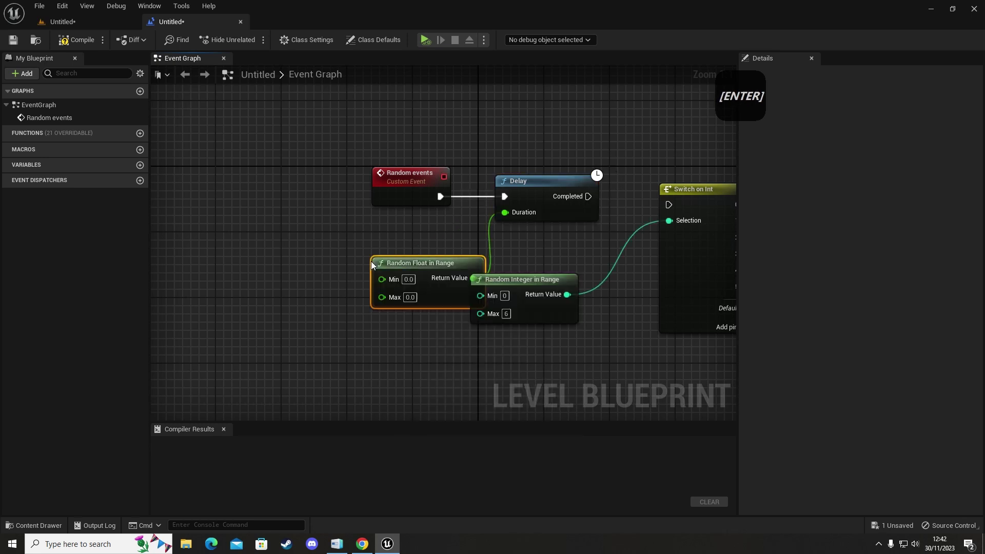
click(441, 264)
right_click(471, 252)
click(274, 156)
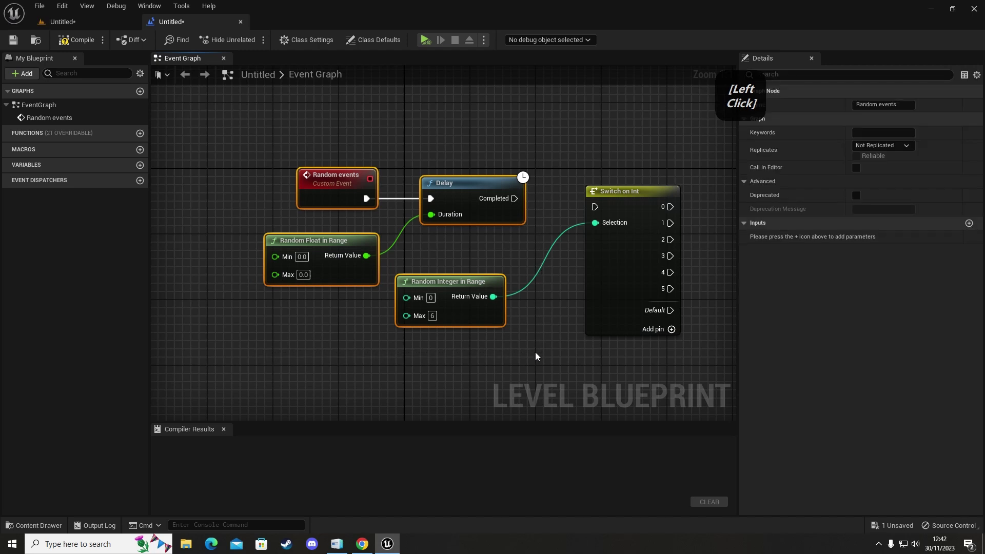
Step: Set the random delay's float range to Min 10 and Max 30
click(542, 344)
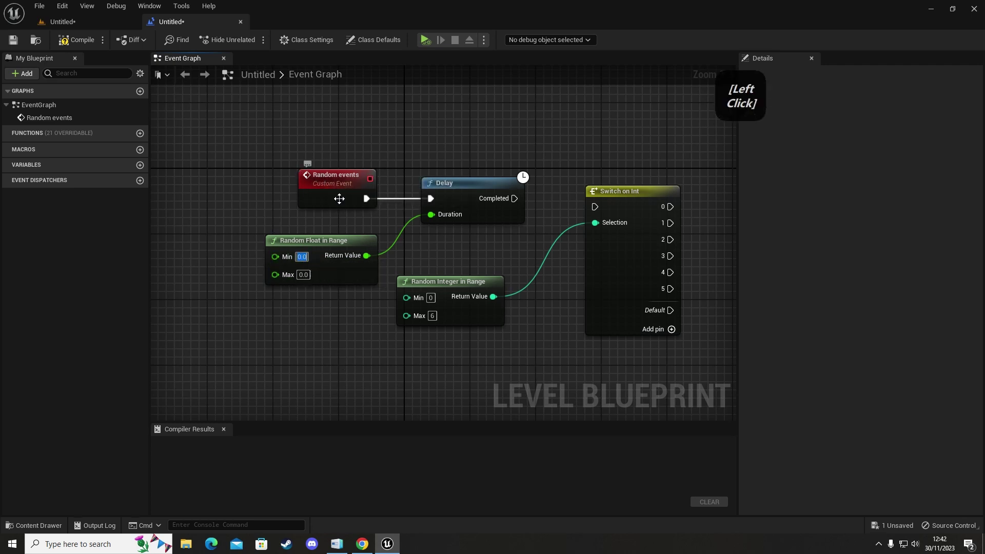
click(341, 200)
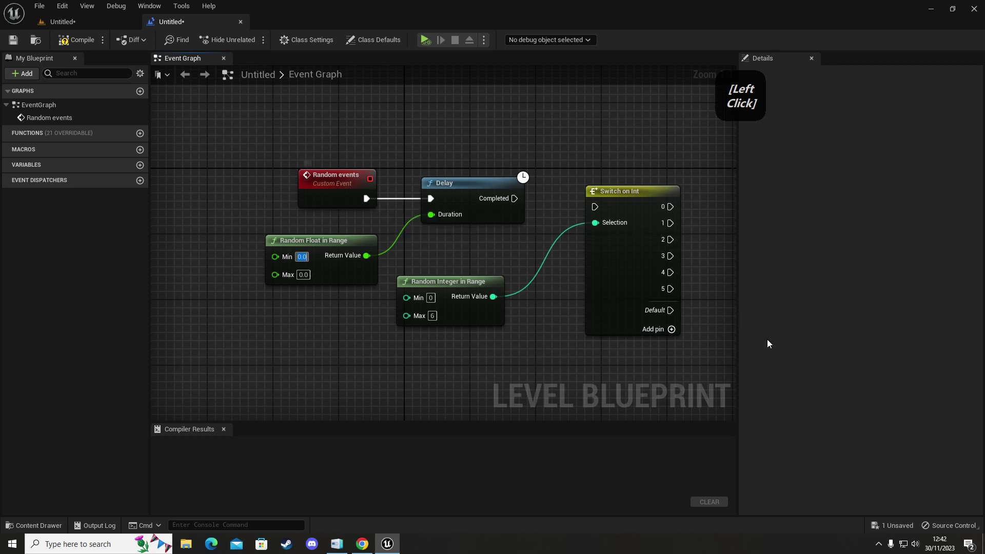
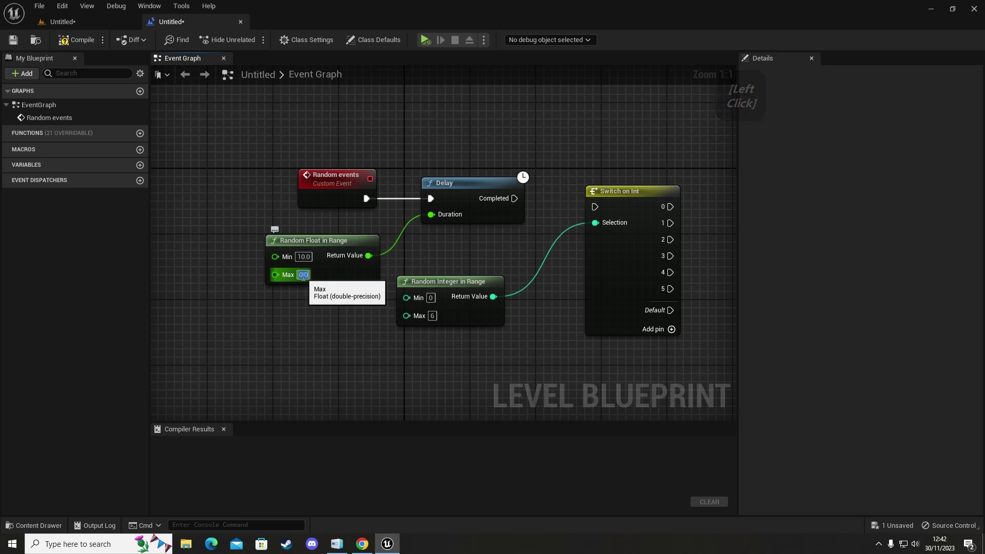
key(Return)
click(340, 374)
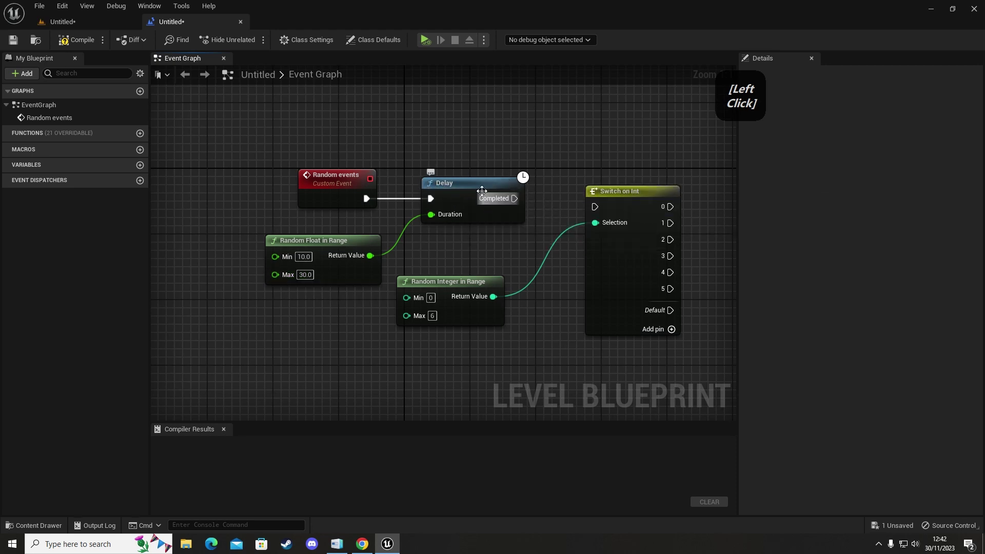
Step: Connect the Delay's Completed output to the Switch on Int's exec input
click(633, 196)
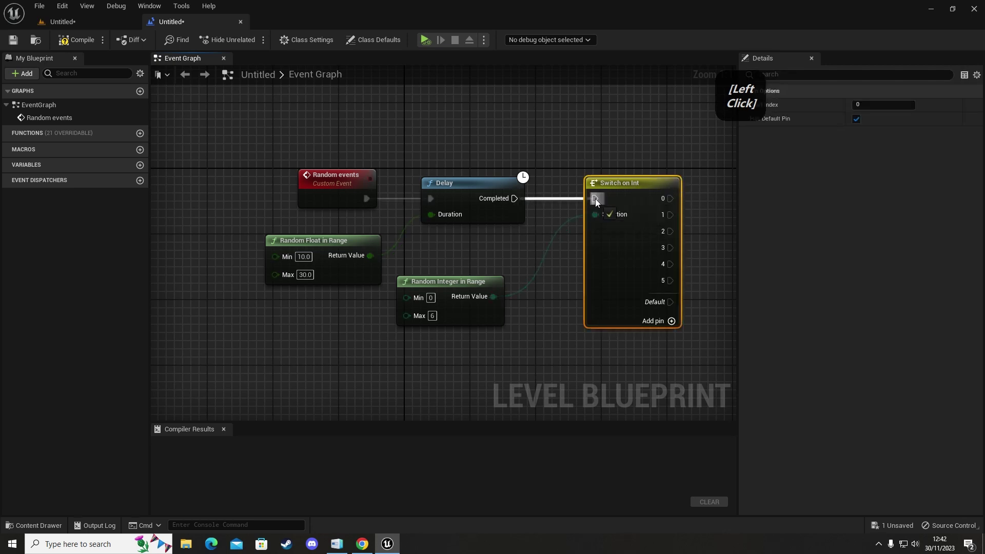
right_click(565, 305)
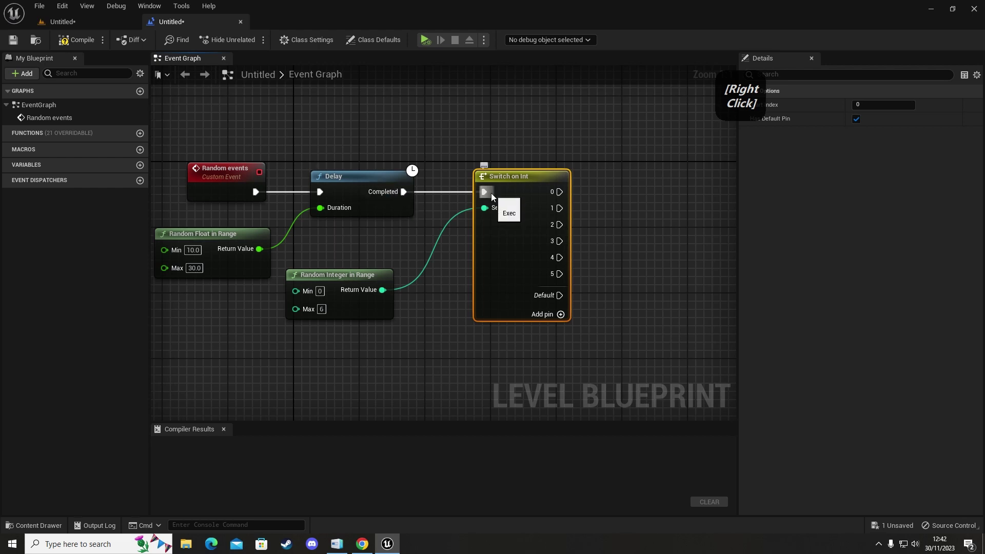
right_click(415, 256)
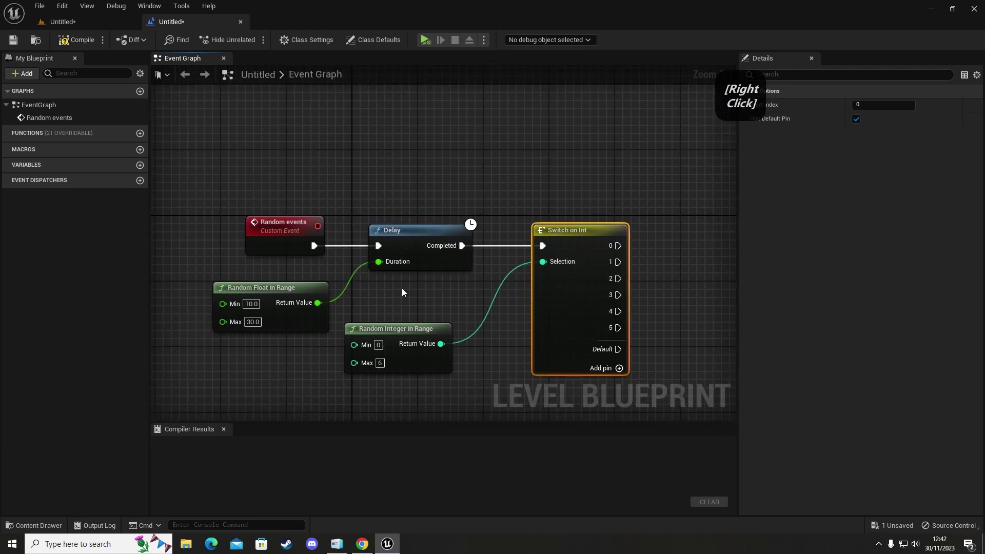
click(293, 235)
click(577, 379)
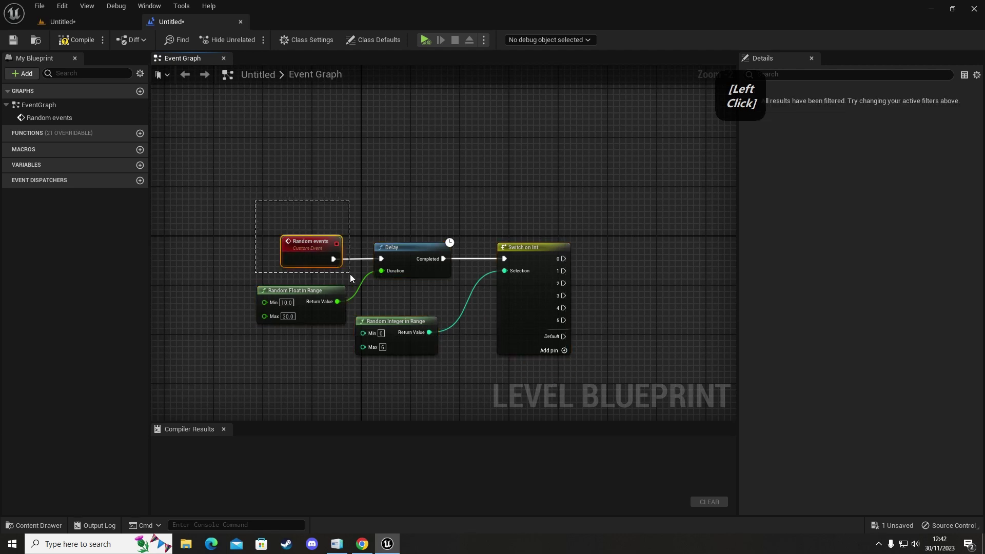
Step: Add a new custom event node in an empty area below the random events network
click(353, 278)
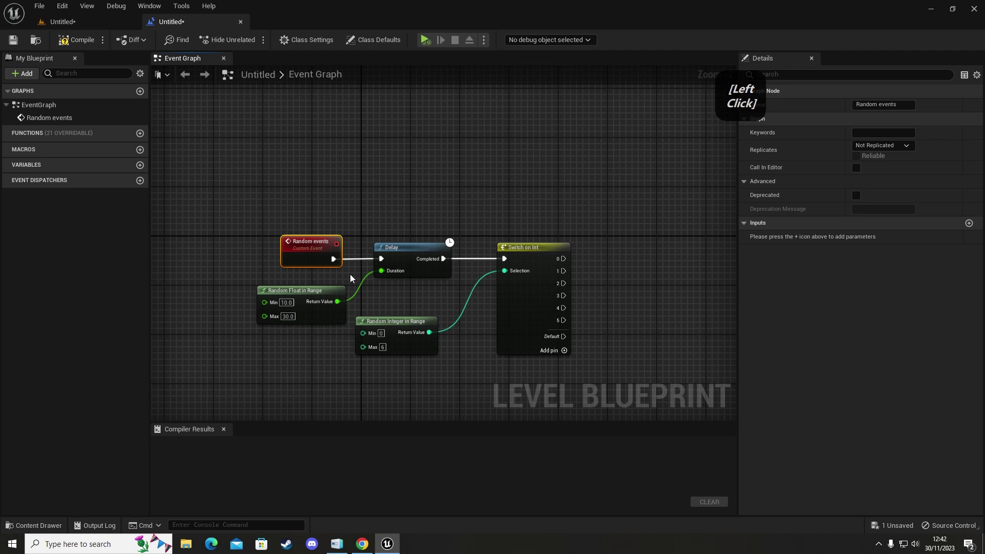
right_click(396, 403)
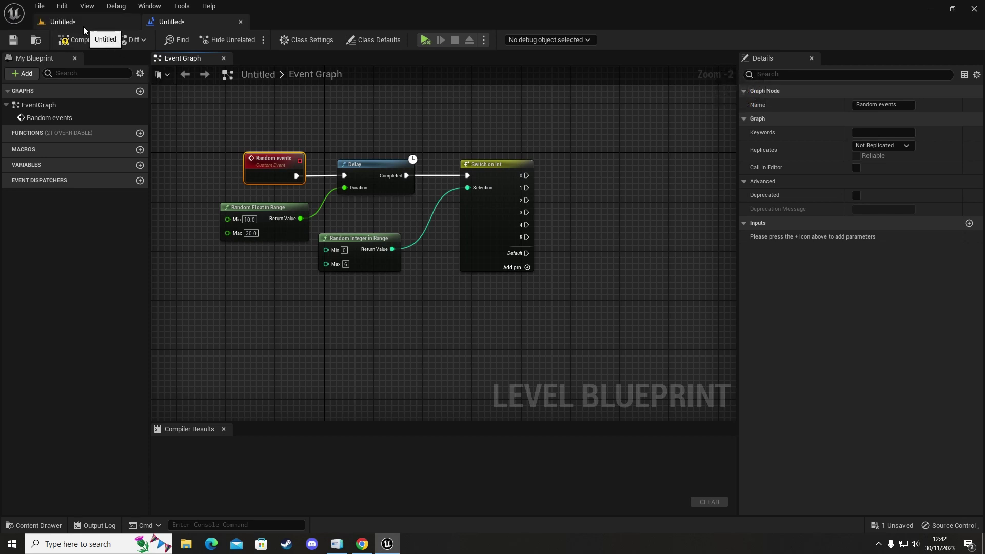
right_click(441, 327)
click(407, 338)
right_click(407, 341)
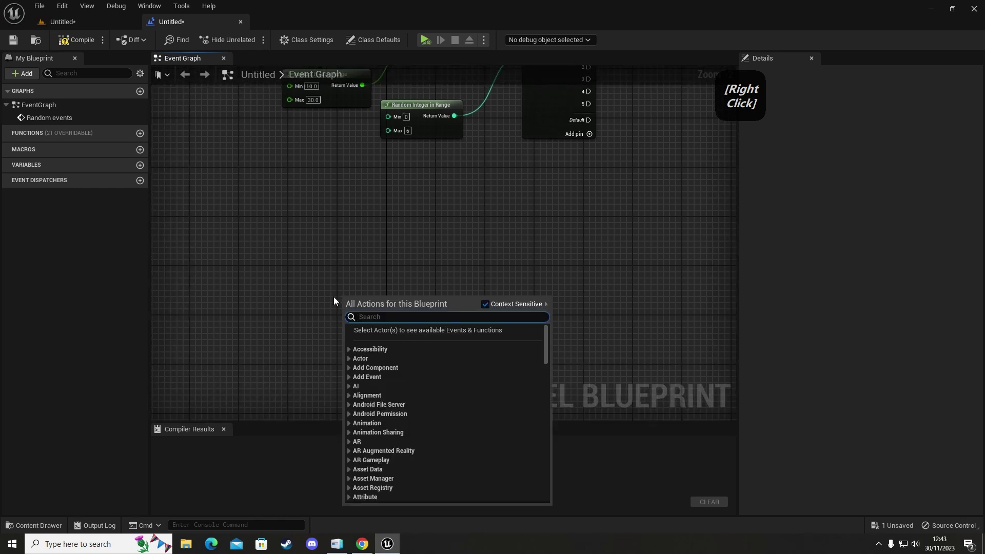
key(a)
key(d)
key(space)
key(c)
key(Return)
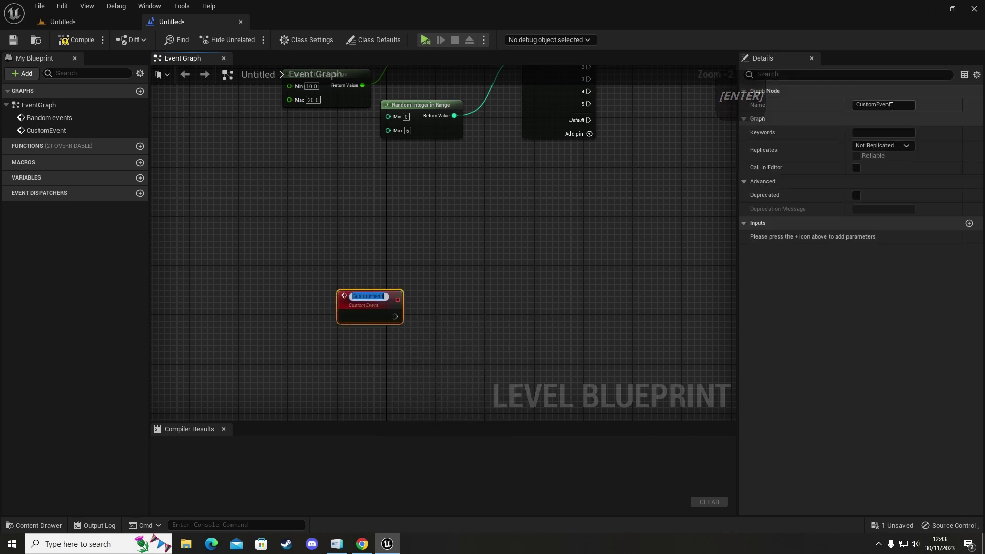
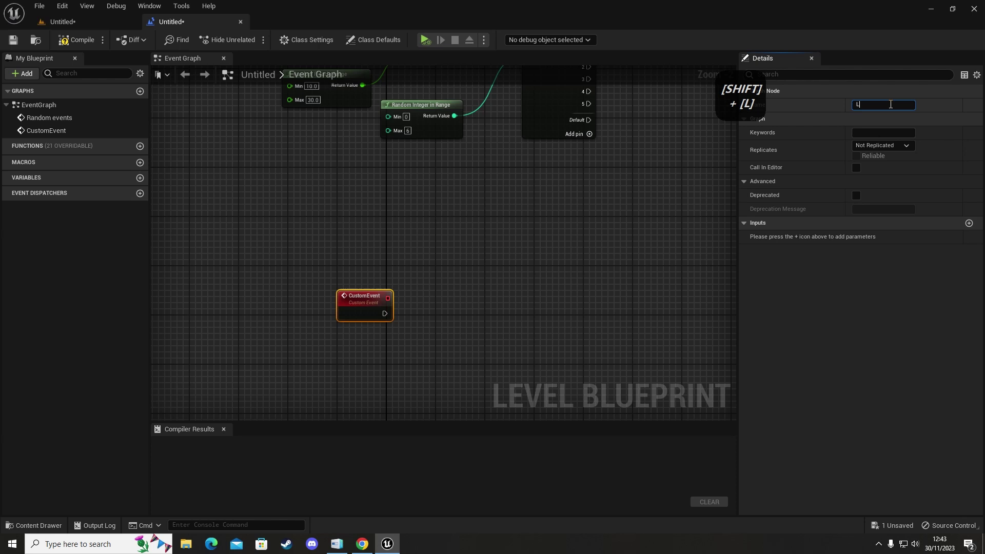
Step: Name the new custom event Light off
key(space)
key(Return)
click(438, 312)
right_click(459, 231)
click(398, 223)
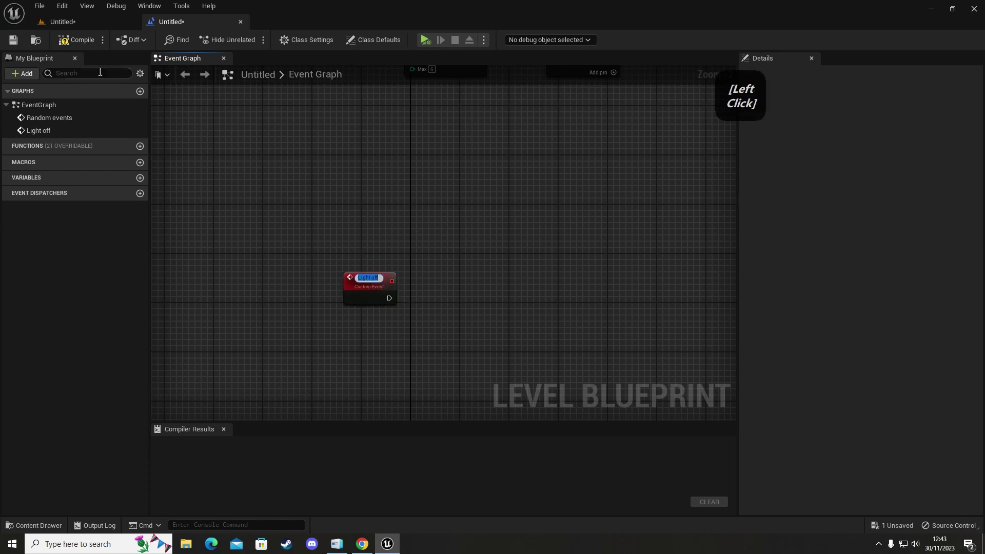
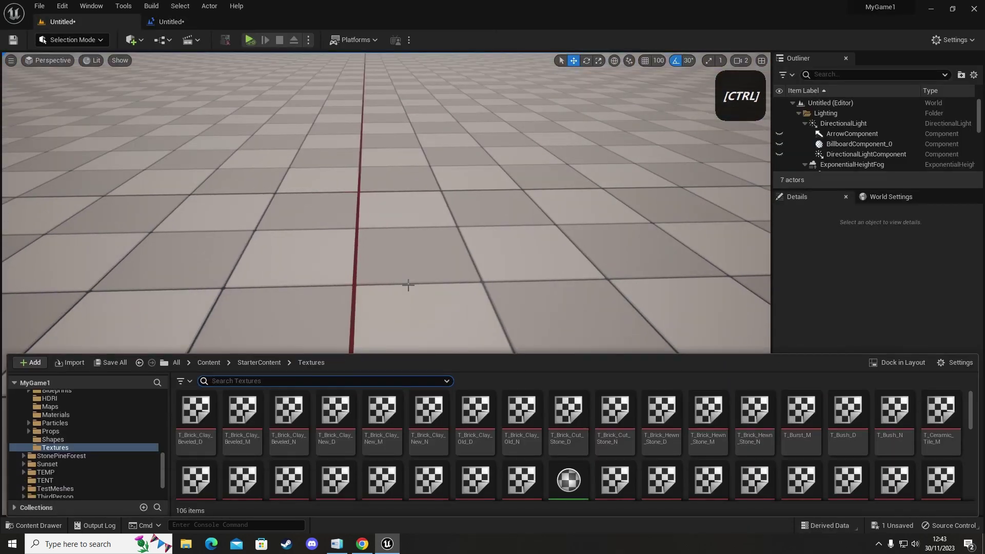
Step: Place three point lights over cubes, coloured white, red and blue, with the directional light at 0 lux
click(139, 46)
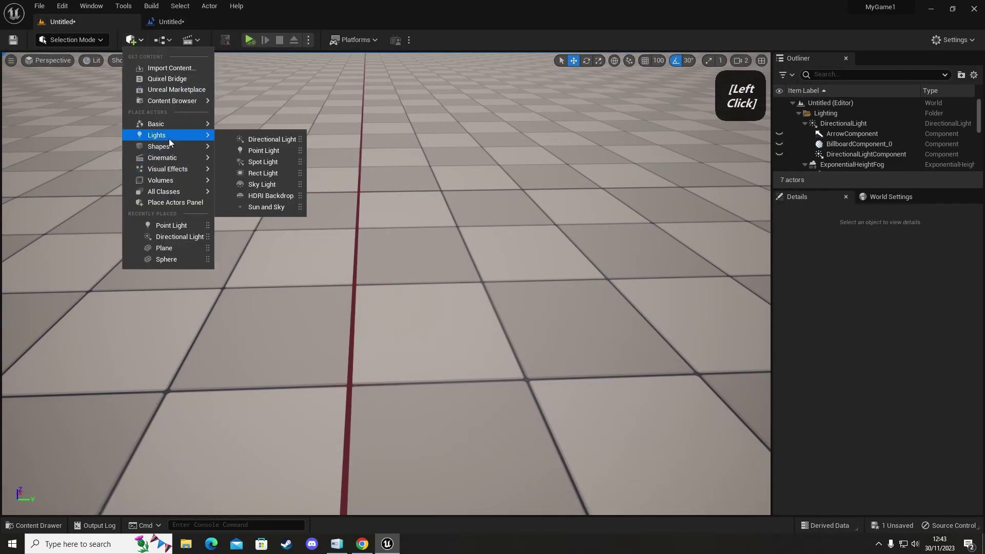
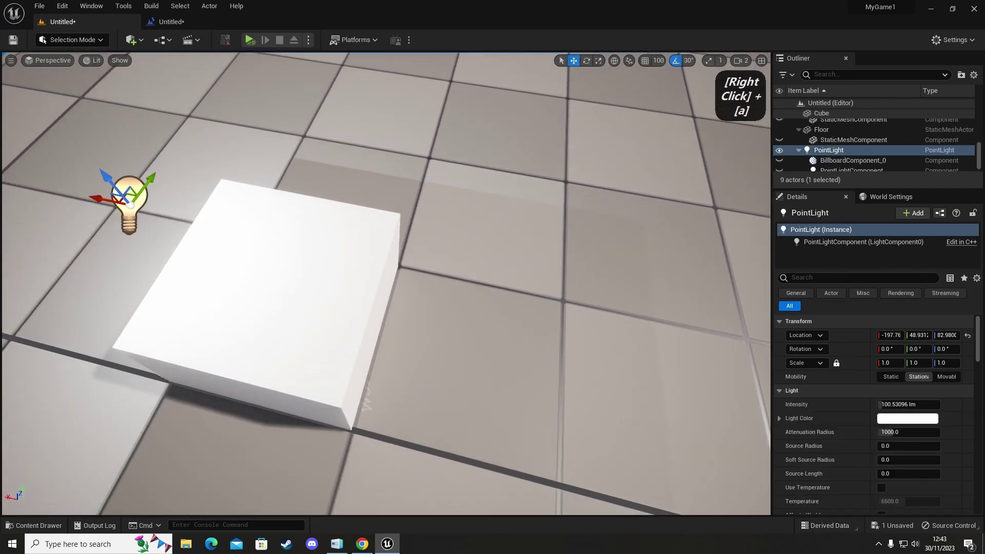
click(212, 196)
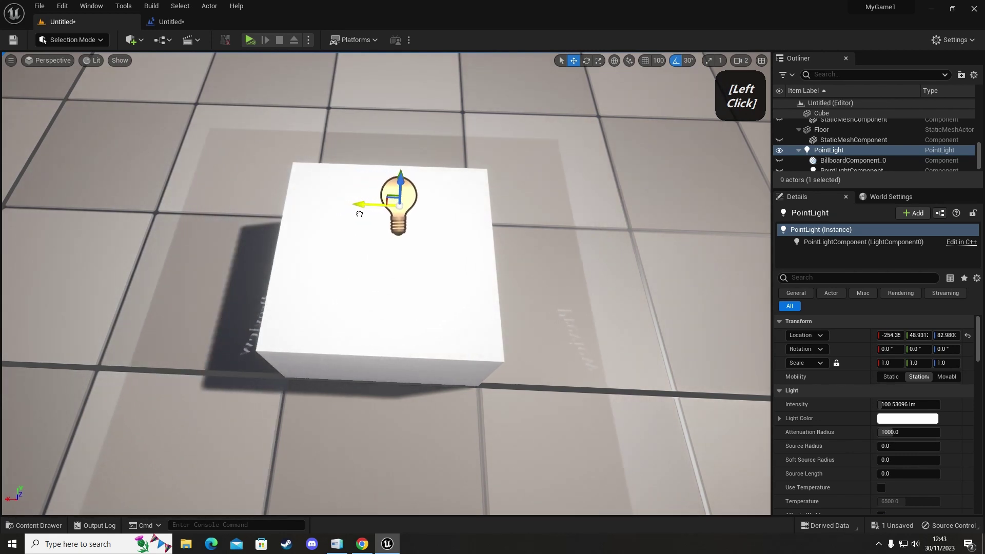
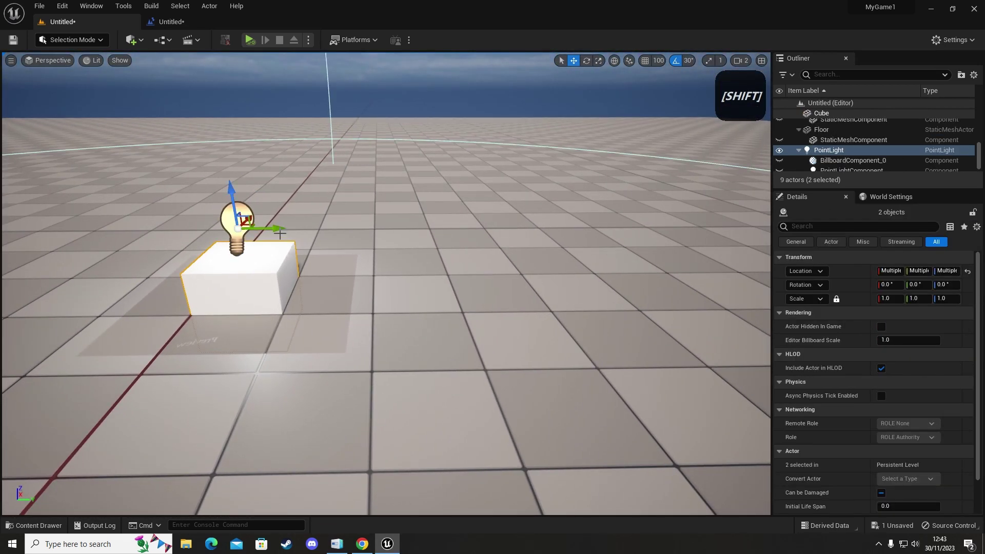
click(275, 226)
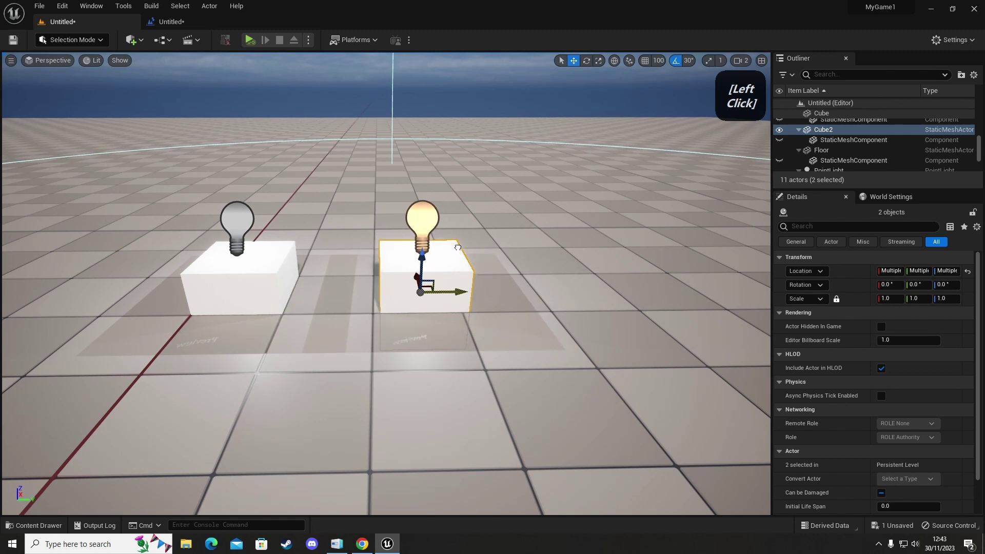
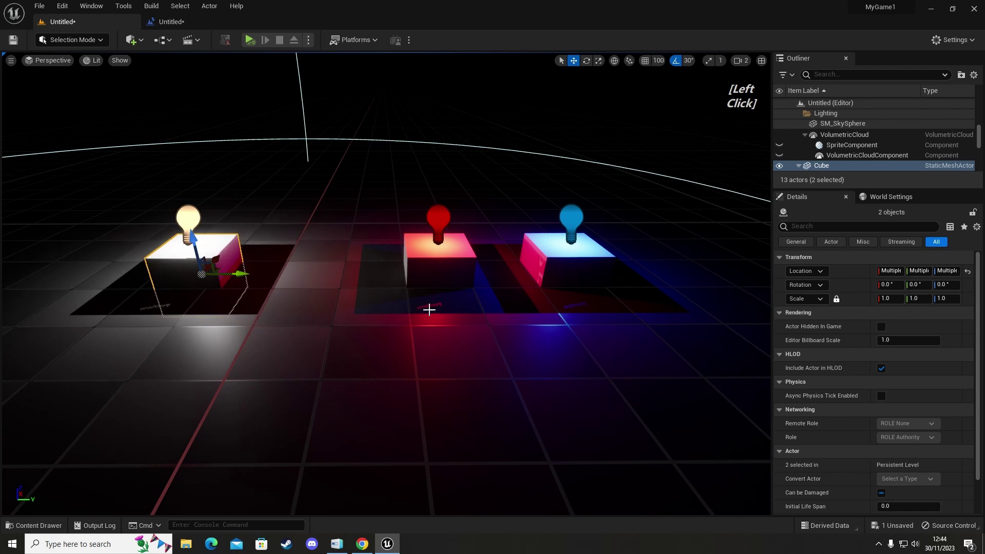
click(447, 264)
click(477, 271)
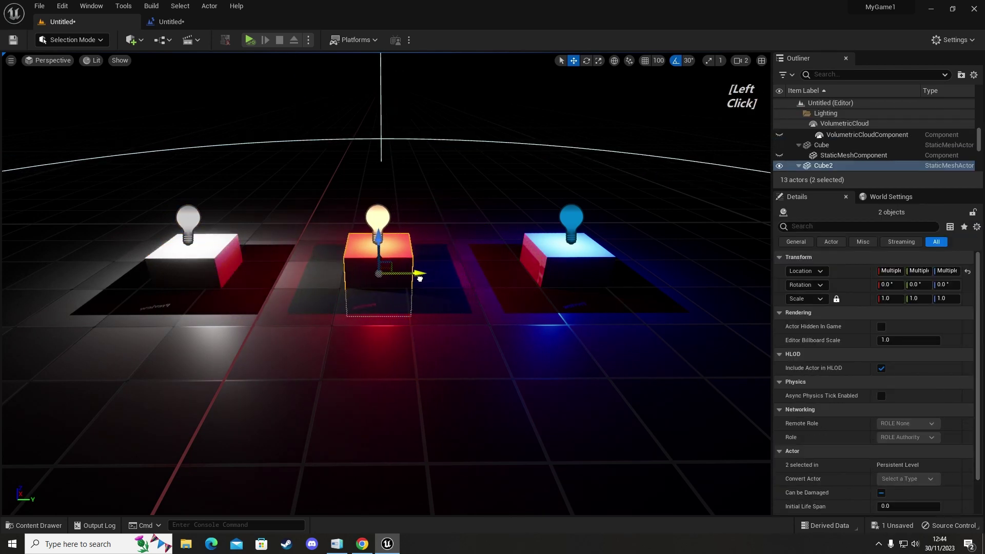
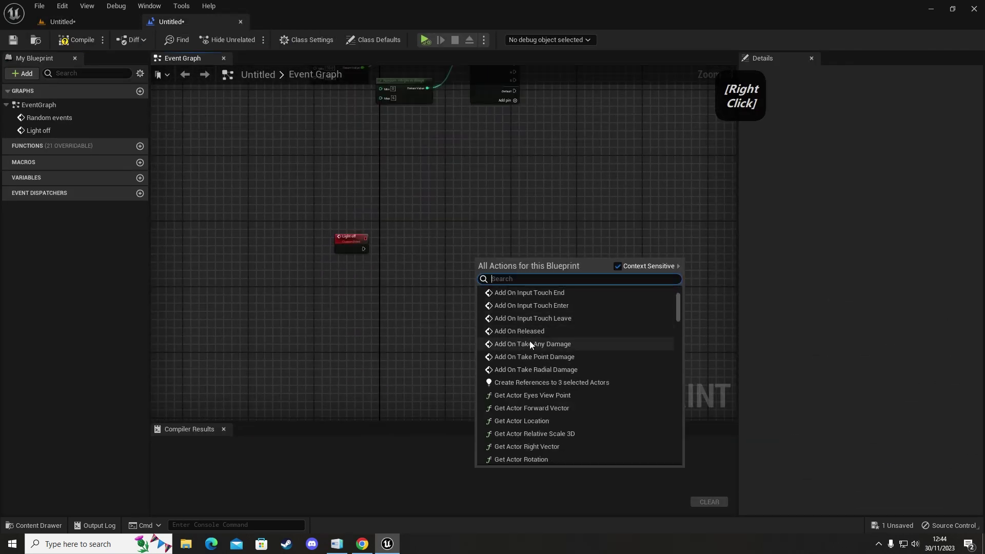
Step: Create references to the three selected point lights and spread the nodes apart
click(532, 384)
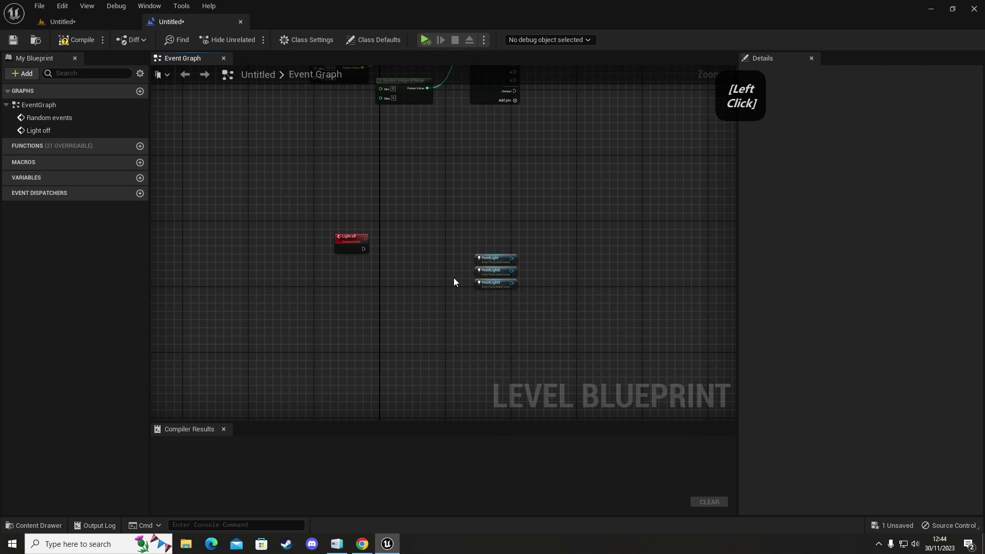
right_click(446, 284)
click(388, 293)
right_click(440, 350)
click(476, 229)
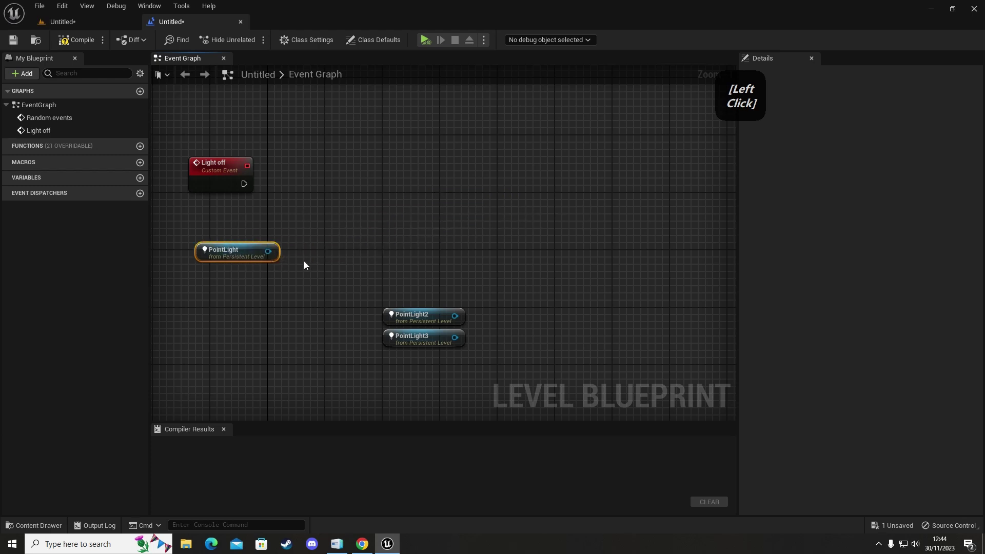
Step: Make Light off run Set Visibility on the first PointLight's light component
right_click(328, 248)
click(276, 259)
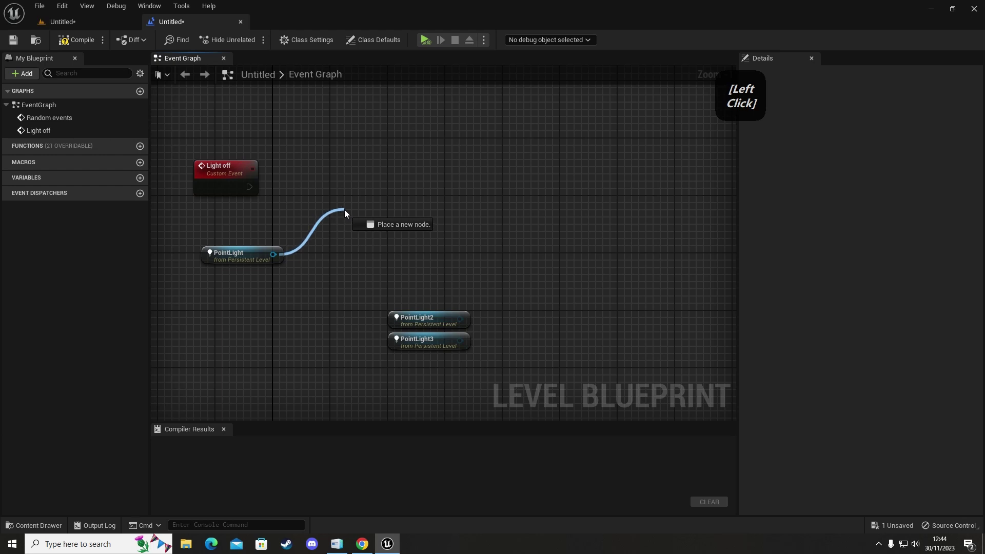
key(space)
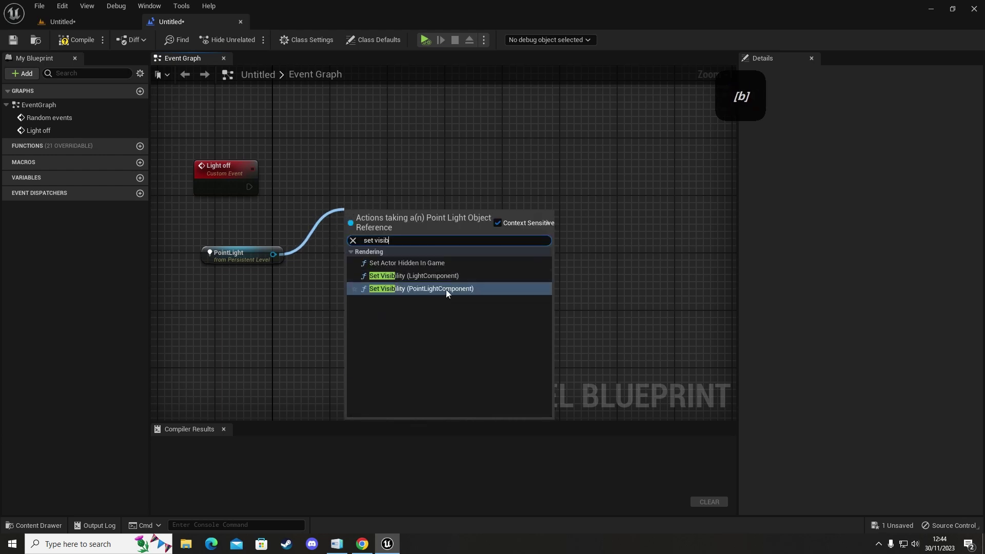
click(449, 281)
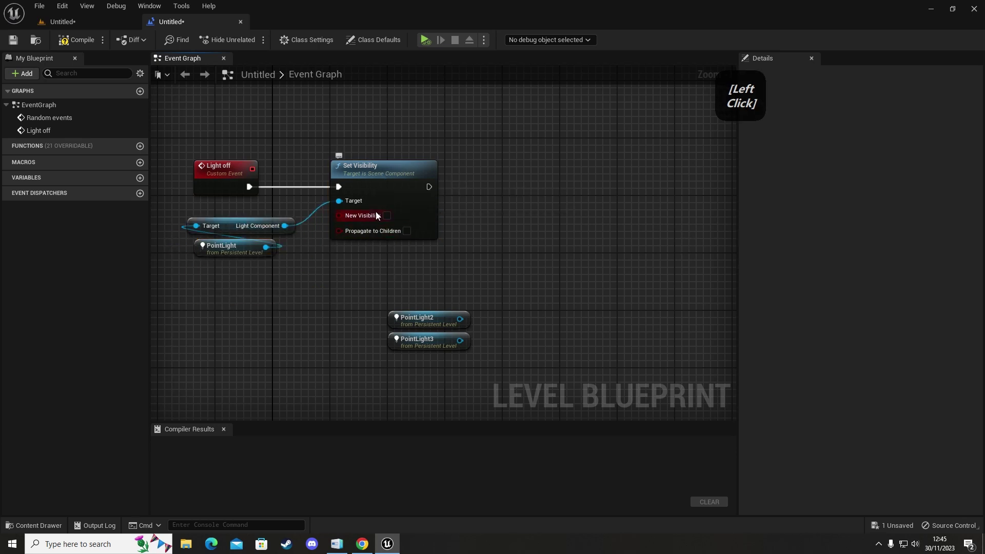
right_click(344, 307)
click(270, 254)
right_click(456, 173)
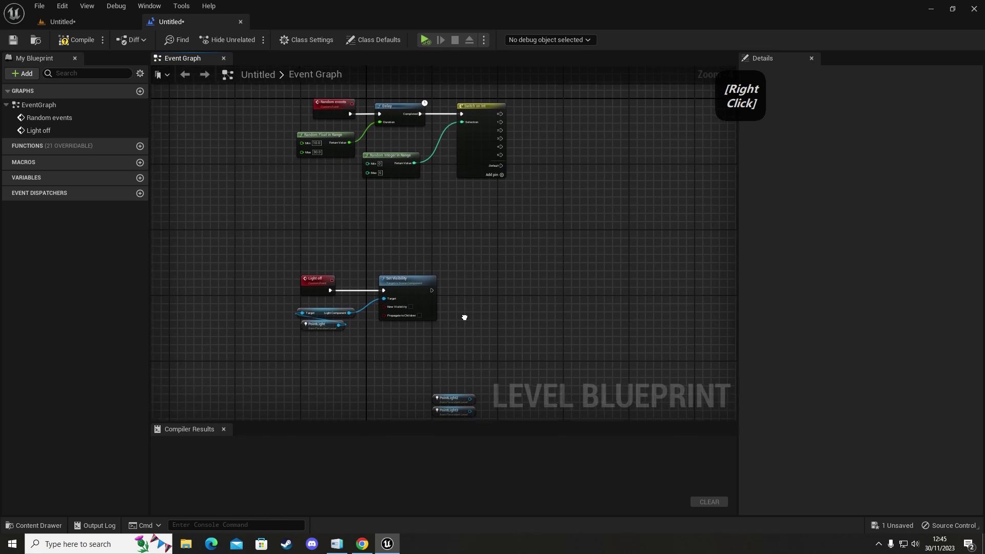
click(312, 266)
Step: Duplicate the Light off event network with copy and paste below the original
right_click(278, 353)
click(429, 198)
key(ctrl+c)
key(ctrl+v)
click(408, 275)
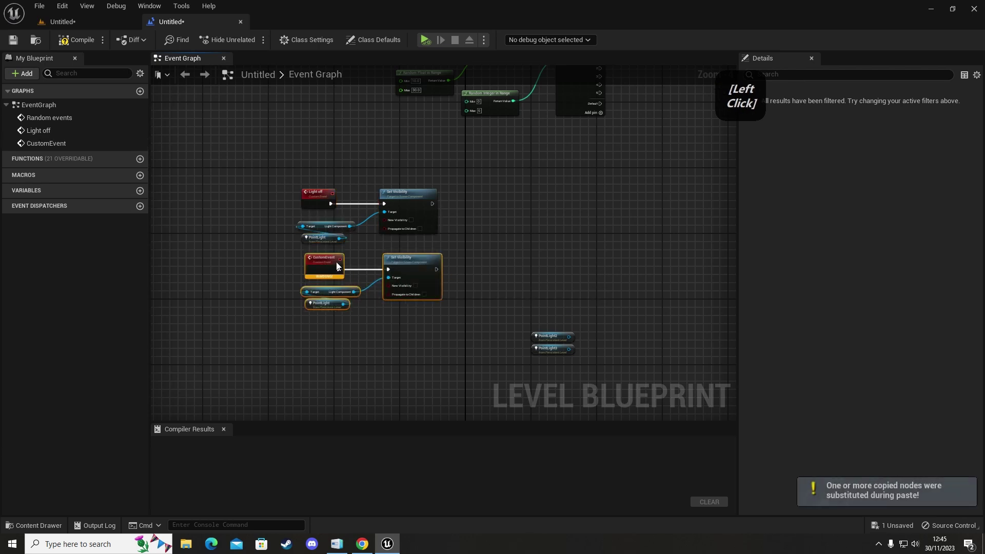
Step: Name the events Light off 1 and Light on 1 in the Details panel
click(313, 257)
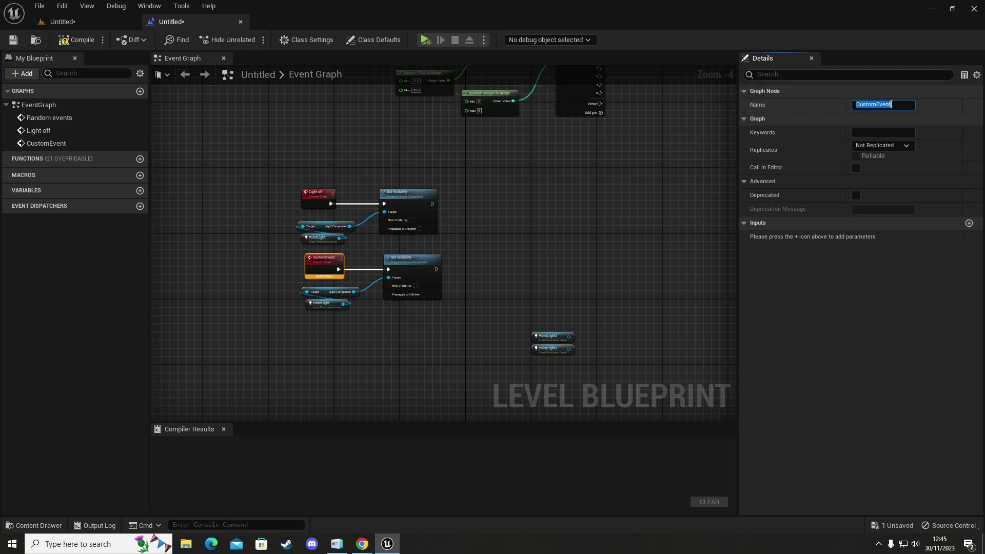
key(space)
key(o)
key(Return)
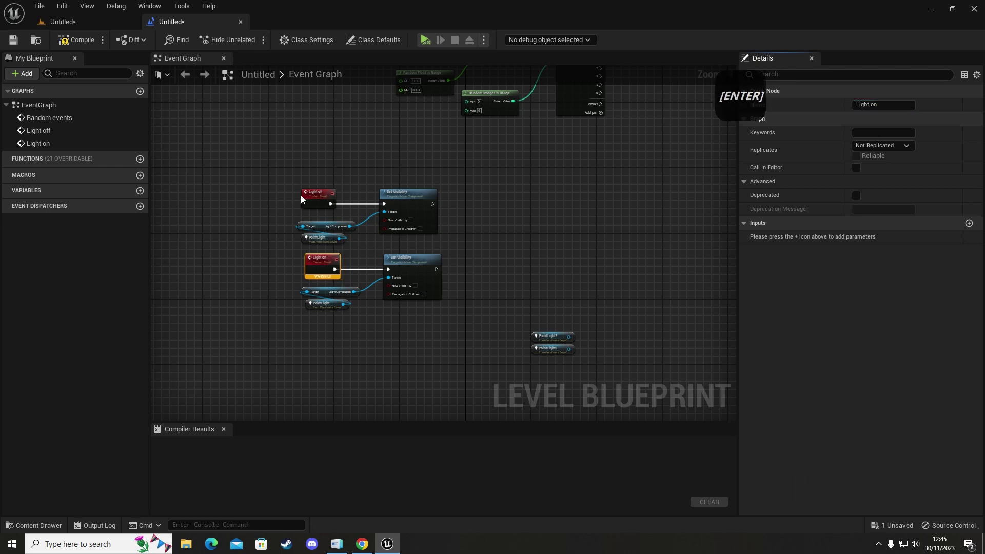
click(317, 201)
key(space)
key(1)
click(336, 259)
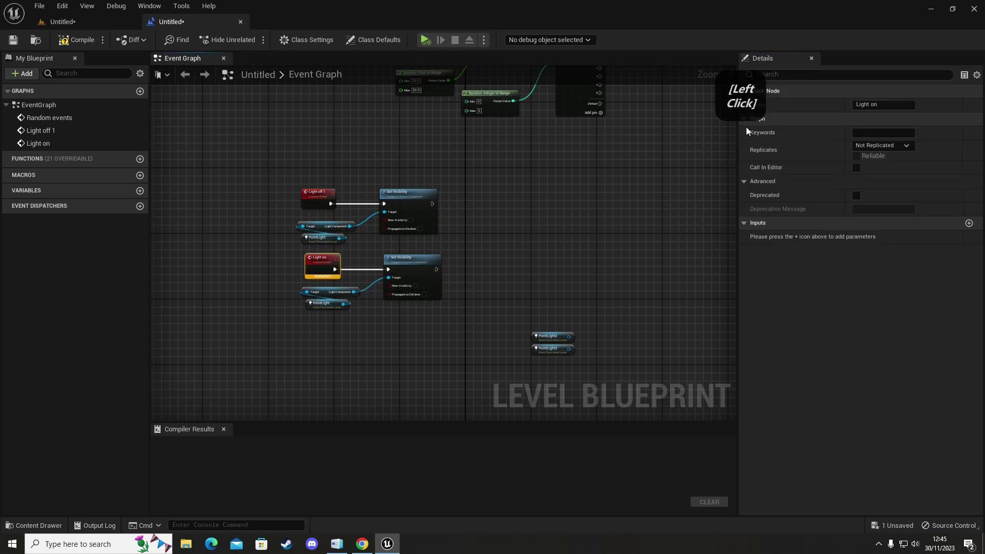
key(space)
key(1)
Step: Compile the Level Blueprint and bring the Switch on Int node into view
click(527, 219)
right_click(545, 212)
click(379, 279)
right_click(467, 199)
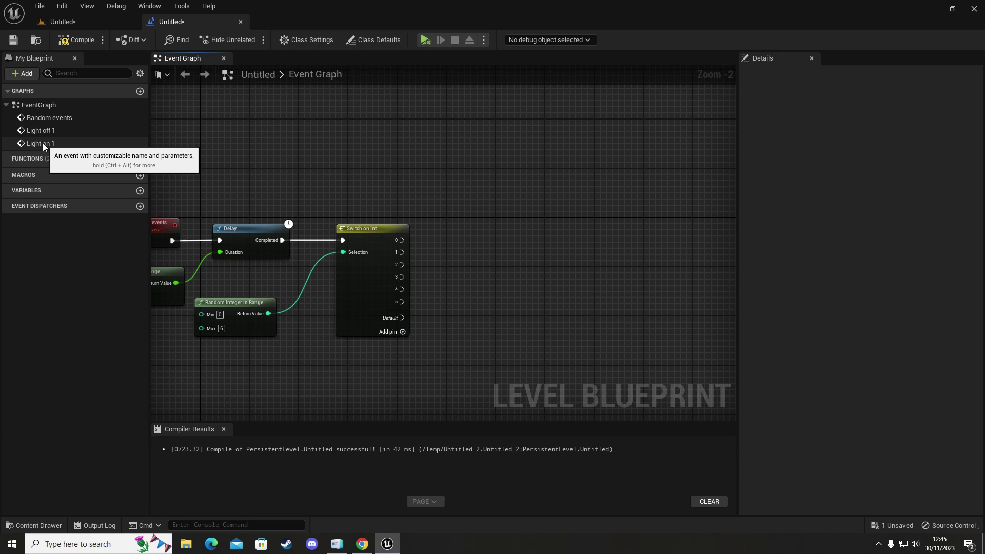
Step: Call Light Off 1 from switch output 0 and Light On 1 from output 1
click(48, 134)
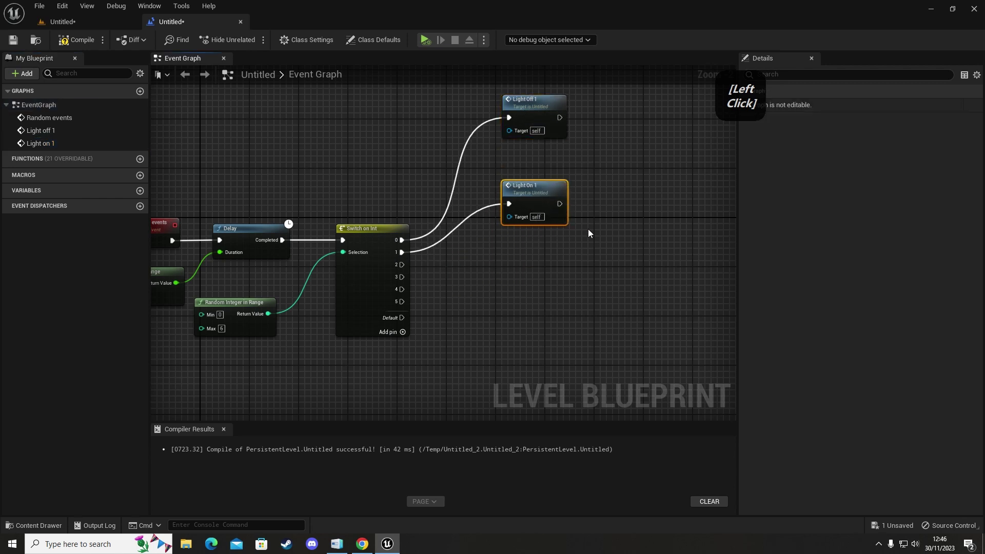
right_click(567, 263)
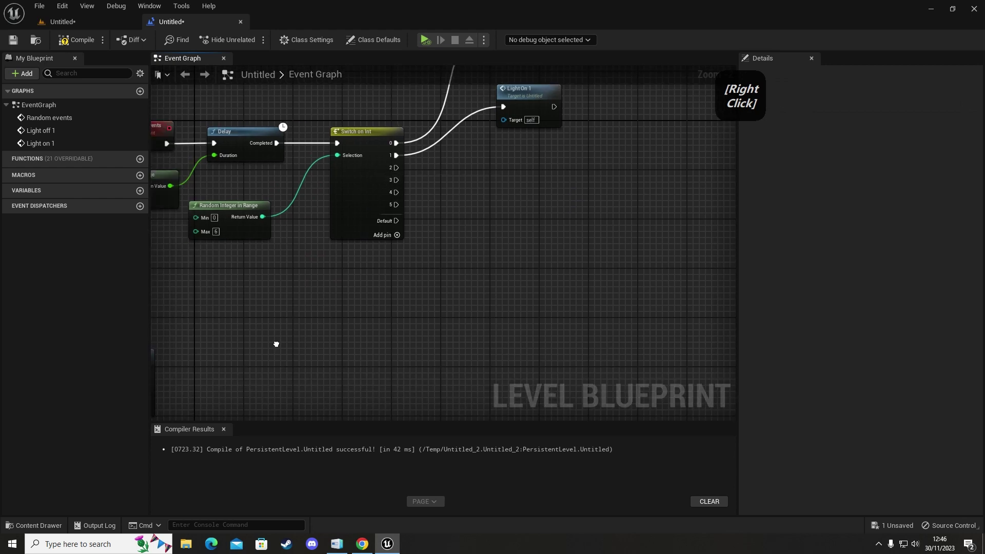
Step: Duplicate both light event groups with copy and paste
click(311, 168)
right_click(513, 303)
key(ctrl+c)
key(ctrl+v)
Step: Rename the copied events Light Off 2 and Light On 2
click(481, 150)
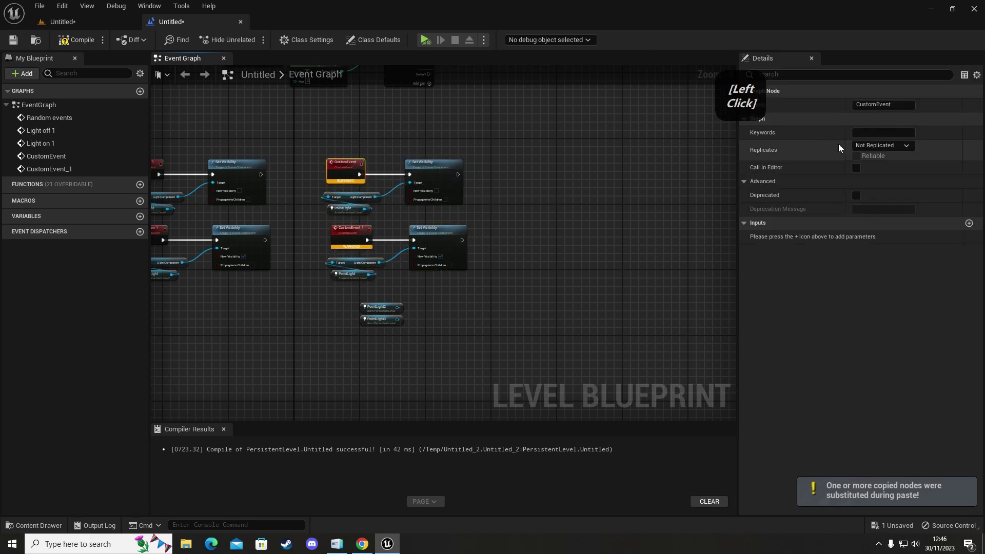
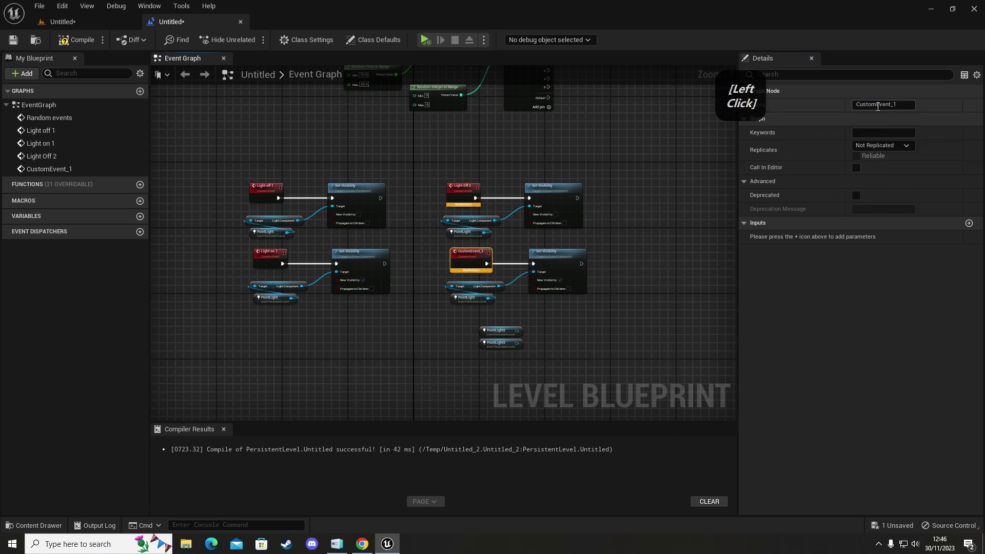
key(space)
key(space)
key(2)
key(Return)
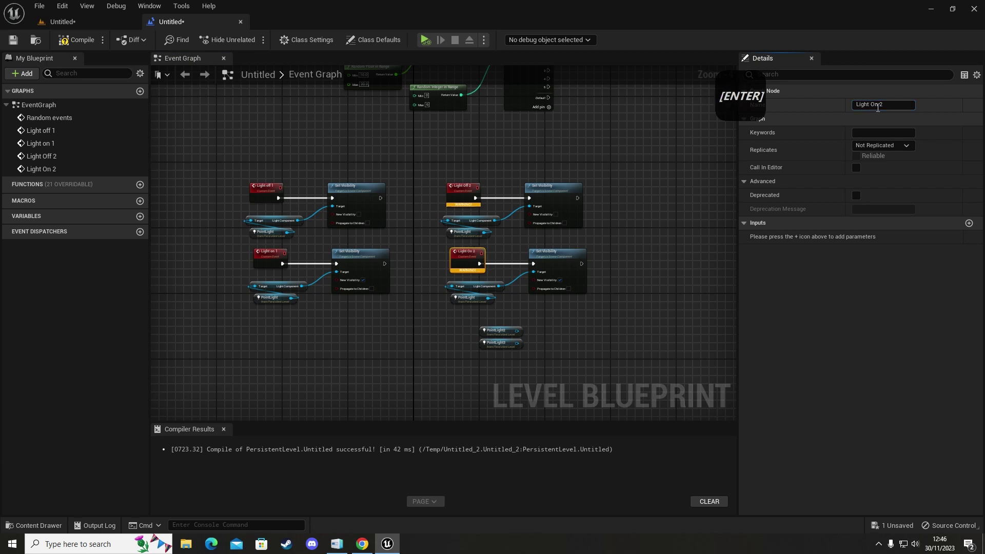
Step: Replace the copies' PointLight references with PointLight2 as the Set Visibility target
click(655, 302)
right_click(659, 297)
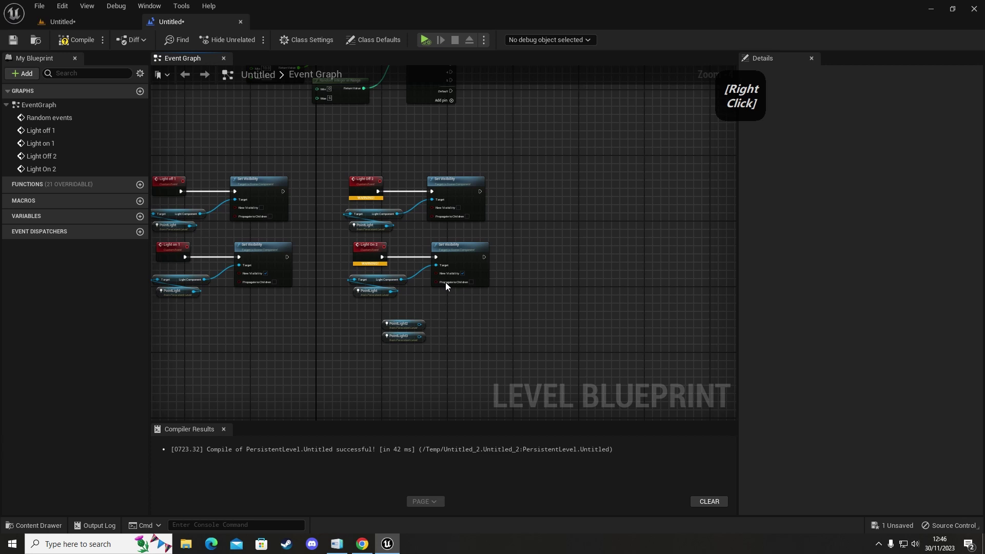
click(362, 296)
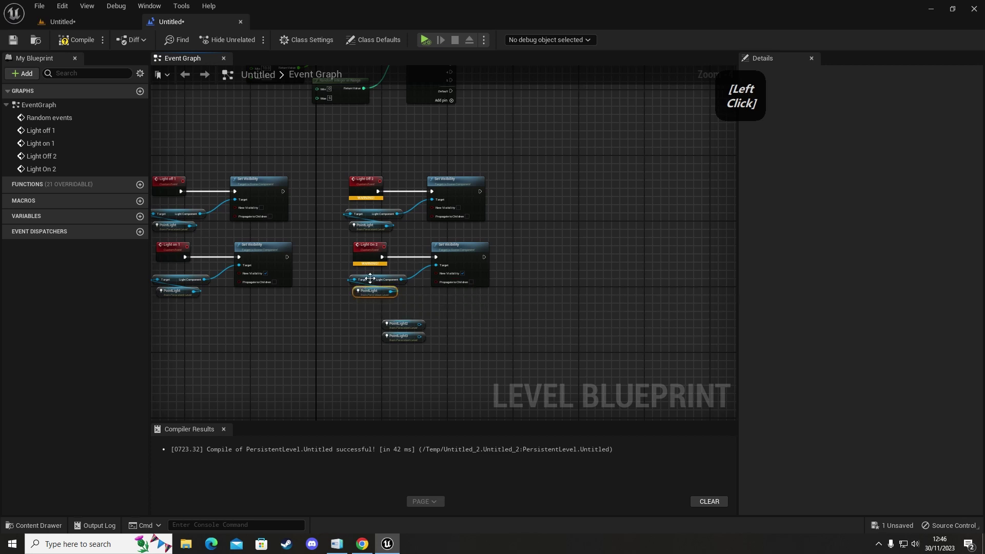
click(363, 231)
key(Delete)
click(404, 326)
key(ctrl+c)
key(ctrl+v)
click(397, 239)
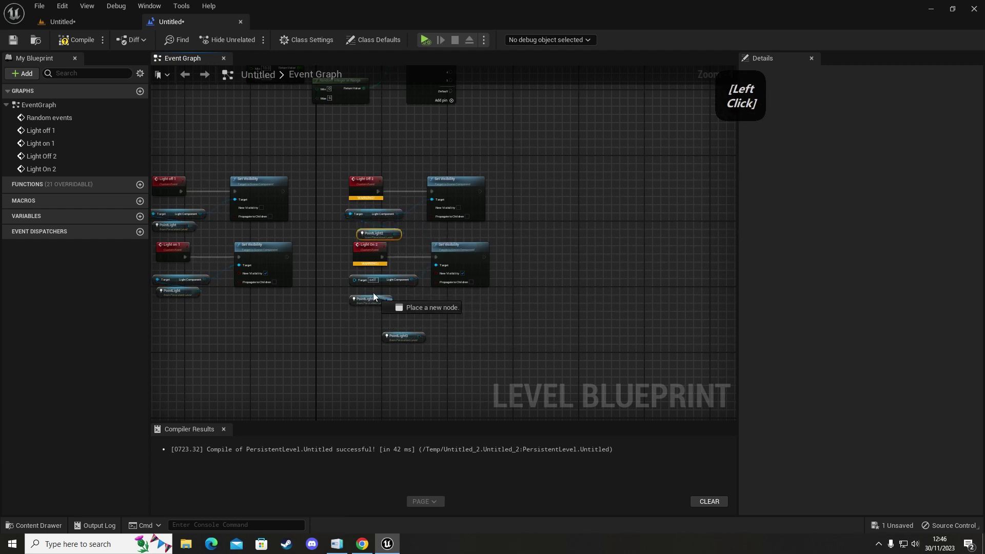
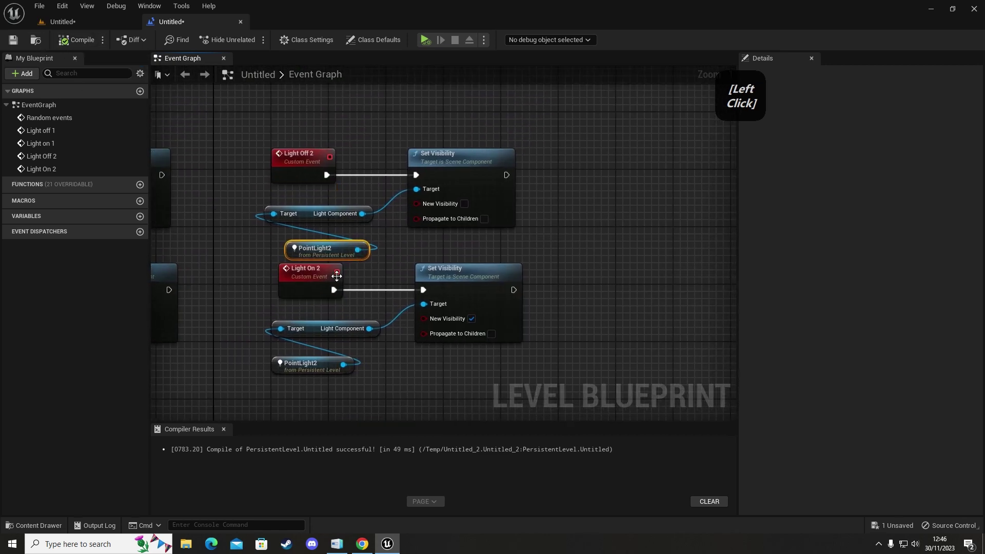
right_click(250, 206)
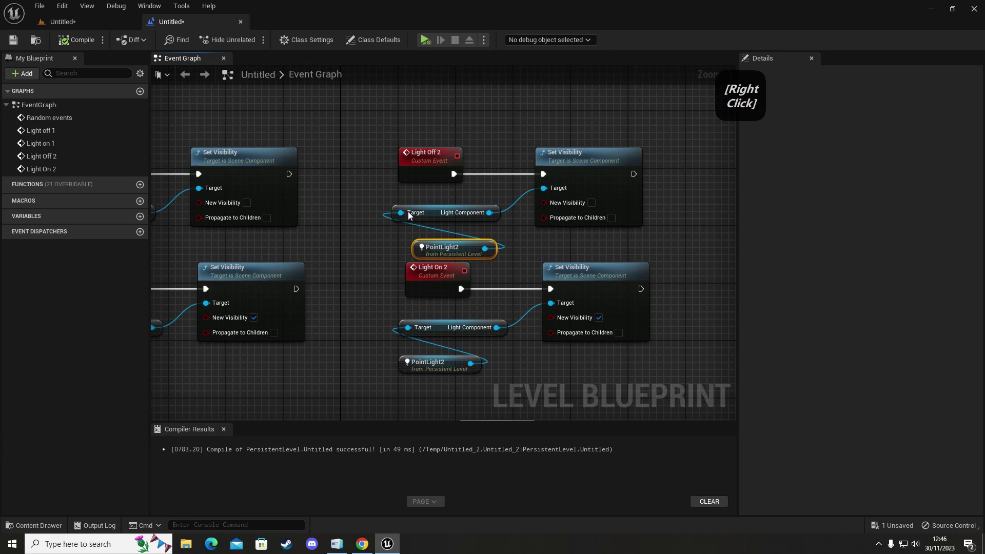
click(361, 215)
right_click(412, 291)
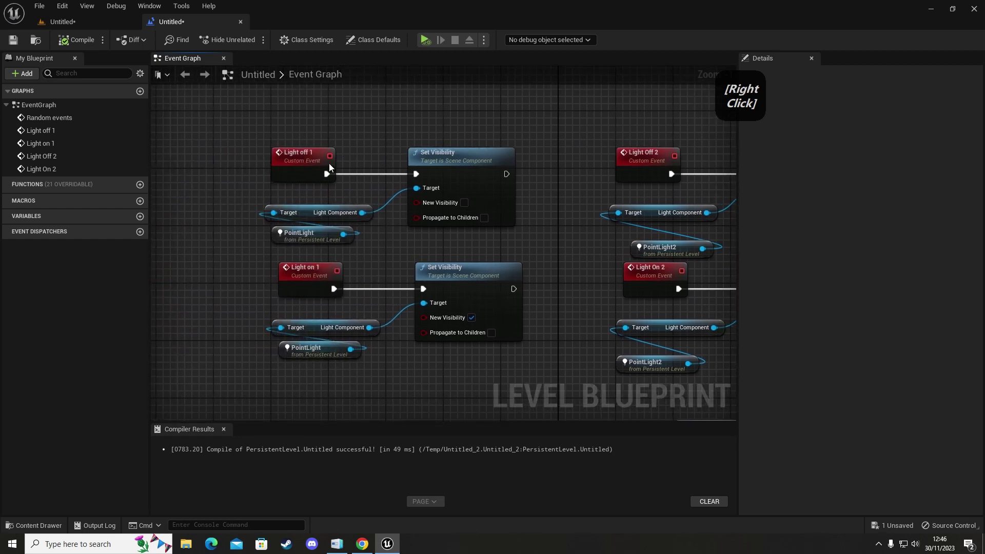
Step: Duplicate the Light Off 2 and Light On 2 groups into a third set
click(290, 350)
right_click(411, 317)
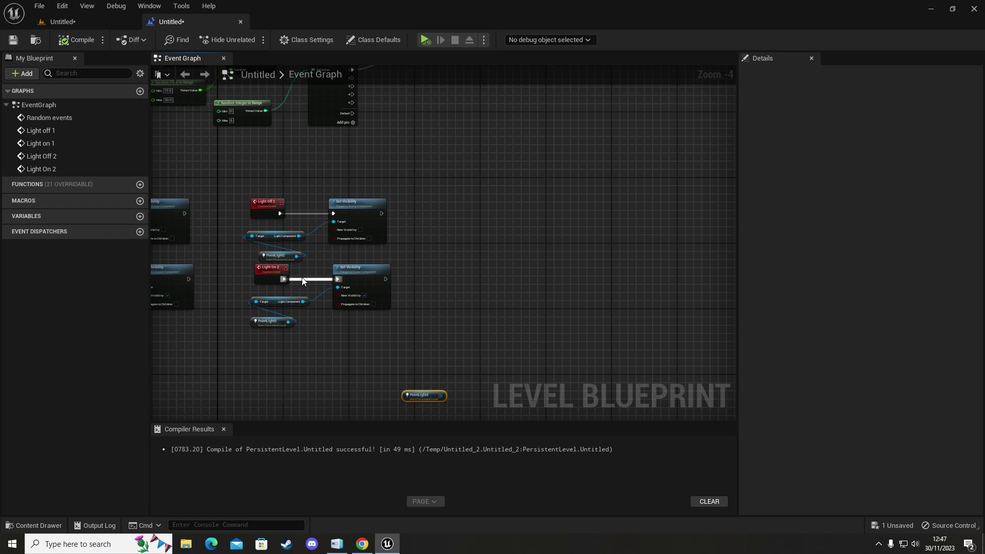
right_click(358, 200)
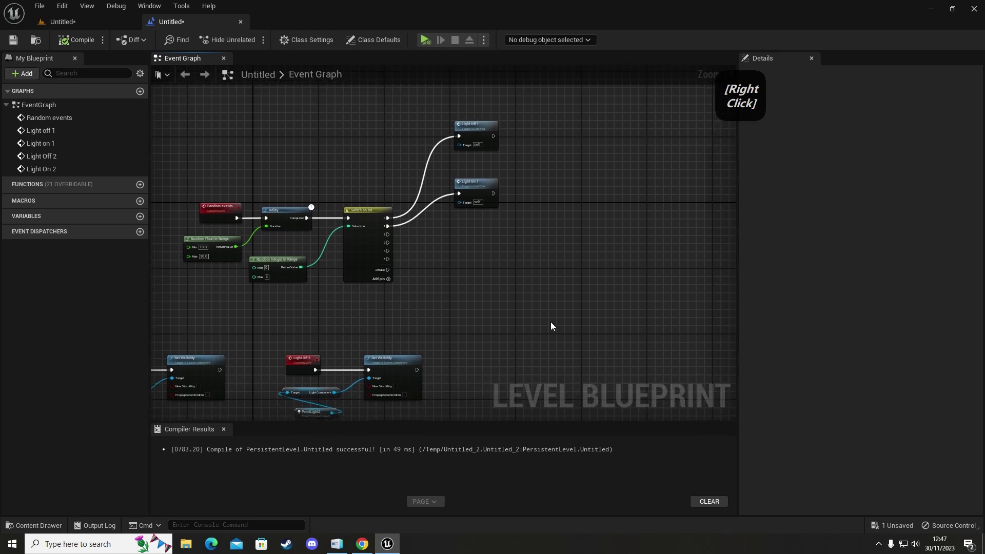
click(246, 166)
right_click(498, 301)
key(ctrl+c)
key(ctrl+v)
click(510, 193)
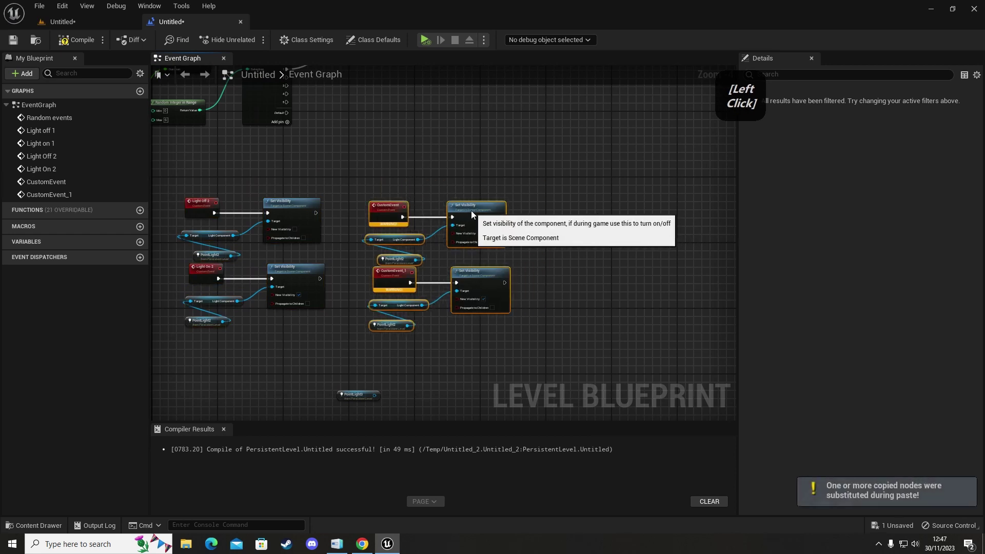
Step: Swap the new copies' PointLight2 references for PointLight3 on the light component target
right_click(443, 346)
click(354, 368)
right_click(443, 368)
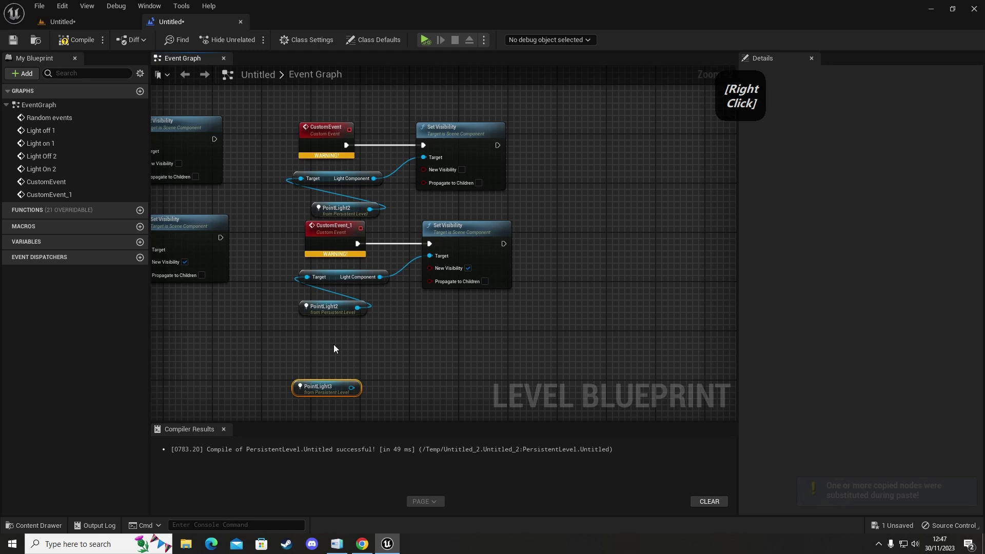
click(328, 318)
click(333, 207)
key(Delete)
click(323, 383)
key(ctrl+c)
key(ctrl+v)
click(386, 206)
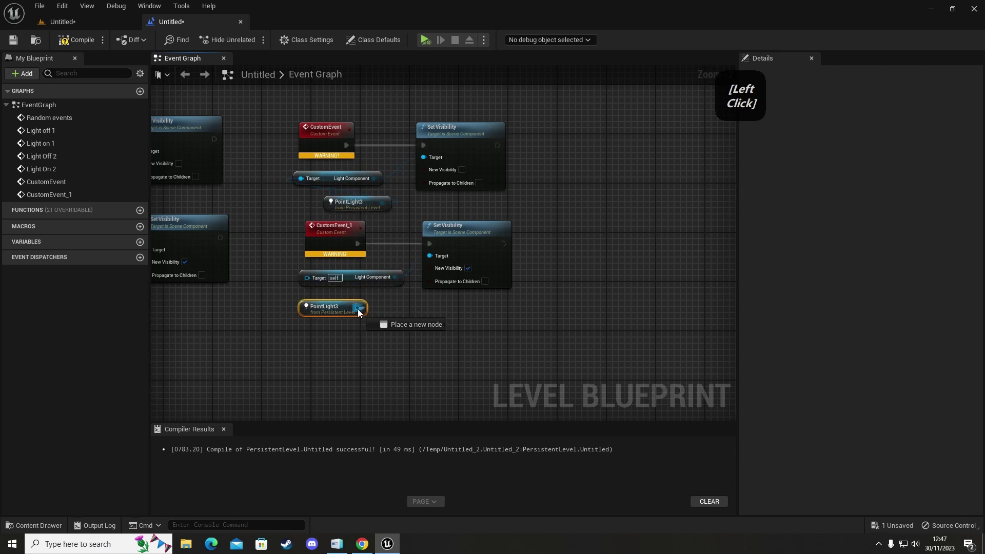
right_click(385, 234)
Step: Rename the third pair of events Light Off 3 and Light On 3
click(339, 175)
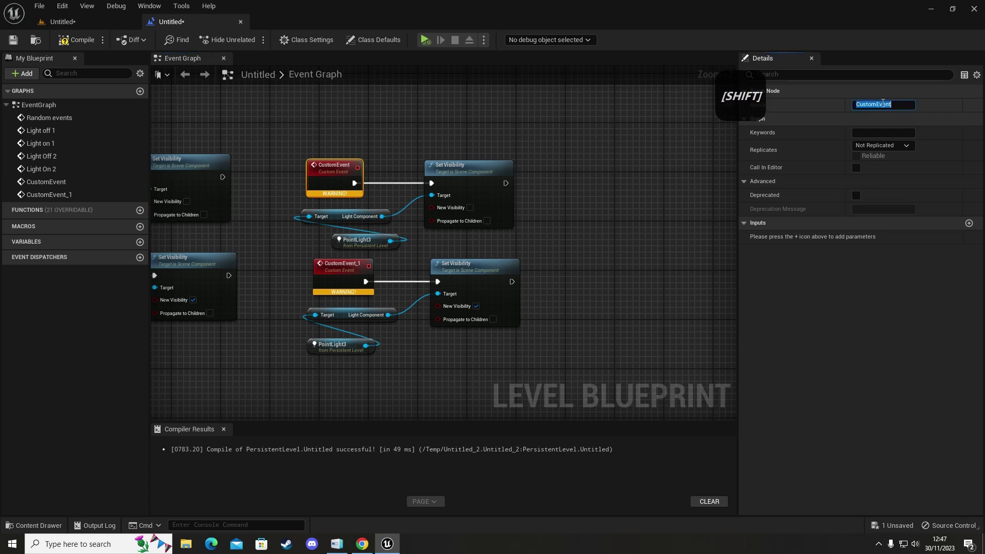
key(space)
key(space)
key(space)
click(349, 274)
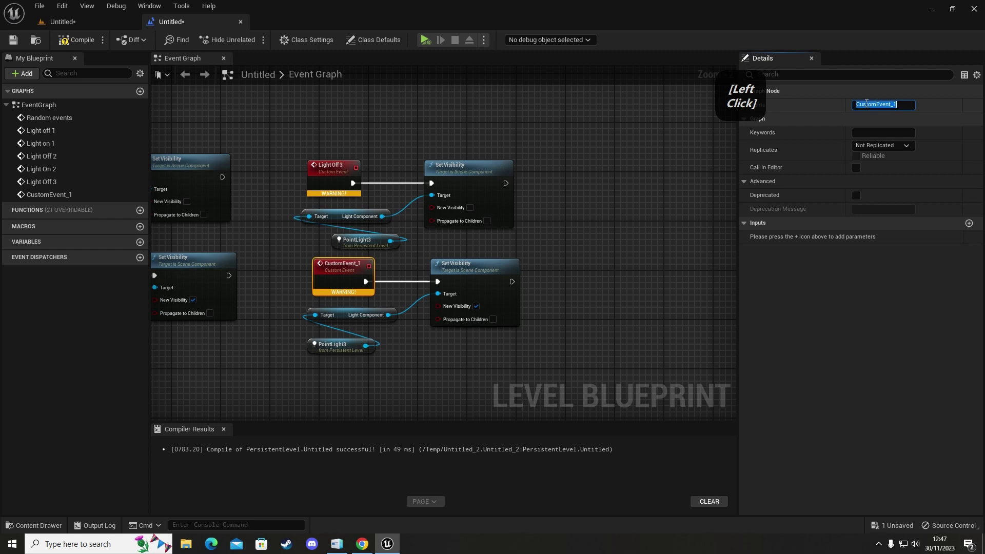
key(BackSpace)
key(space)
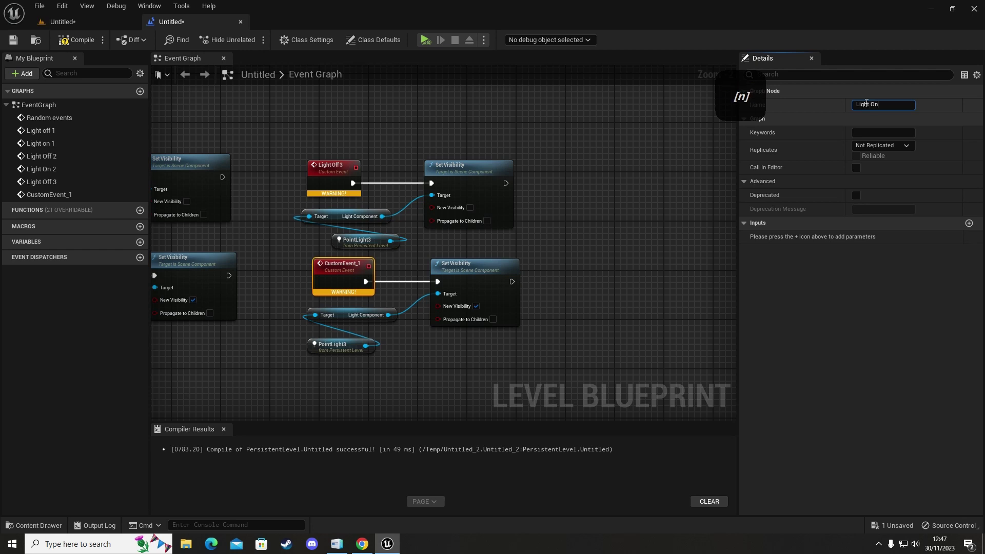
key(space)
key(Return)
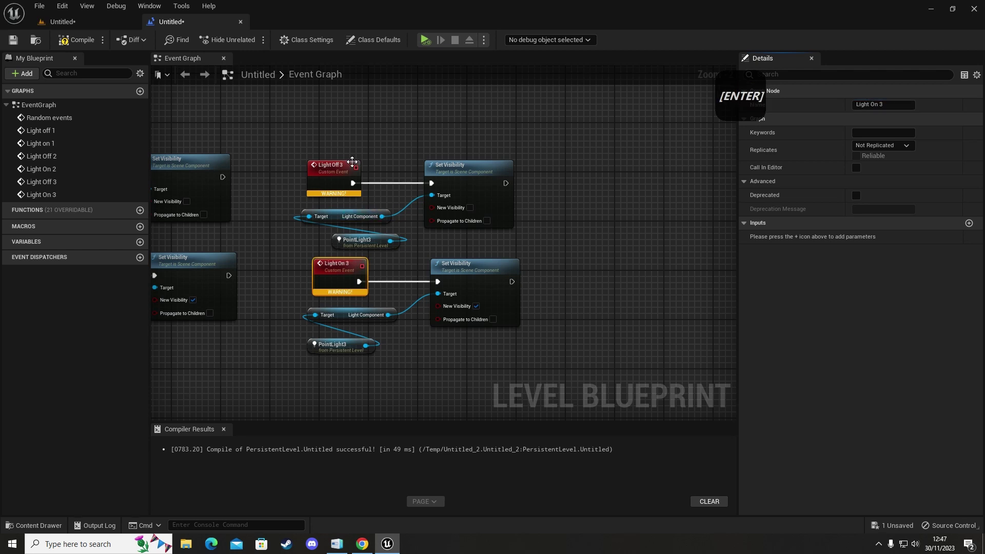
Step: Compile, then call Light Off 2 from Switch on Int output 2
right_click(275, 266)
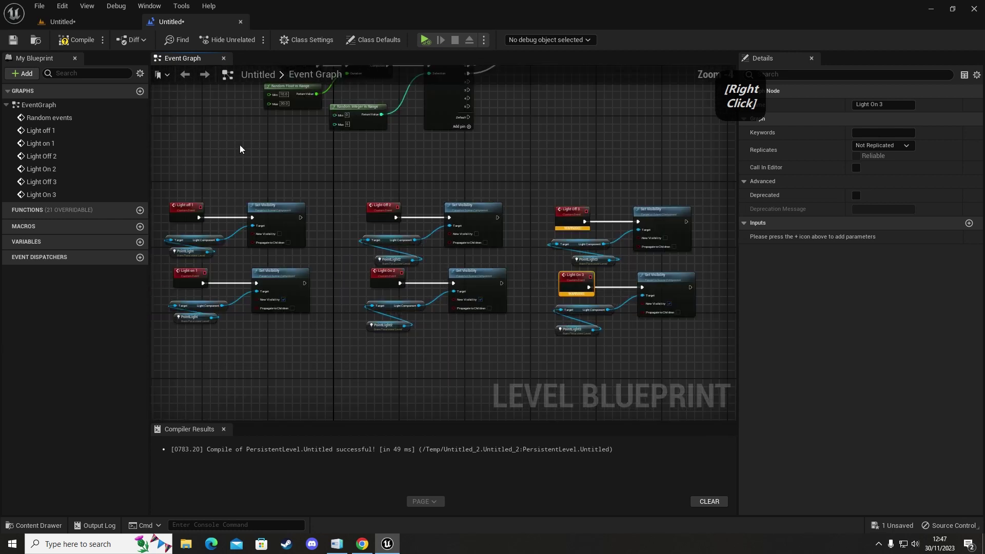
click(85, 44)
right_click(554, 171)
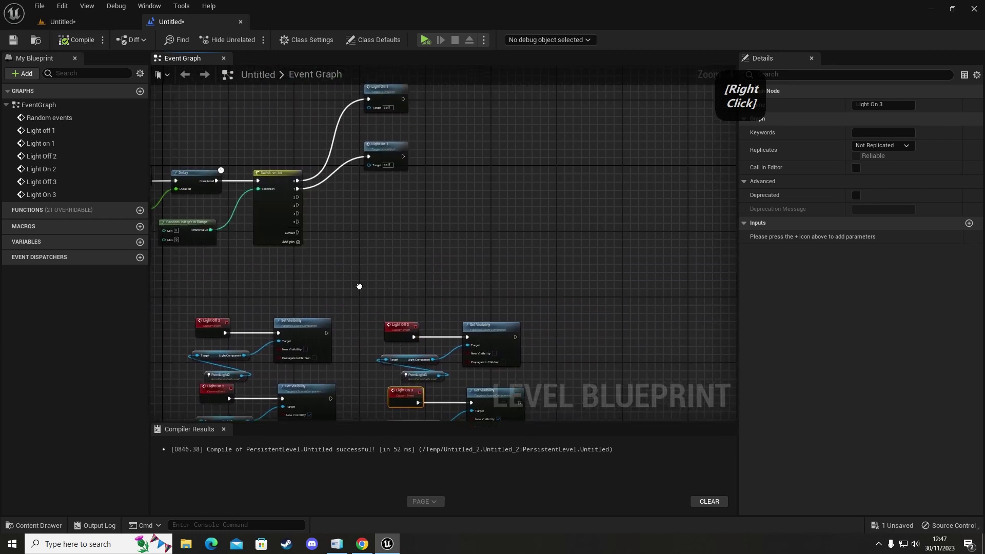
click(396, 171)
right_click(392, 280)
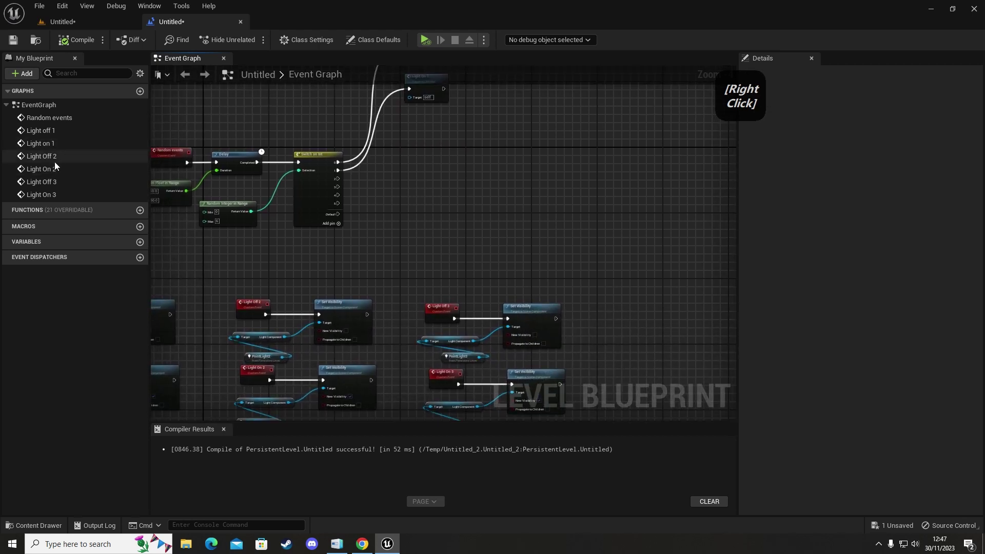
click(55, 161)
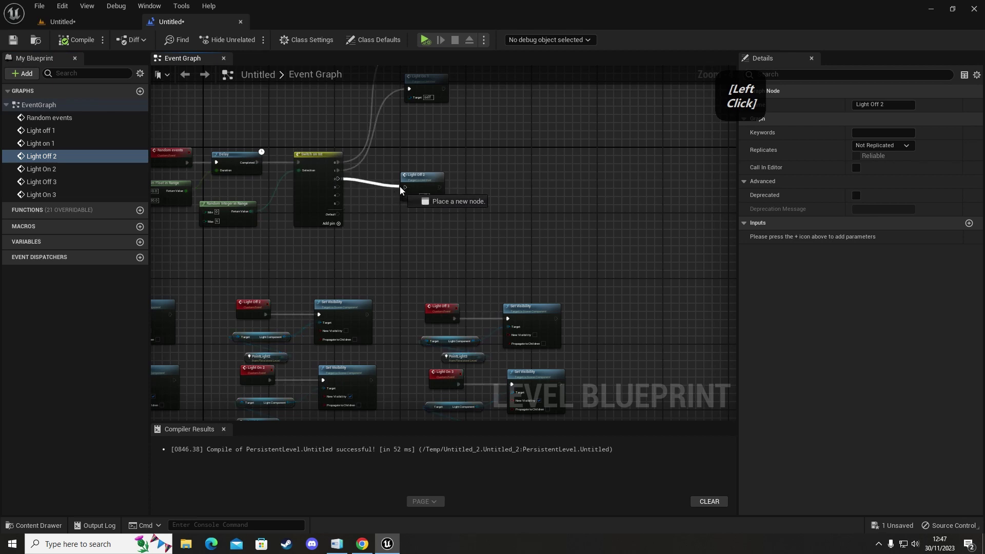
click(421, 166)
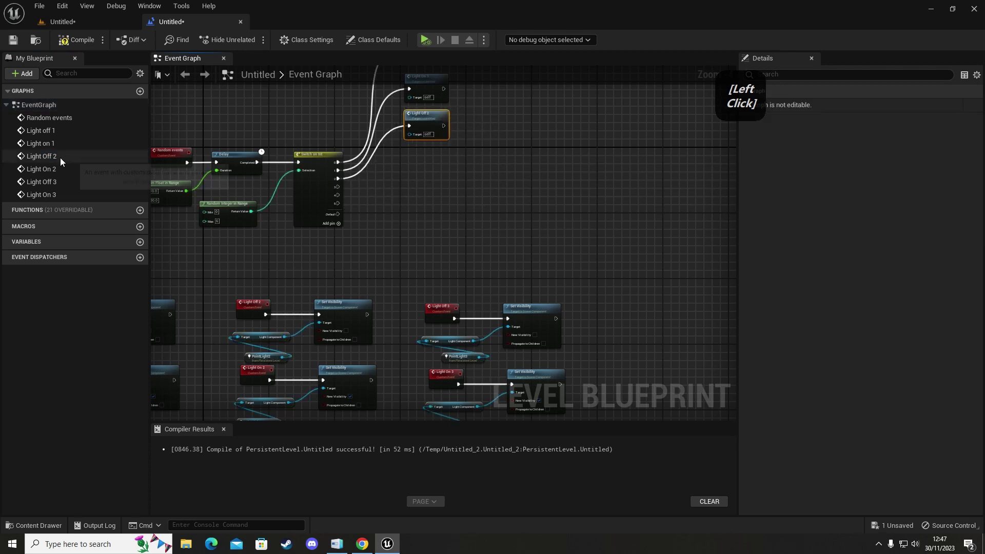
Step: Call Light On 2, Light Off 3 and Light On 3 from the remaining switch outputs
click(283, 176)
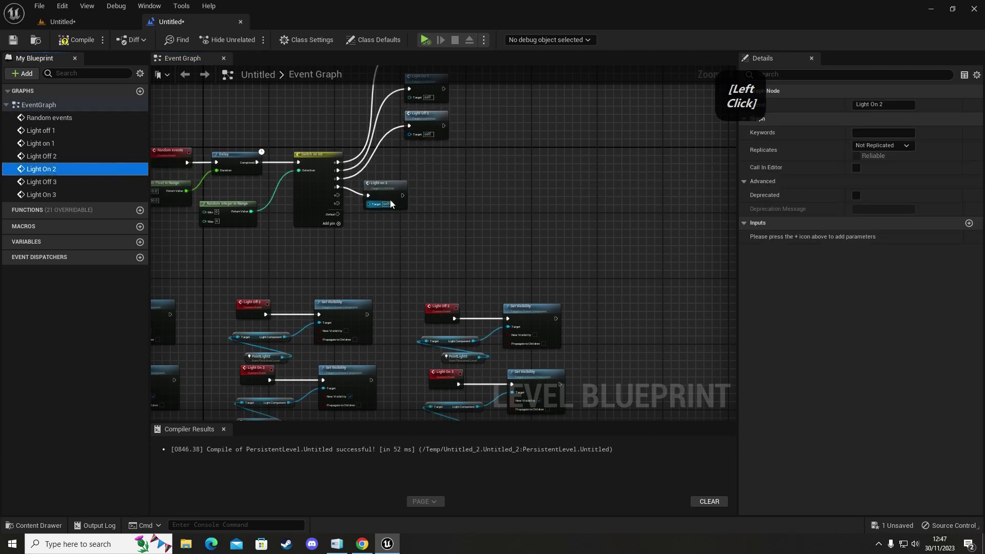
click(399, 189)
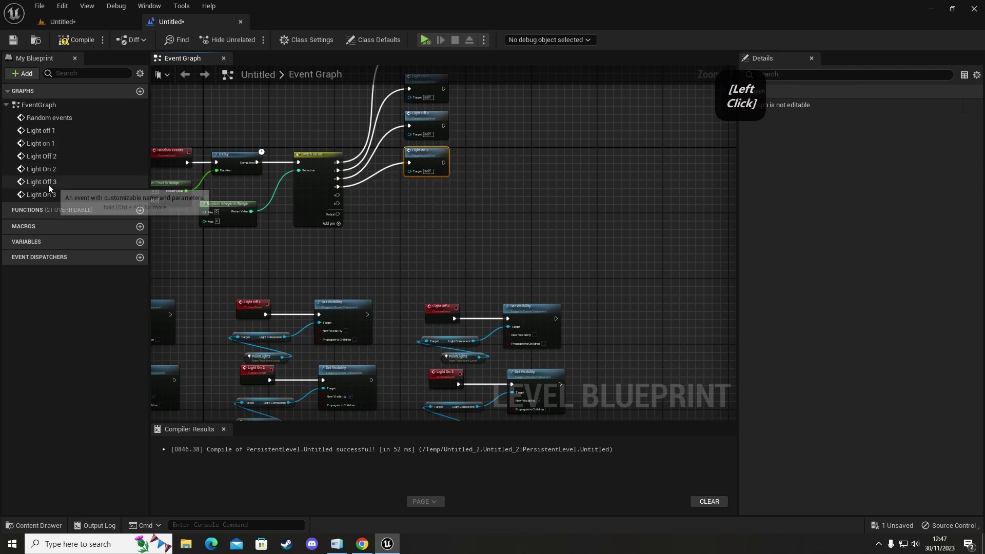
click(186, 179)
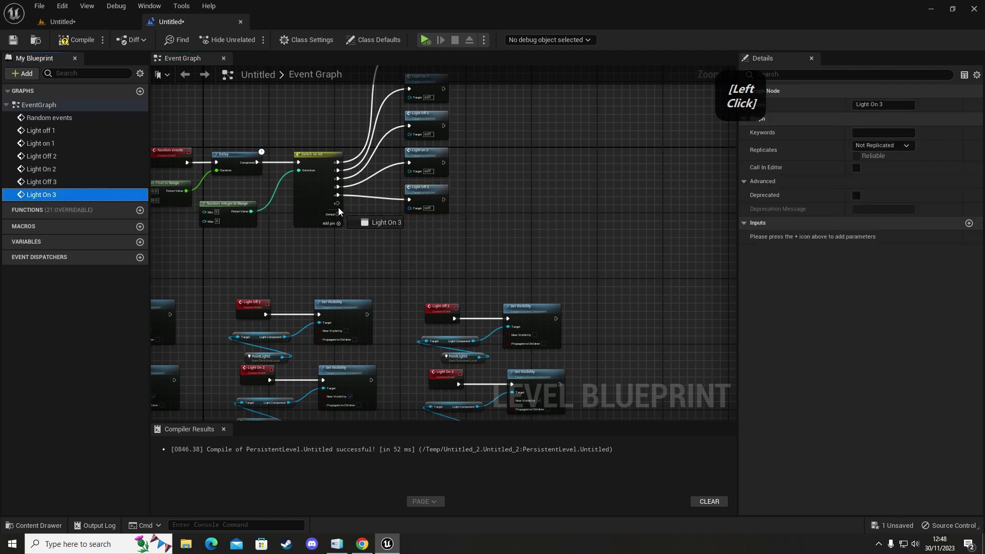
click(395, 224)
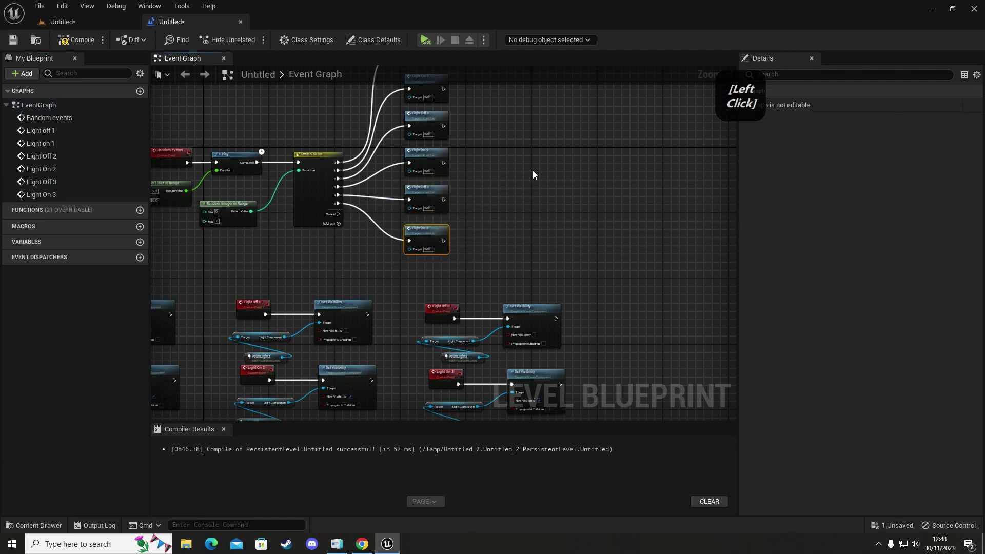
click(558, 184)
Step: Add a Delay node and wire all six light call outputs into it
right_click(553, 186)
click(324, 146)
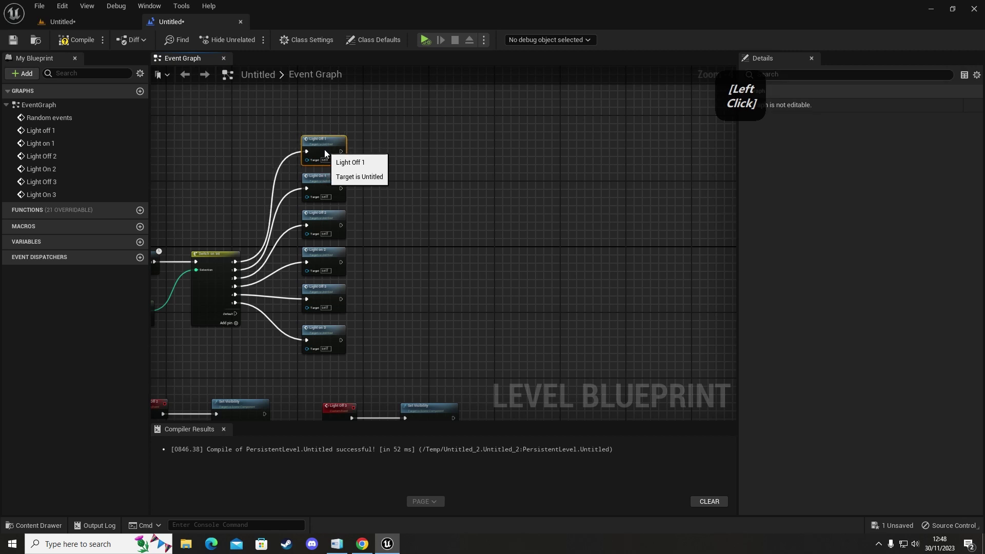
click(456, 216)
right_click(459, 262)
key(d)
click(408, 239)
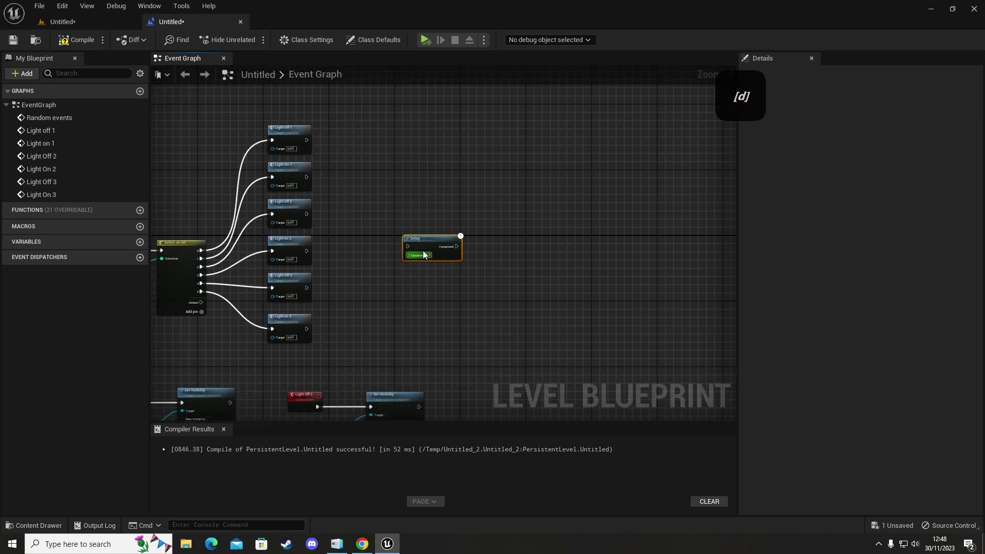
key(d)
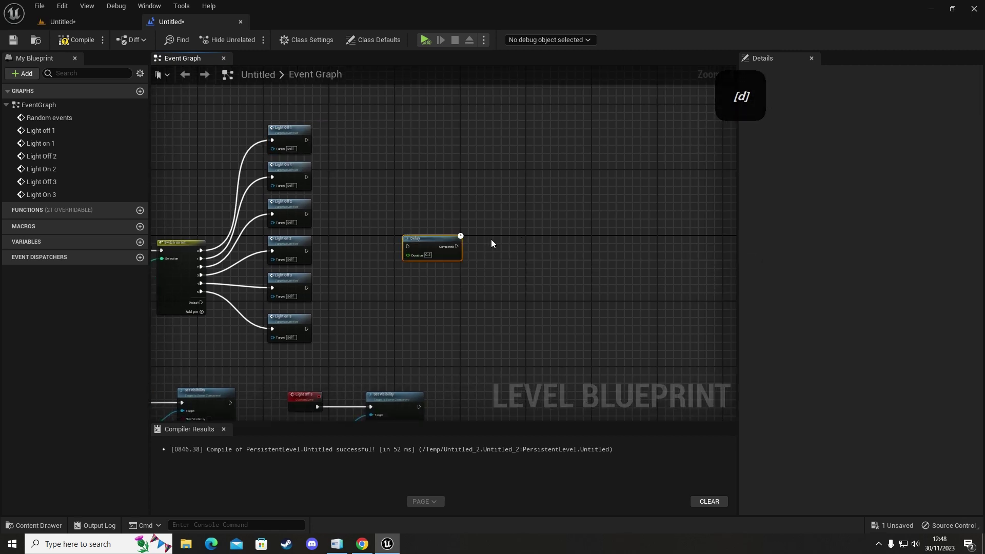
click(312, 144)
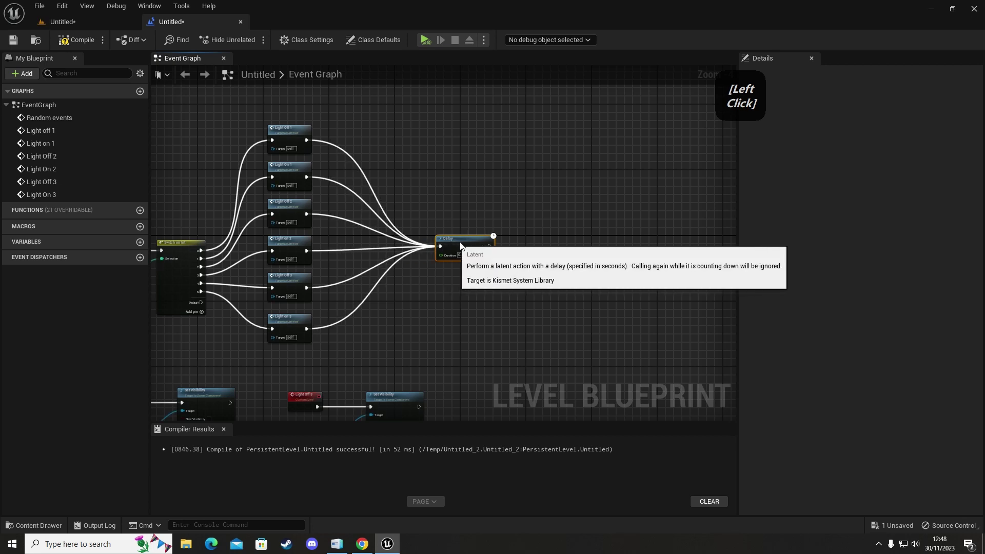
Step: Drive the Delay duration with Random Float in Range, Min 10 and Max 30
right_click(451, 293)
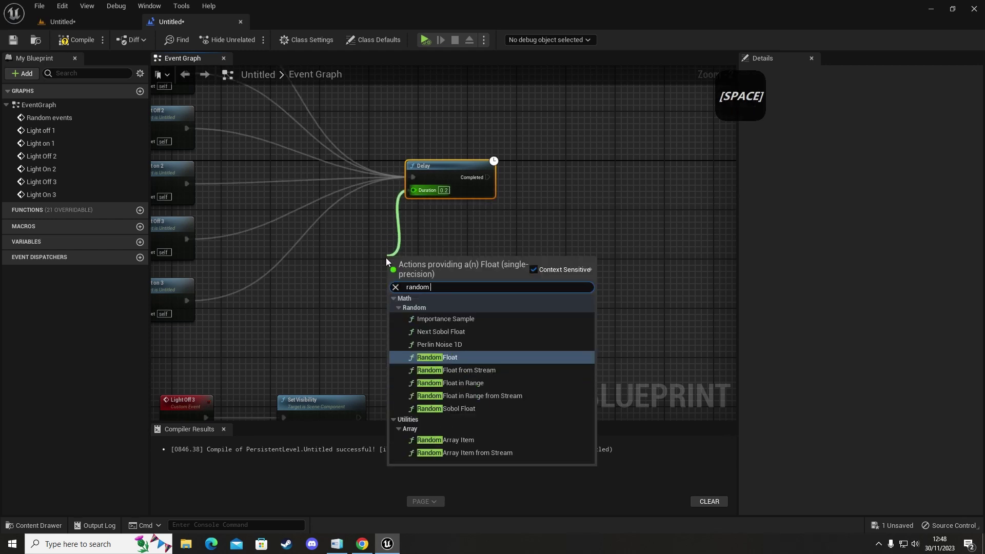
key(space)
key(space)
key(Return)
click(437, 259)
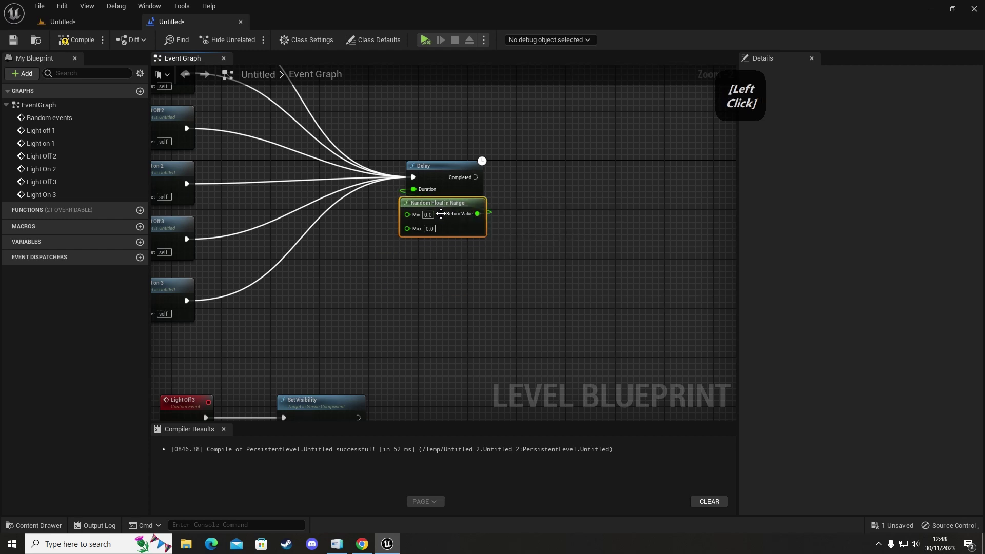
key(Tab)
key(Return)
Step: Call Random events from the closing Delay's Completed pin to loop the sequence
right_click(302, 309)
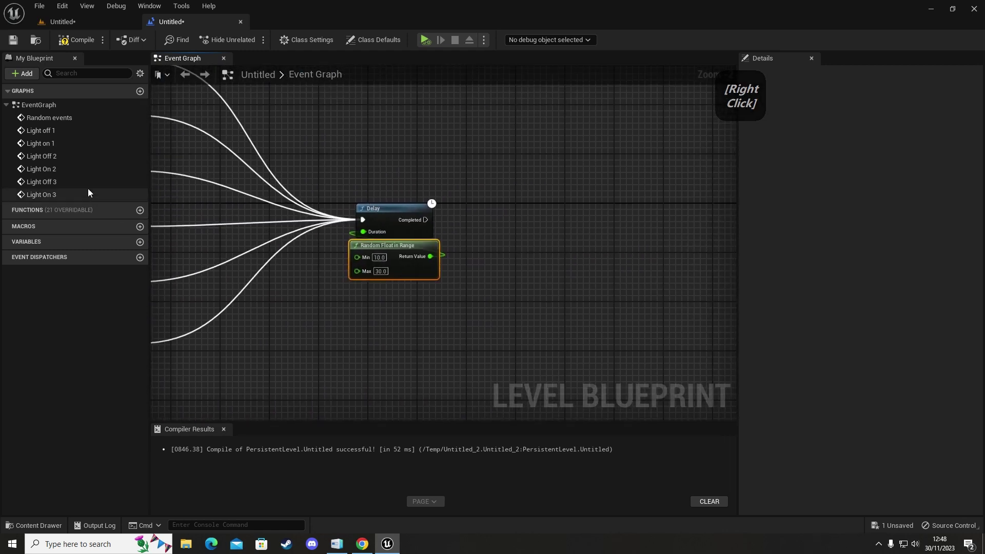
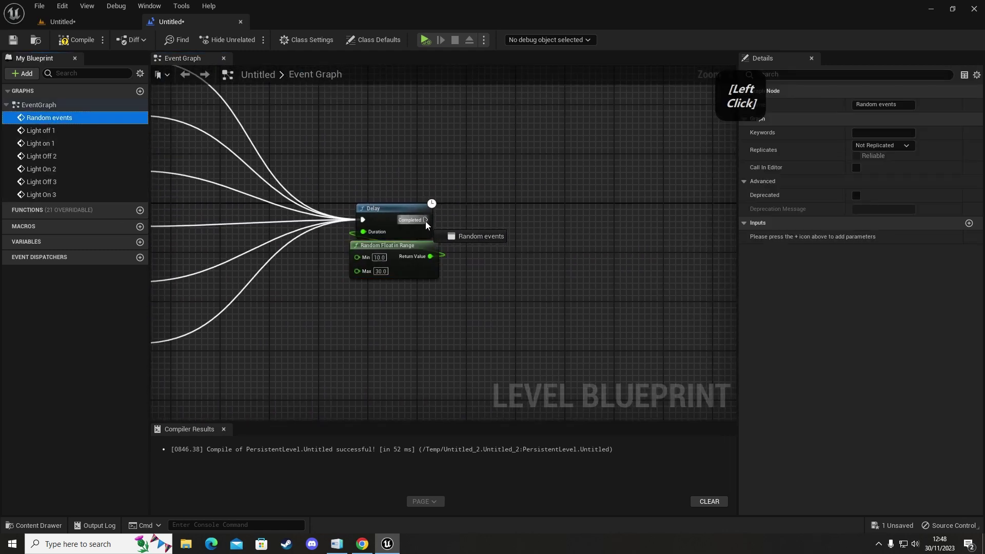
right_click(308, 306)
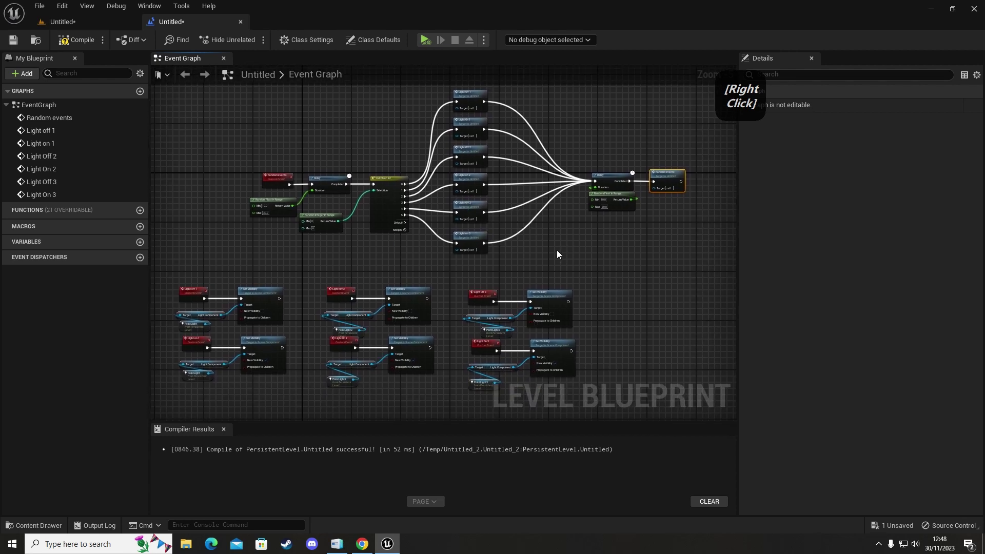
Step: Reposition the Set Visibility groups and the Delay with its random duration
click(210, 236)
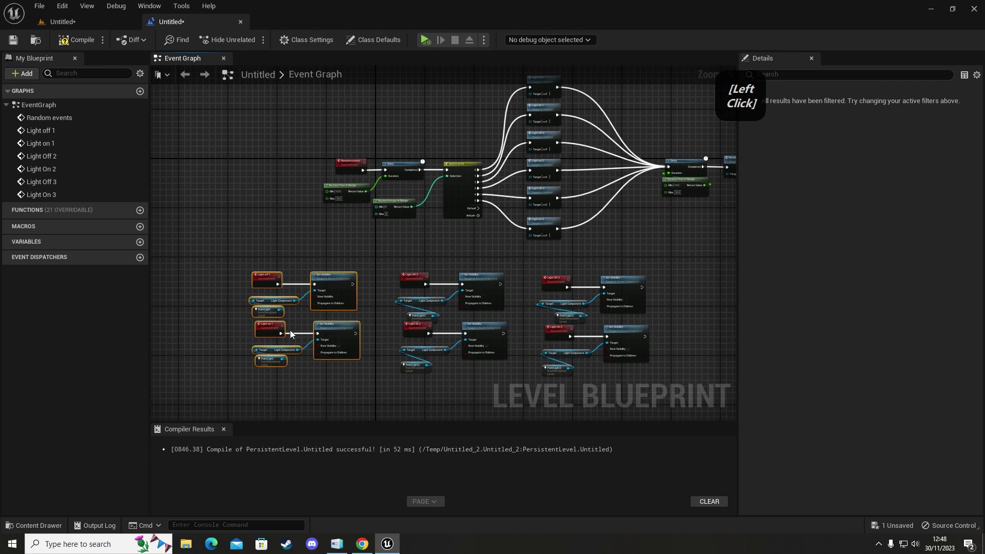
right_click(363, 251)
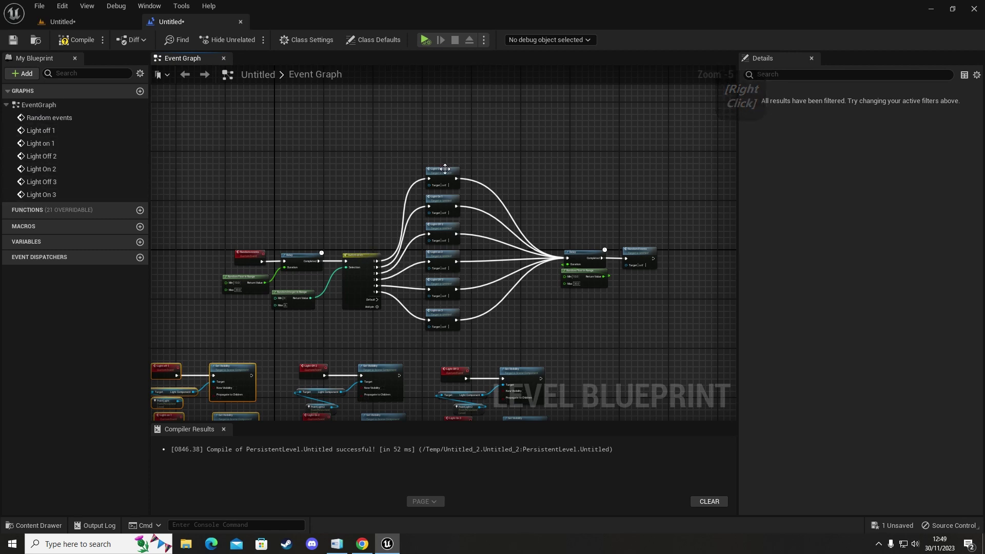
right_click(376, 260)
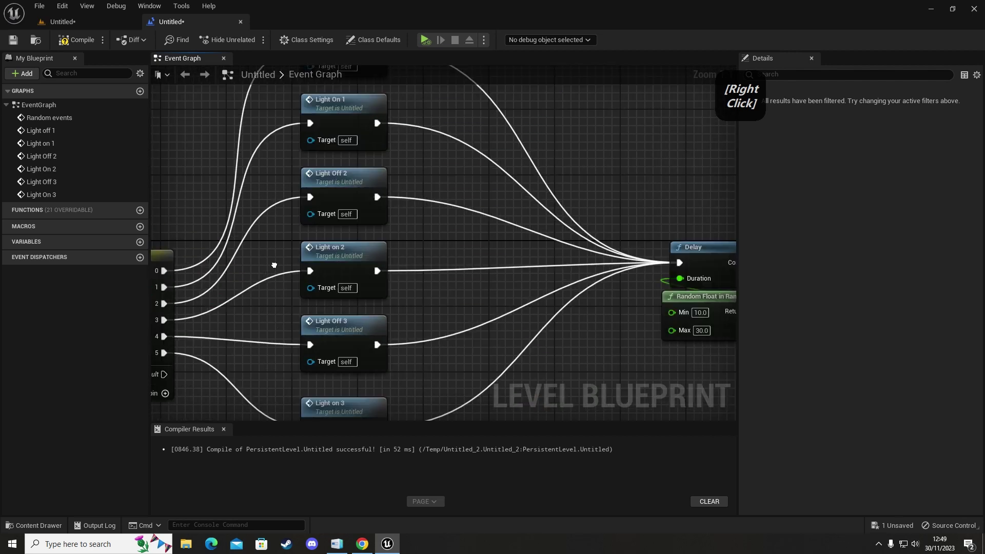
click(521, 203)
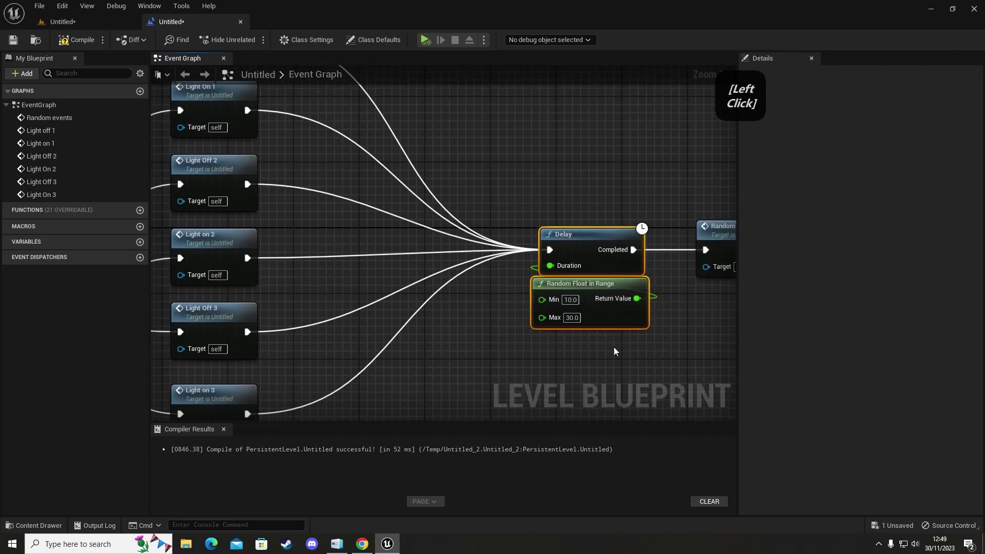
right_click(629, 351)
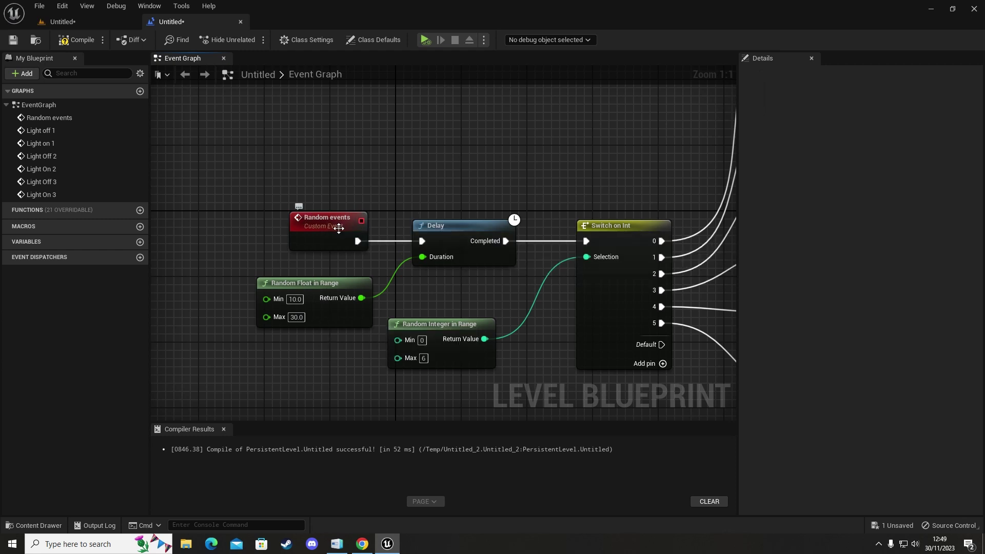
Step: Realign the Random Float, Random Integer nodes and the column of light calls
right_click(436, 246)
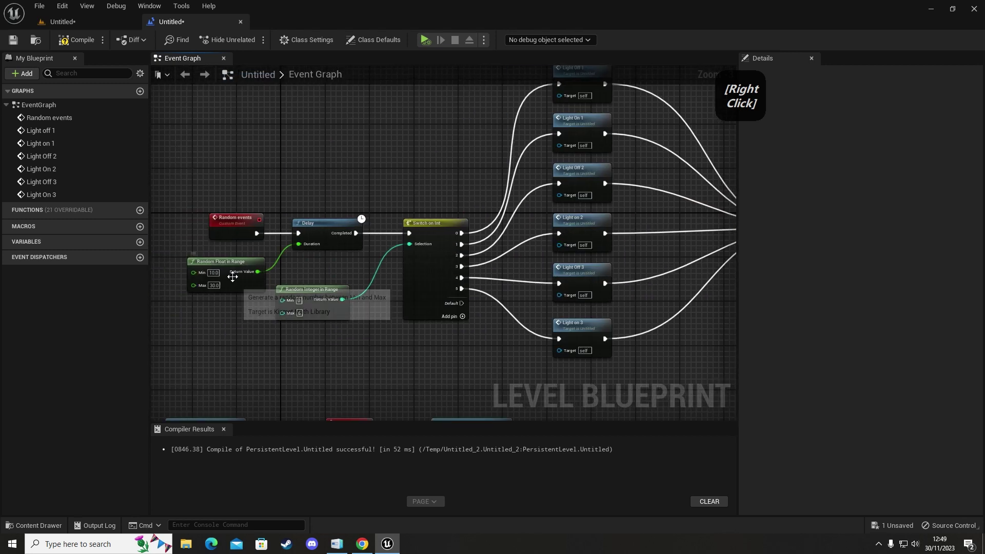
click(323, 295)
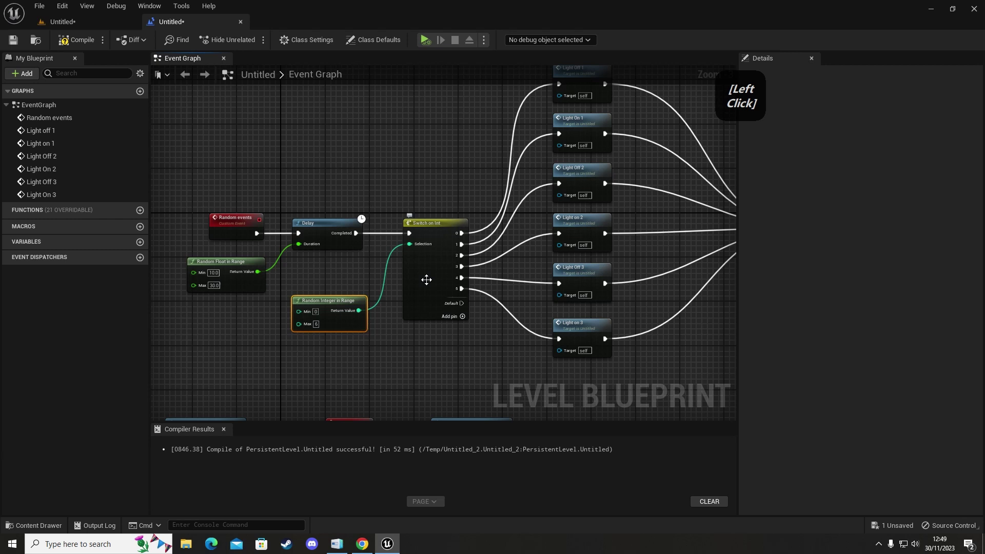
right_click(527, 293)
click(411, 131)
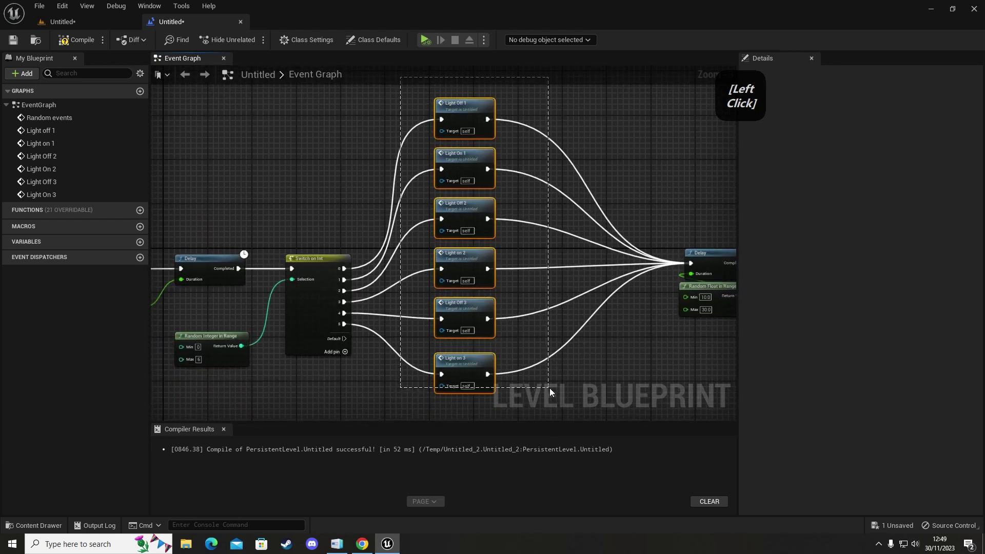
right_click(666, 358)
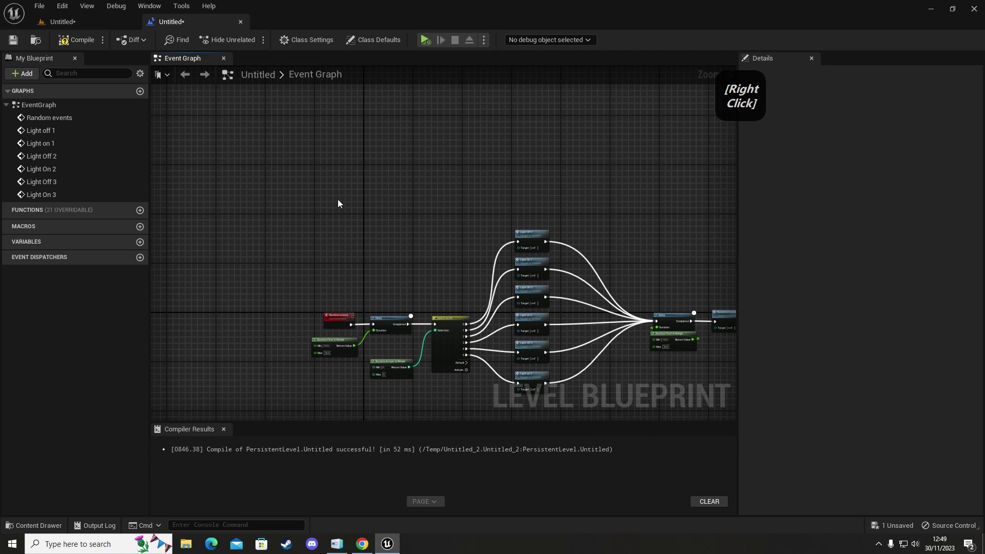
Step: Add Event BeginPlay leading through a 5-second Delay into a Random events call
click(321, 143)
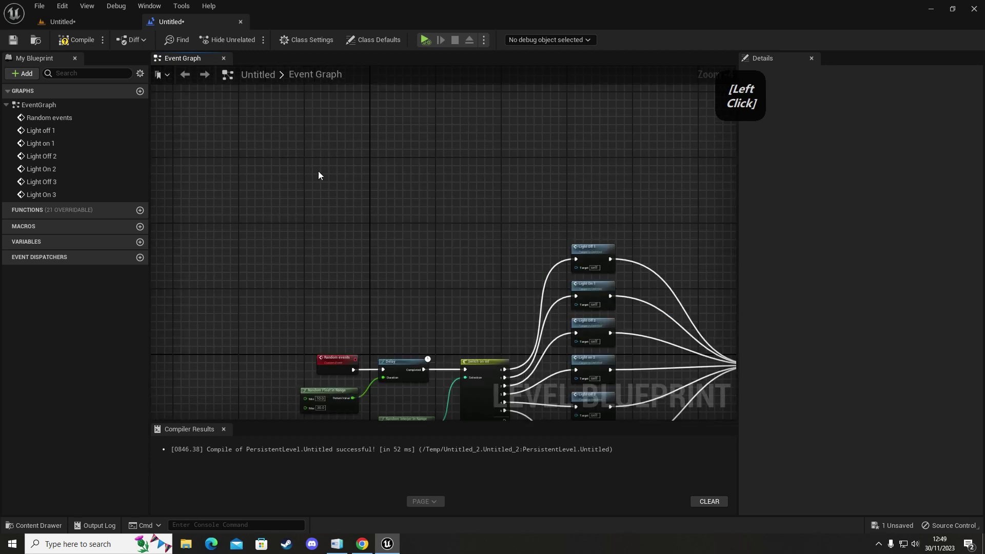
key(p)
click(319, 187)
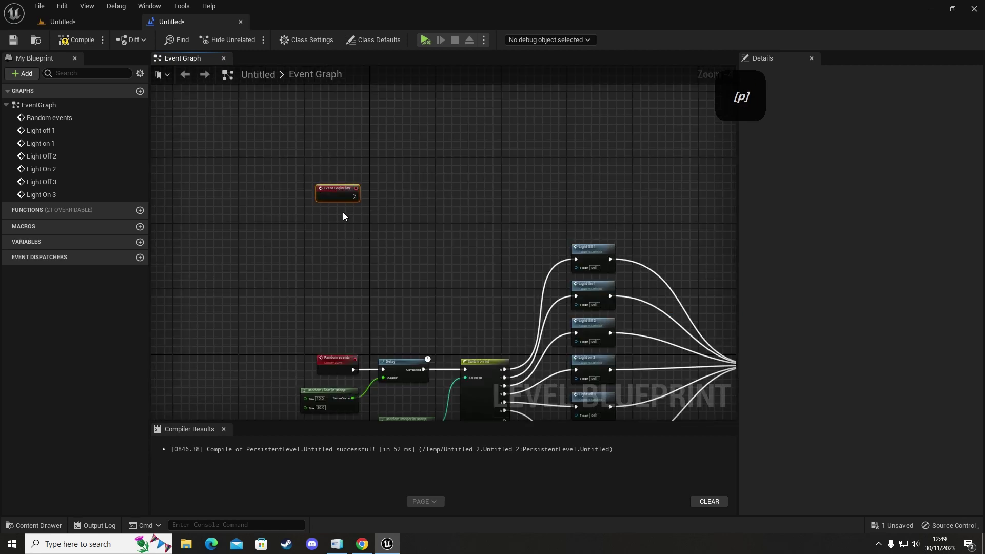
click(340, 194)
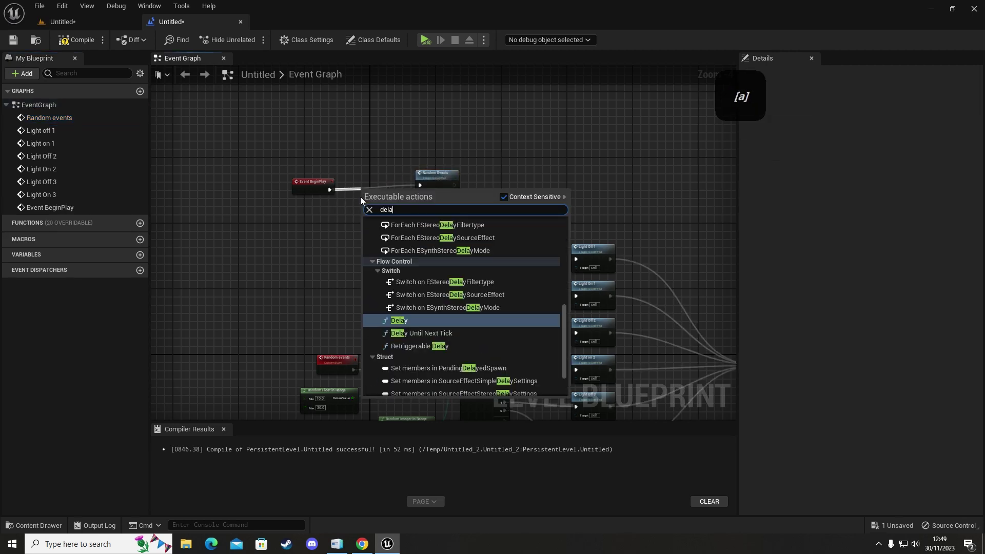
key(Return)
click(387, 198)
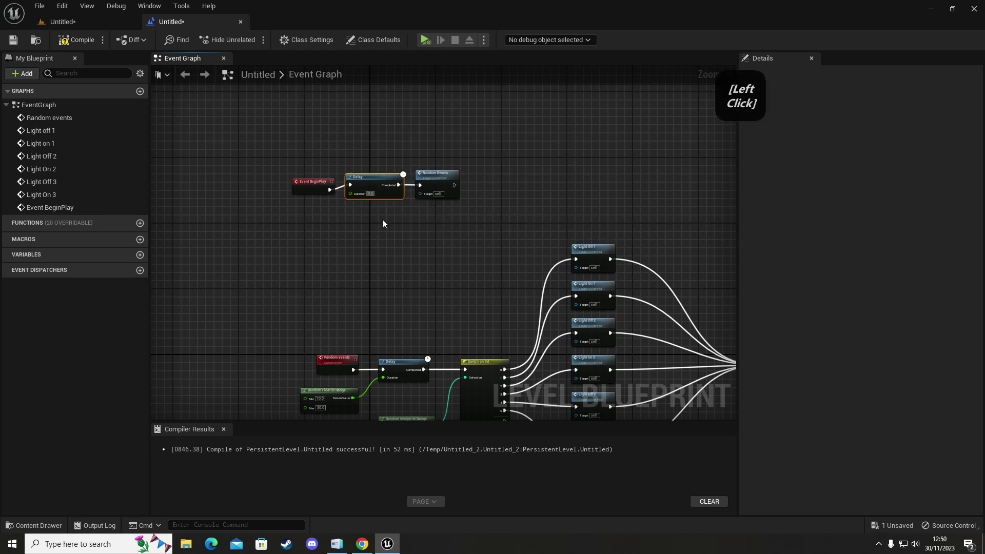
key(5)
click(381, 226)
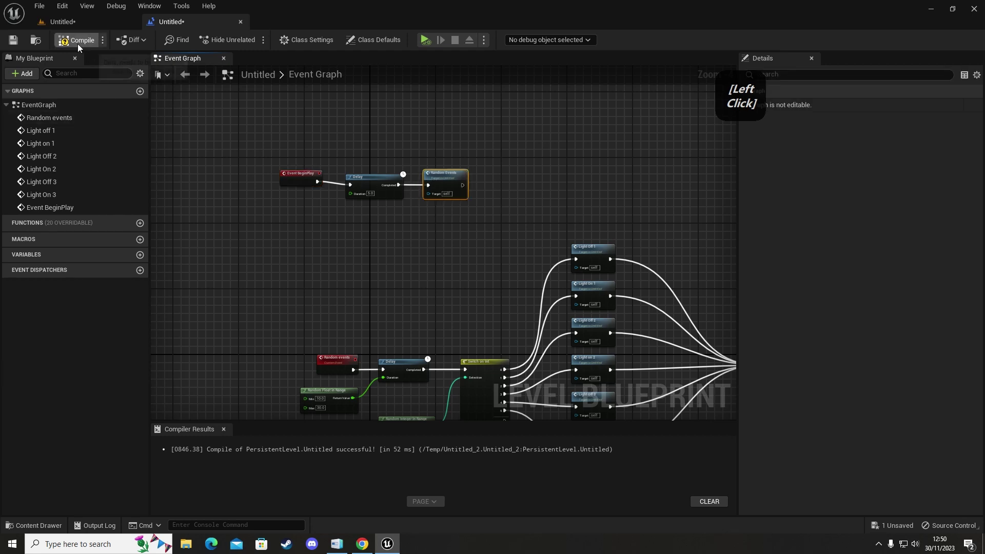
Step: Compile the Level Blueprint successfully
click(36, 50)
click(767, 106)
click(758, 108)
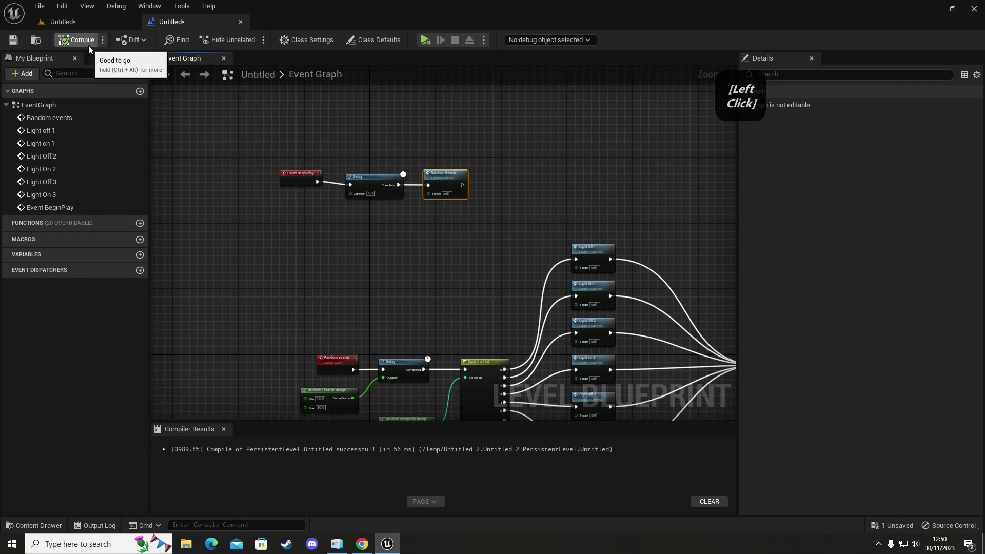
right_click(455, 283)
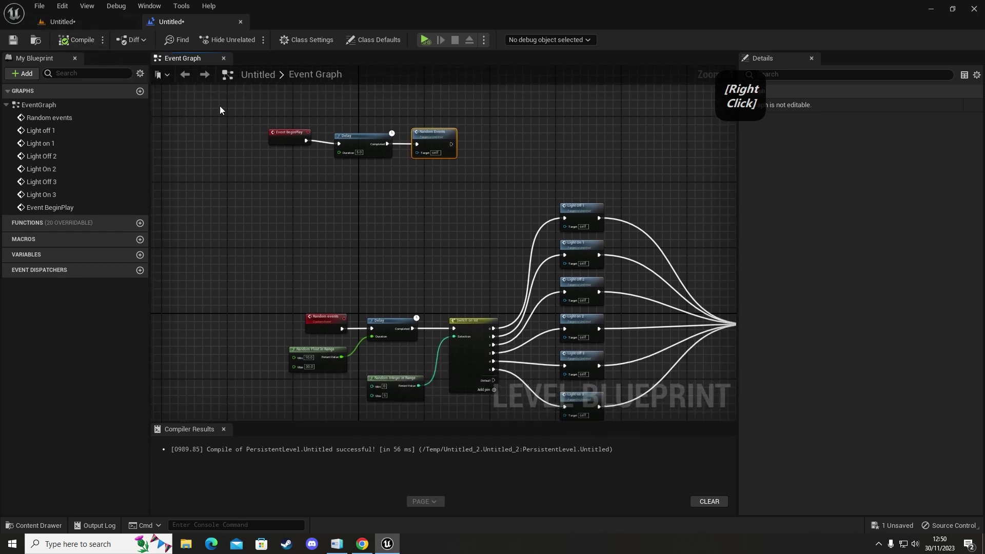
click(236, 115)
click(333, 218)
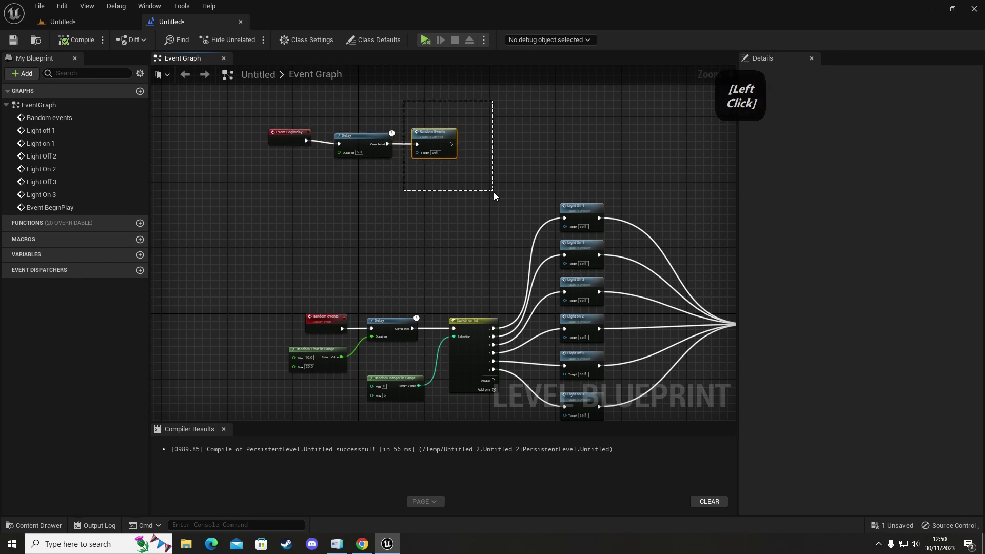
right_click(436, 234)
click(281, 185)
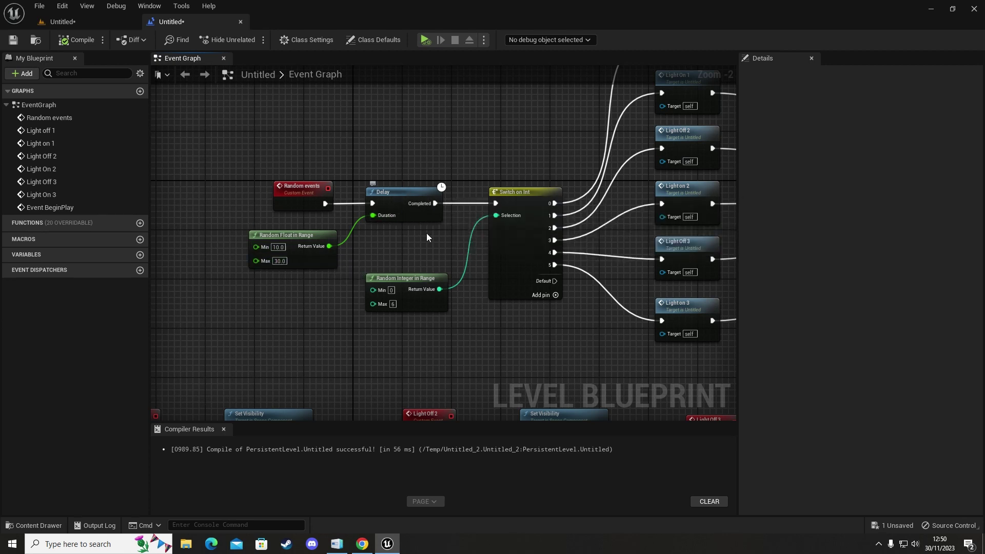
right_click(432, 247)
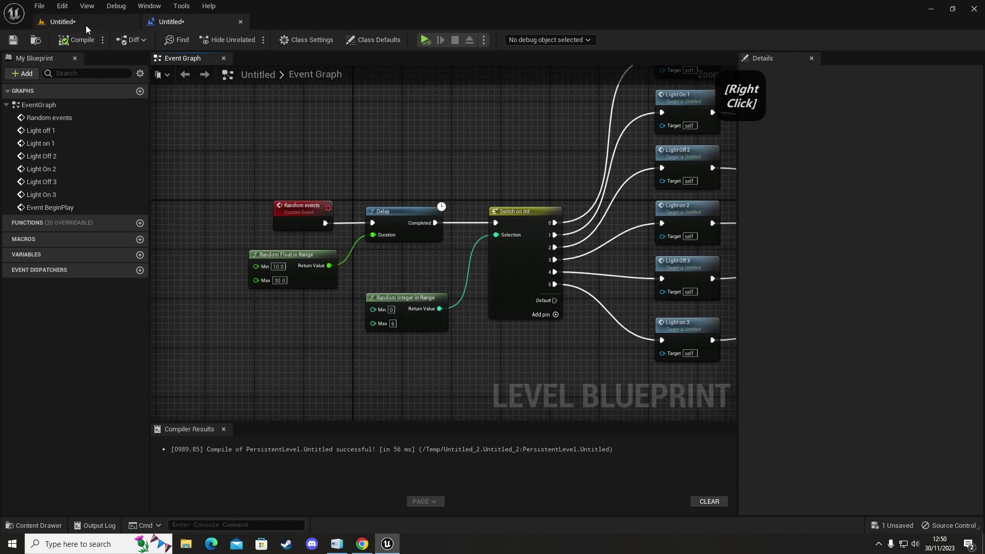
Step: Run the level in Play mode to show the white, red and blue lights switching
click(86, 23)
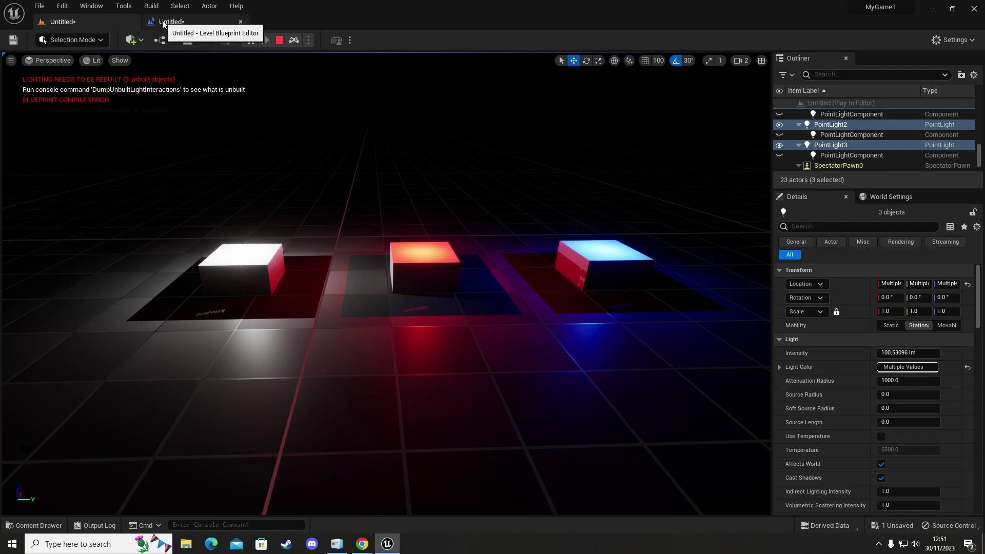
Step: Watch the running Level Blueprint call the lights and delays, checking which lights are lit in the viewport
click(177, 24)
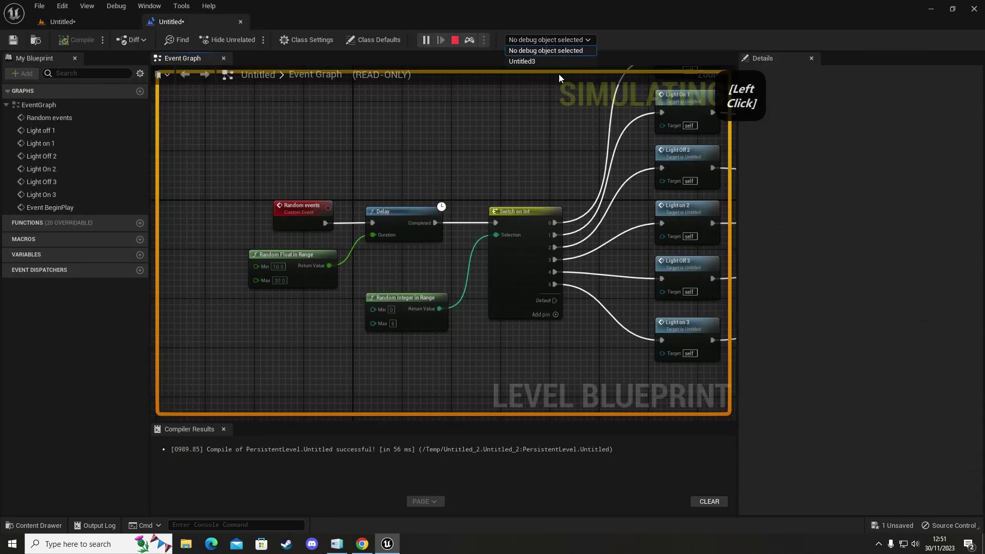
right_click(585, 184)
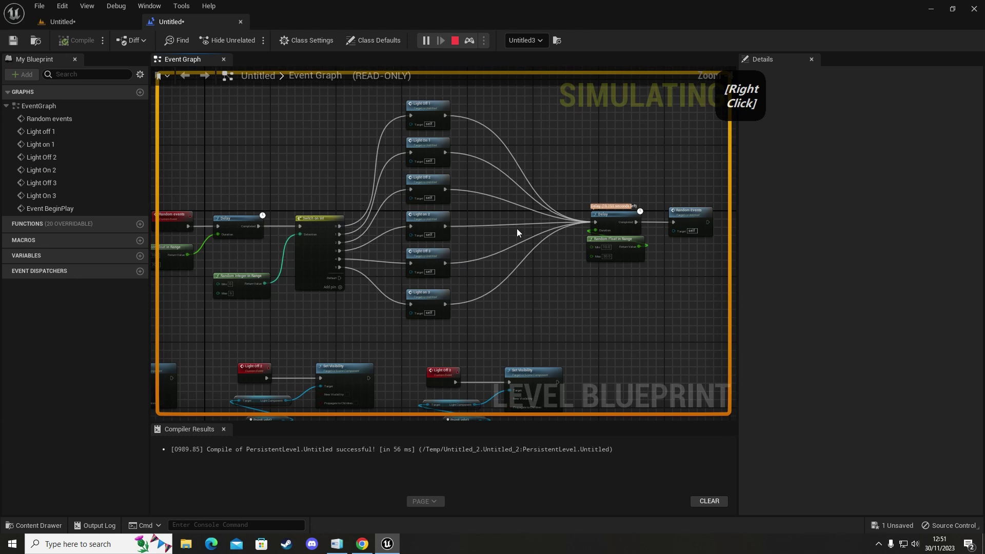
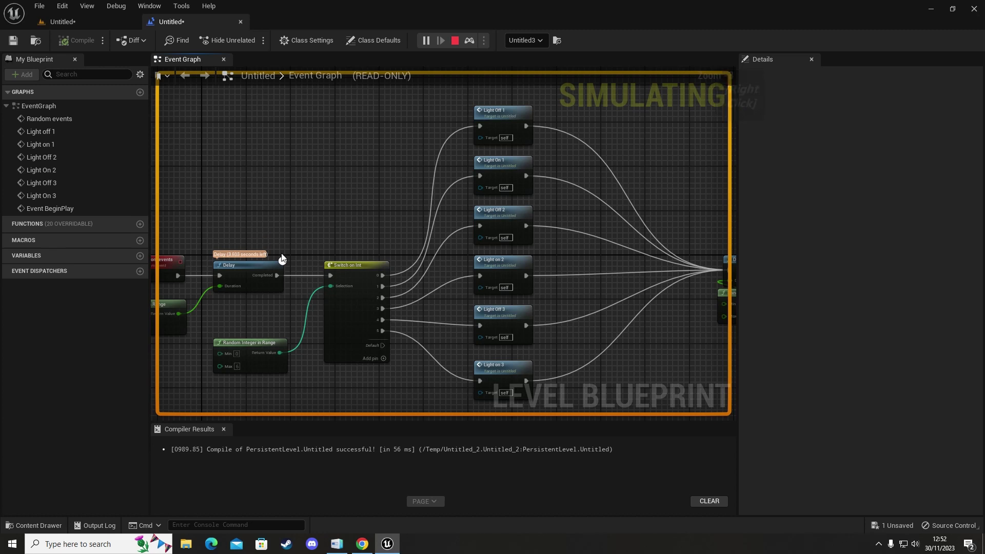
click(89, 26)
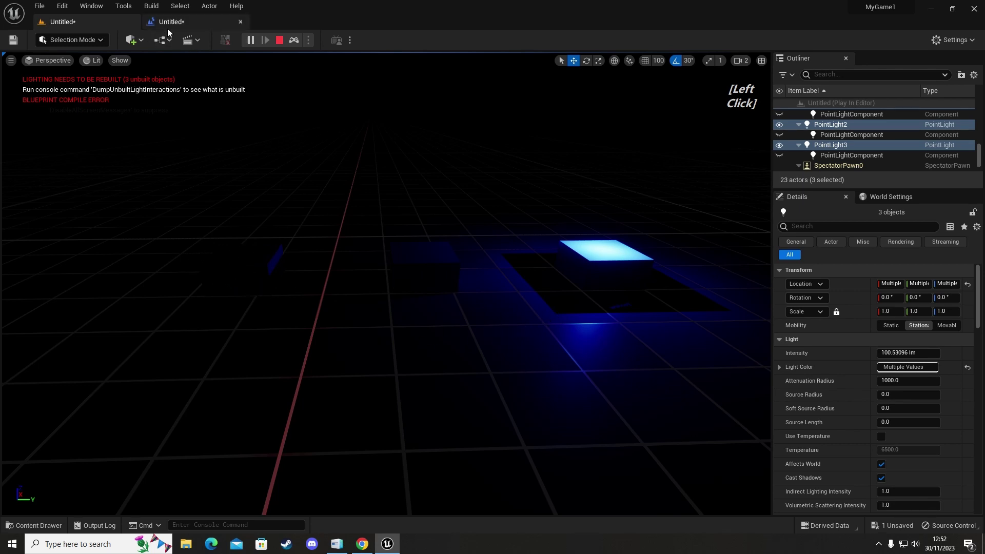
click(167, 23)
right_click(585, 286)
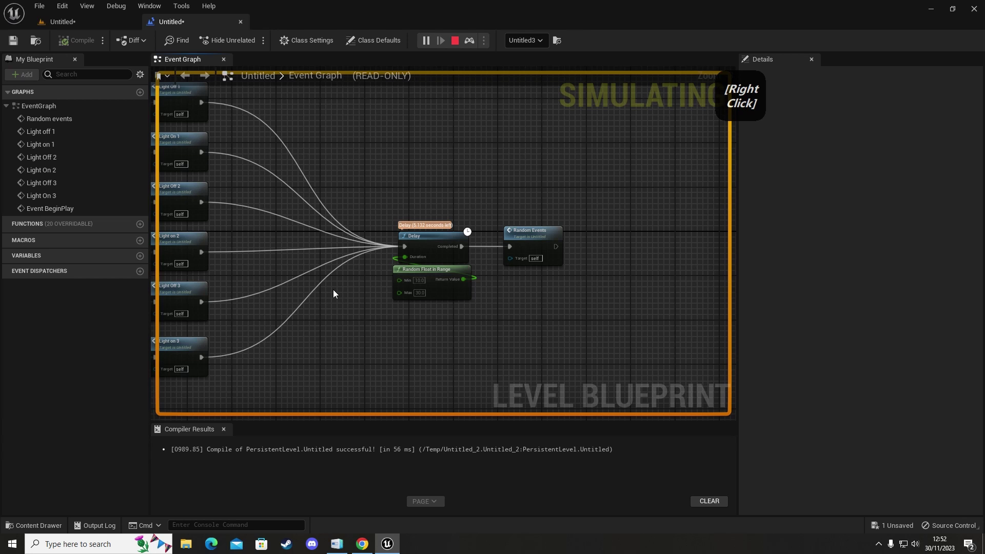
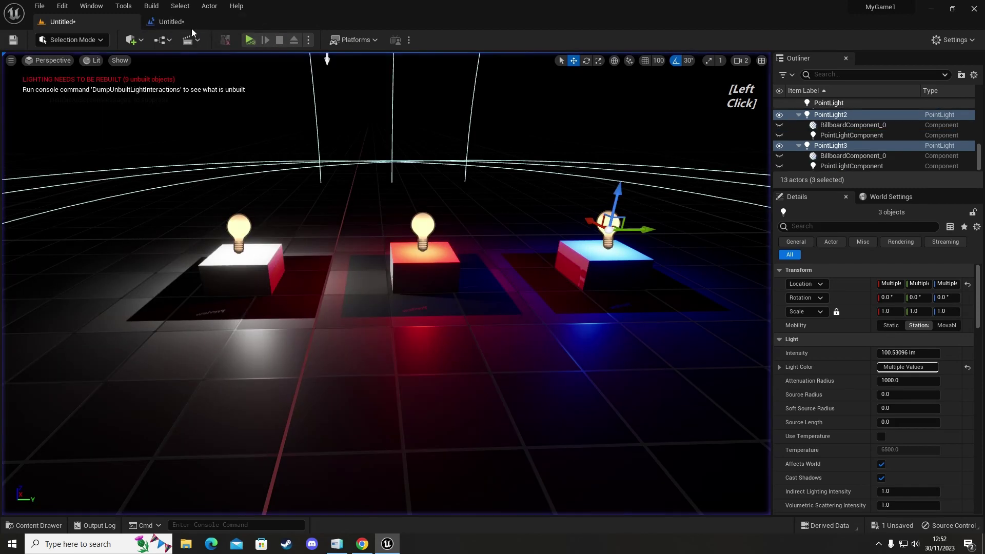
Step: Reopen the Level Blueprint and bring the Random Events chain into view for editing
click(185, 23)
right_click(368, 329)
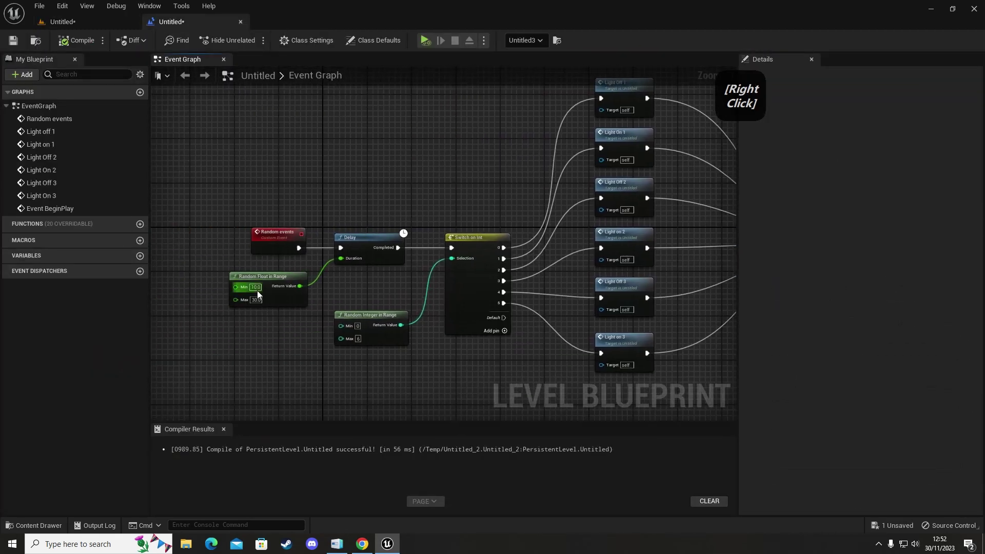
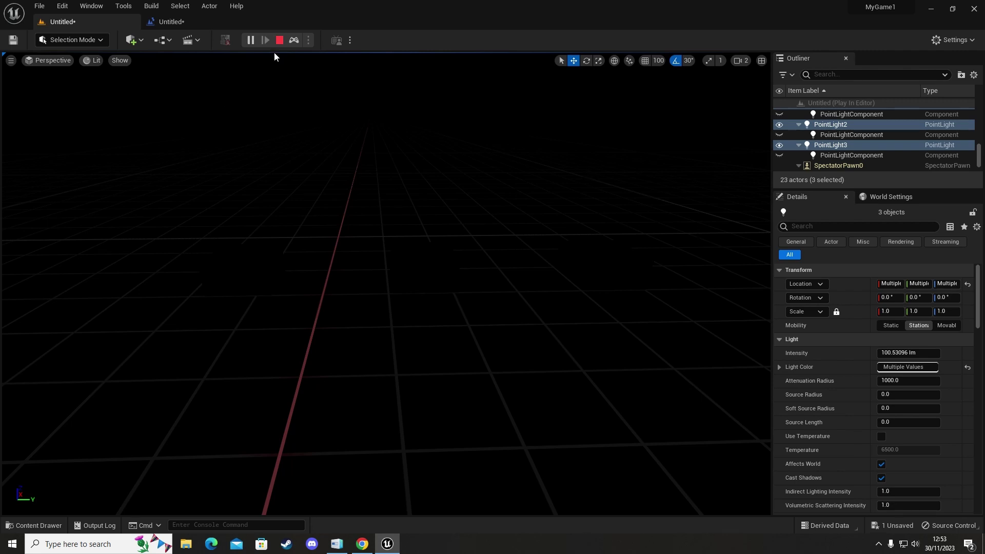
Step: Stop the play session and delete the first Random Float in Range node feeding the delay
click(286, 43)
right_click(396, 295)
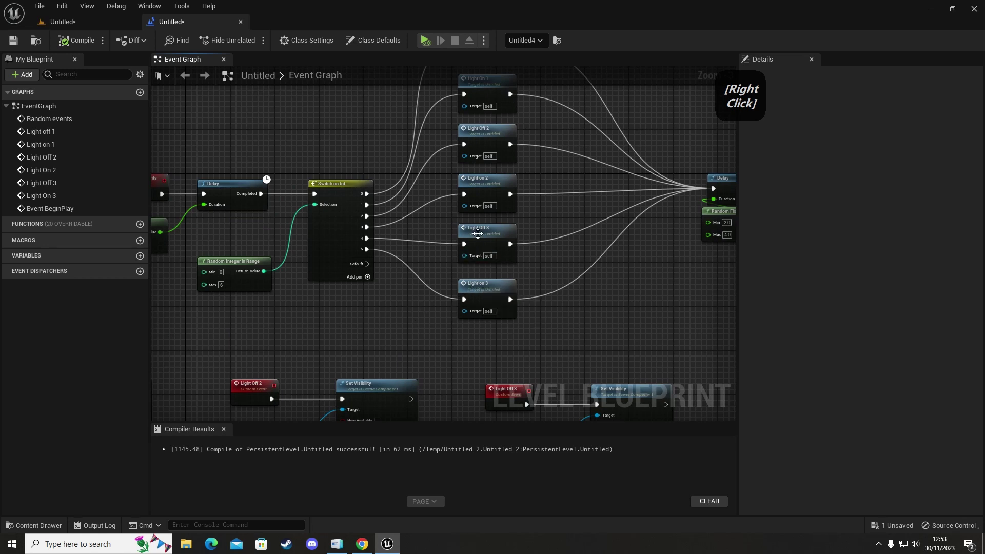
right_click(482, 136)
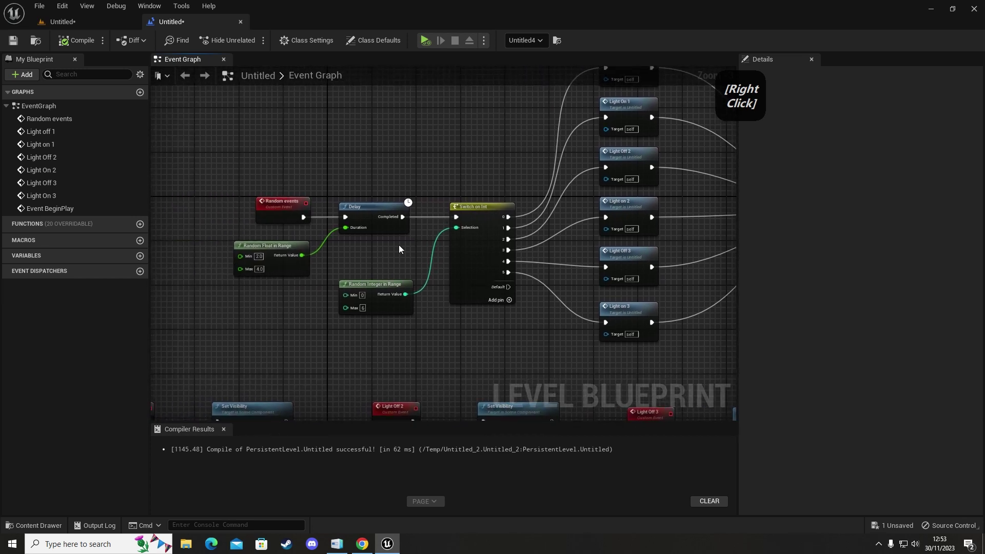
click(289, 248)
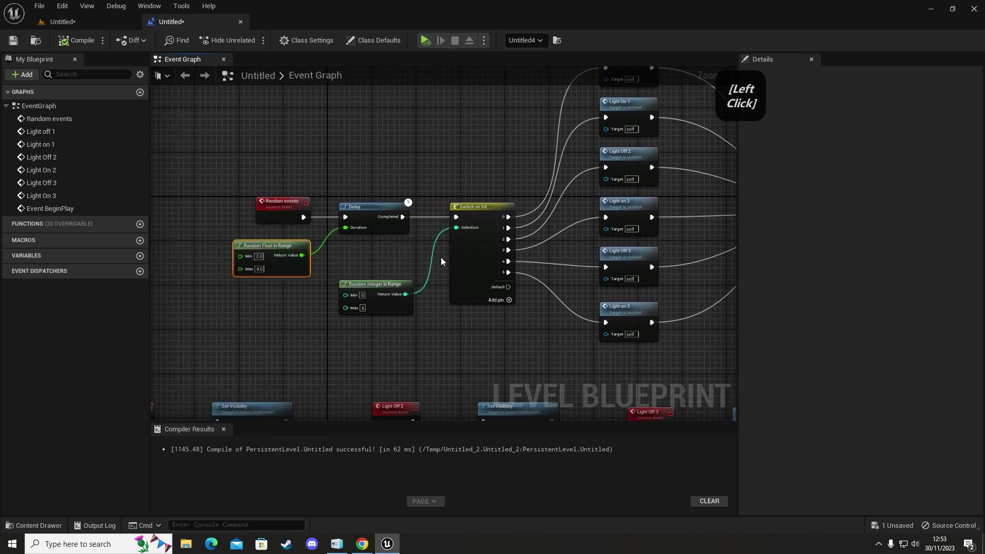
key(Delete)
Step: Delete the second Random Float in Range node, leaving both Delays at 0.2, and return to the level view
right_click(659, 287)
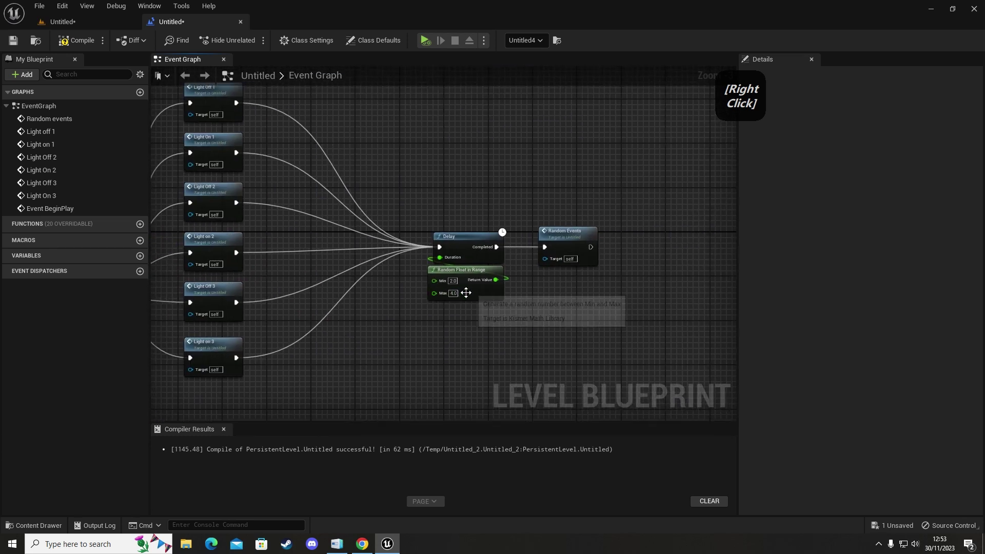
click(472, 293)
key(Delete)
right_click(405, 354)
click(75, 45)
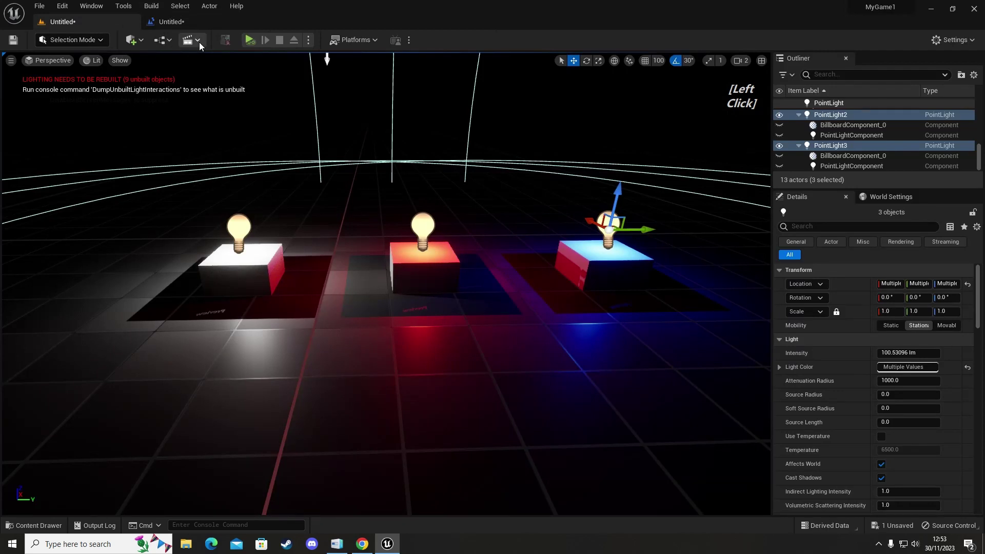
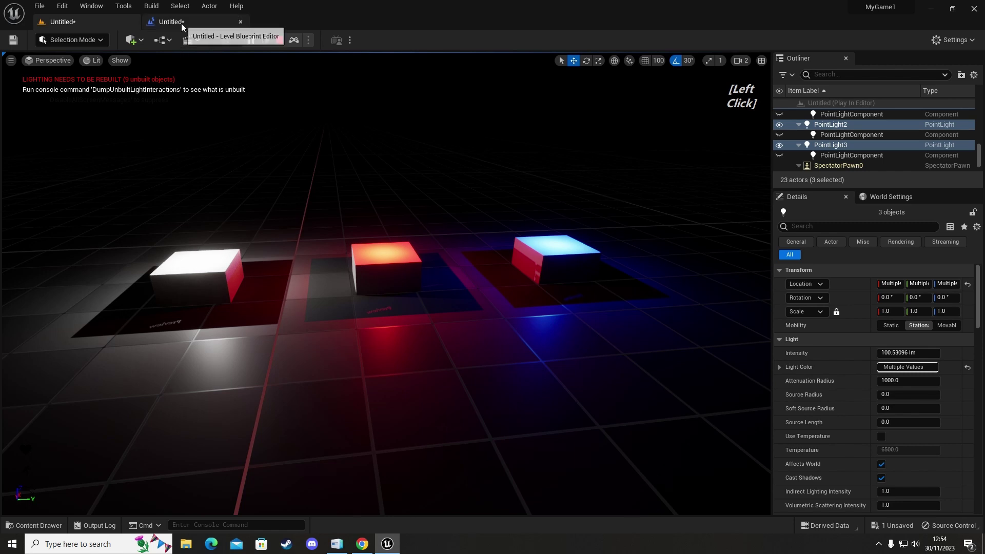
Step: Follow the Level Blueprint executing with the fixed 0.2 delays during play, then stop playing
right_click(418, 255)
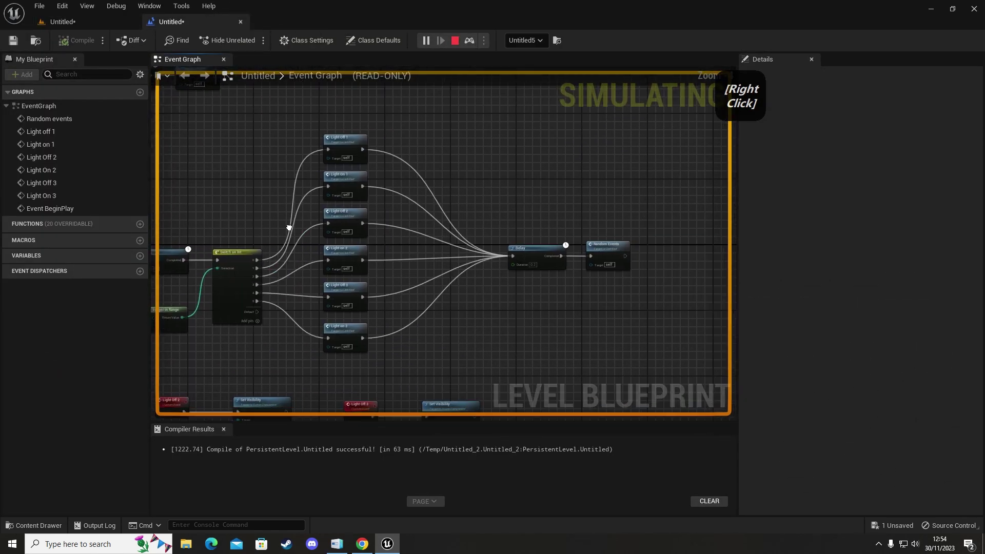
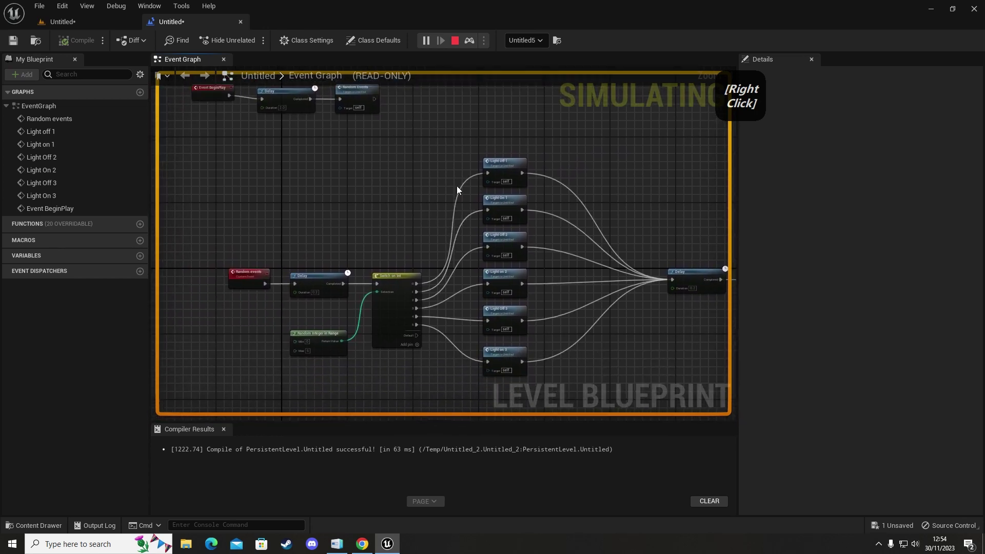
click(107, 29)
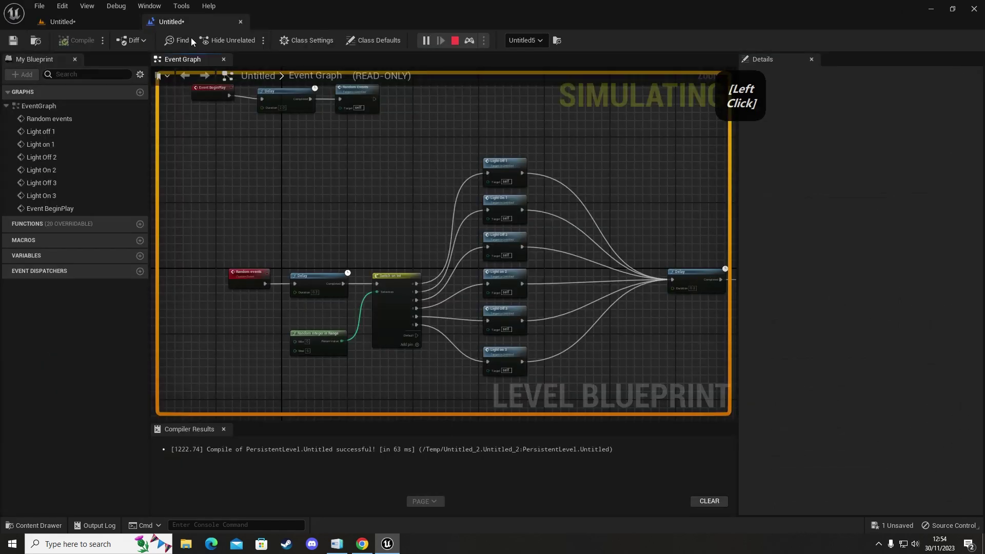
right_click(389, 275)
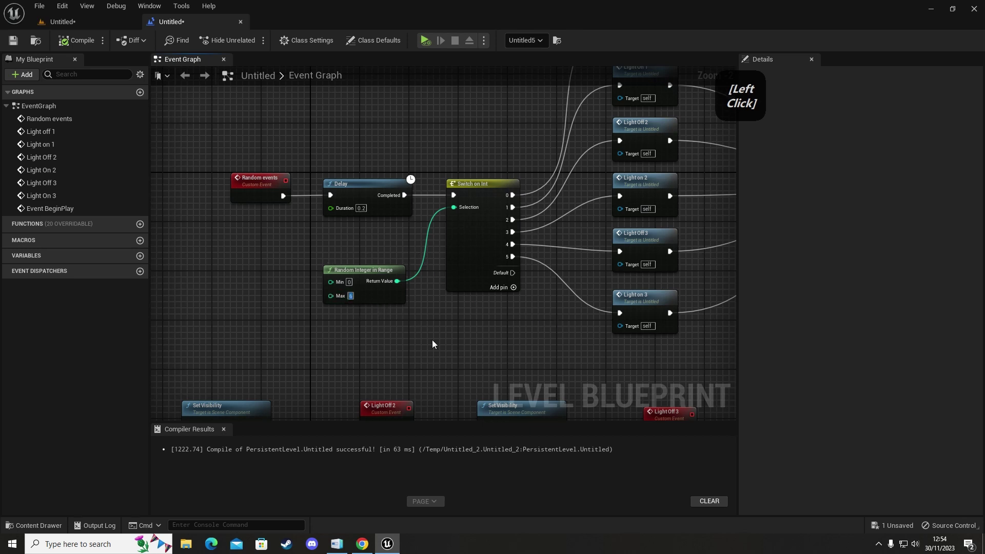
Step: Set the Random Integer in Range Max to 5 and compile the Level Blueprint
key(5)
key(Return)
click(435, 343)
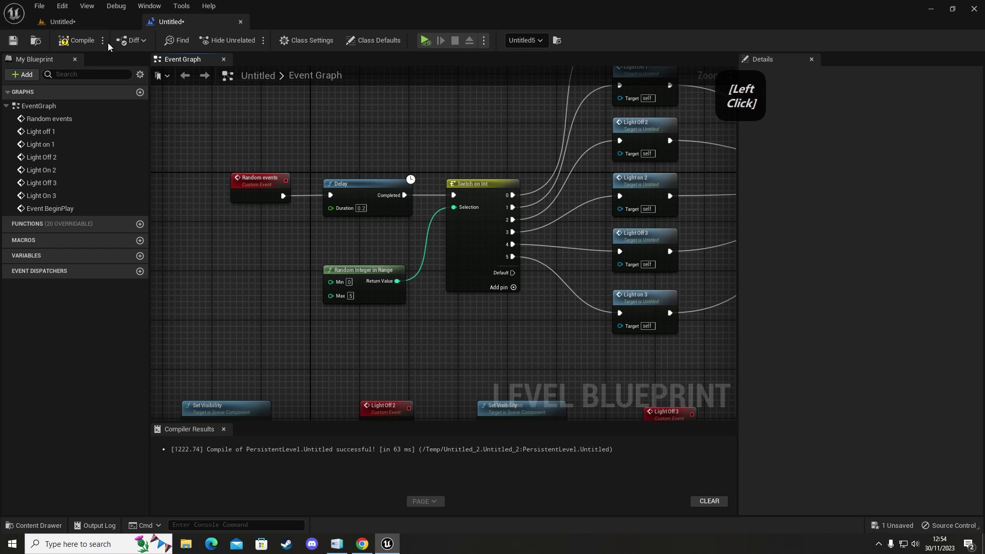
click(88, 23)
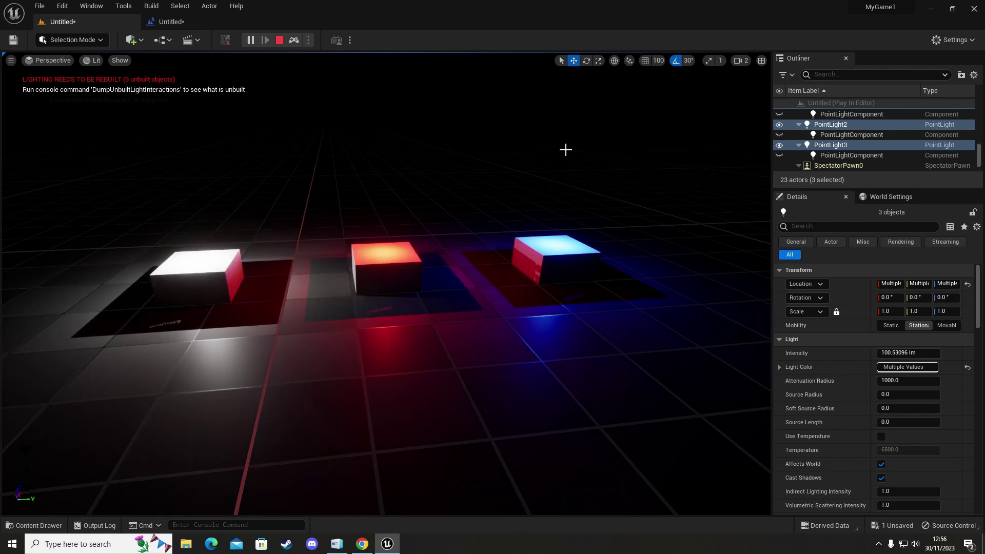
key(alt+F9)
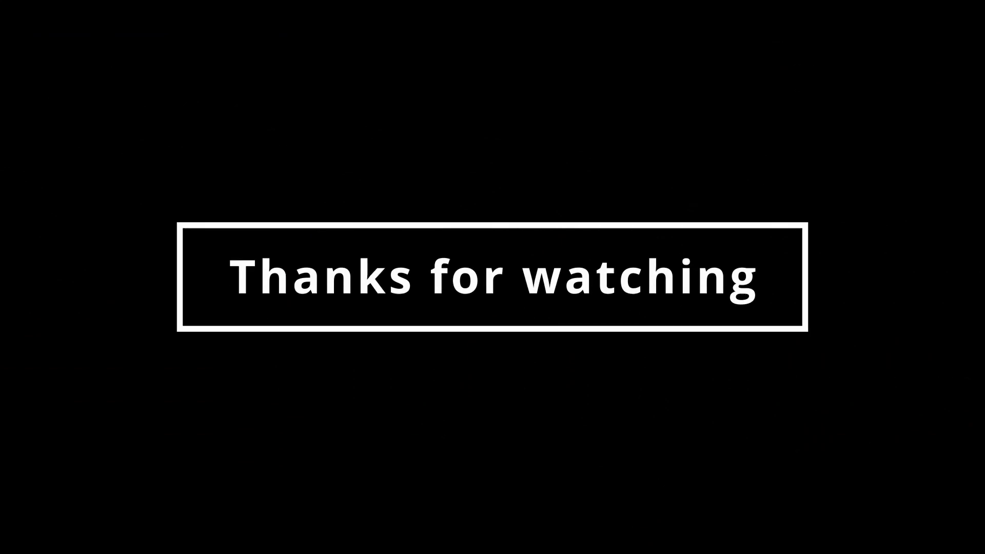